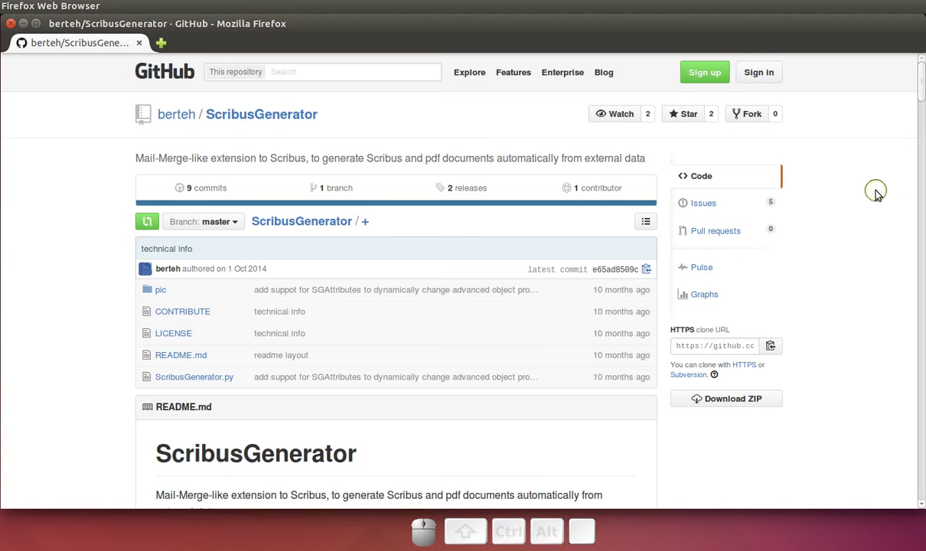
- Scroll the ScribusGenerator README down to the 'What about Settings?' section
scroll("down", 3)
scroll("down", 3)
scroll("down", 3)
scroll("down", 3)
scroll("down", 3)
scroll("down", 3)
scroll("down", 3)
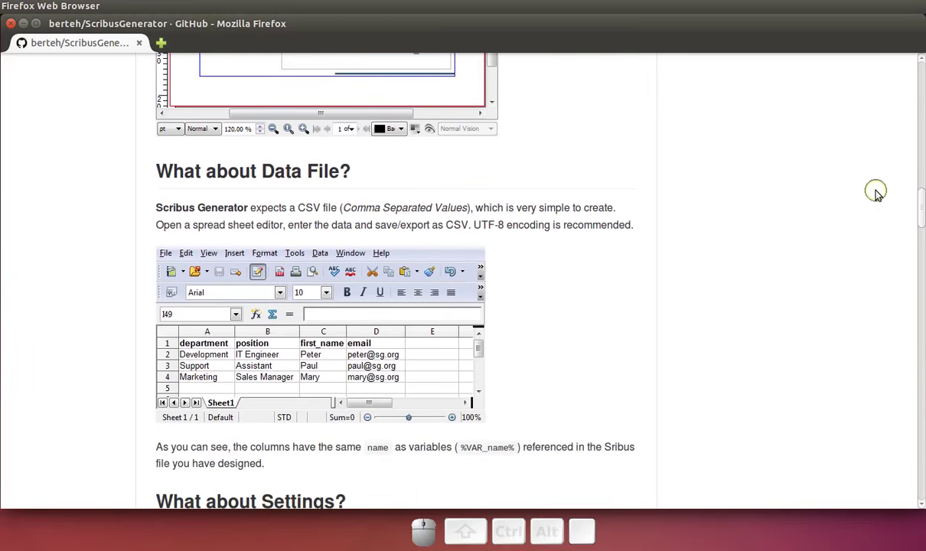
scroll("down", 3)
scroll("down", 3)
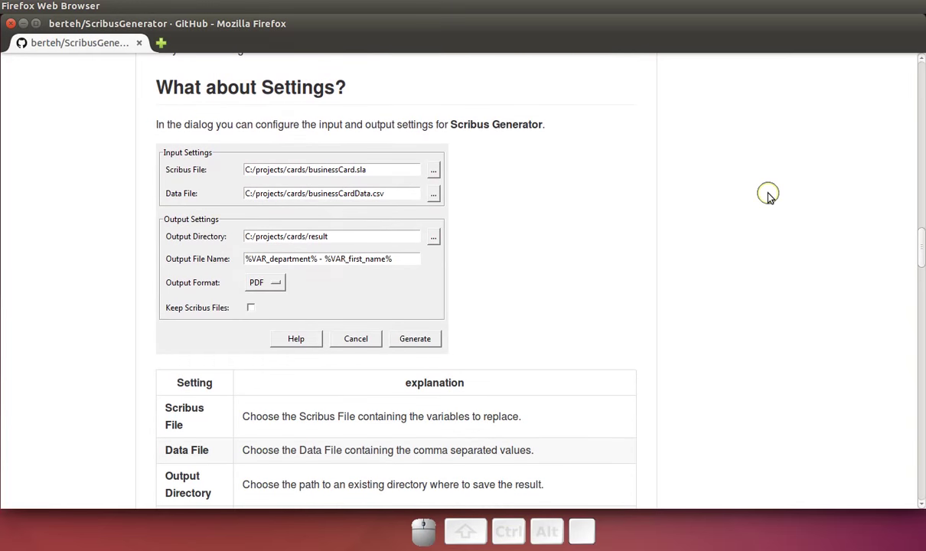
- Create a new document from the Business_Card_10 template, accepting the font substitutions
left_click(114, 106)
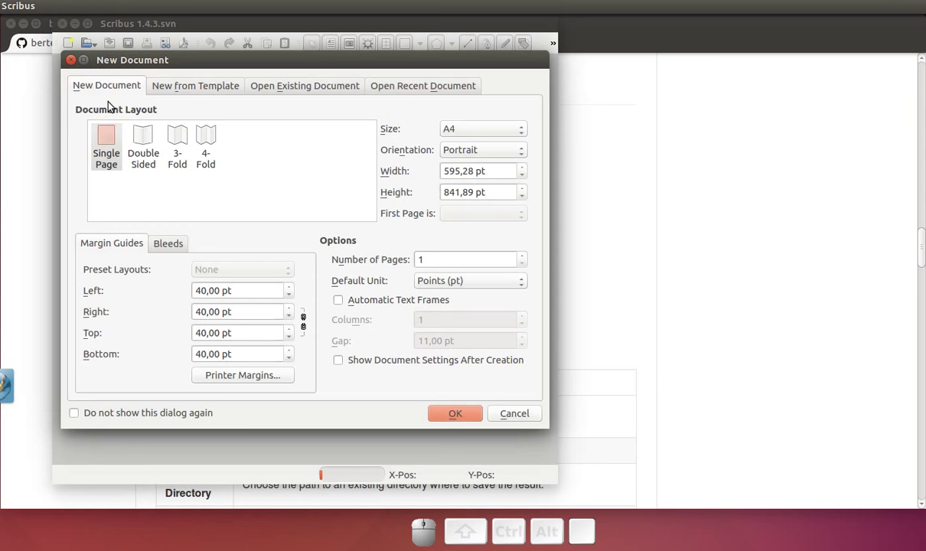
left_click(198, 93)
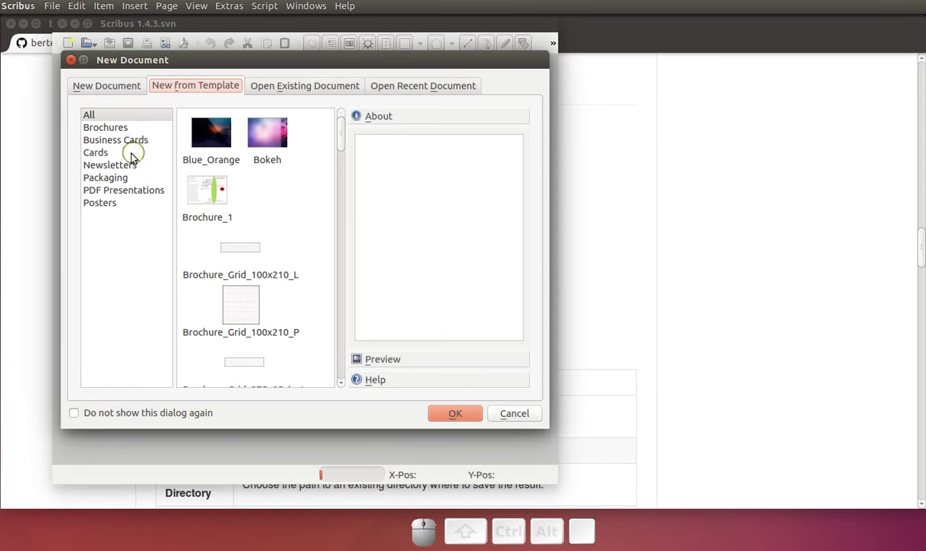
left_click(109, 141)
left_click(225, 194)
left_click(464, 421)
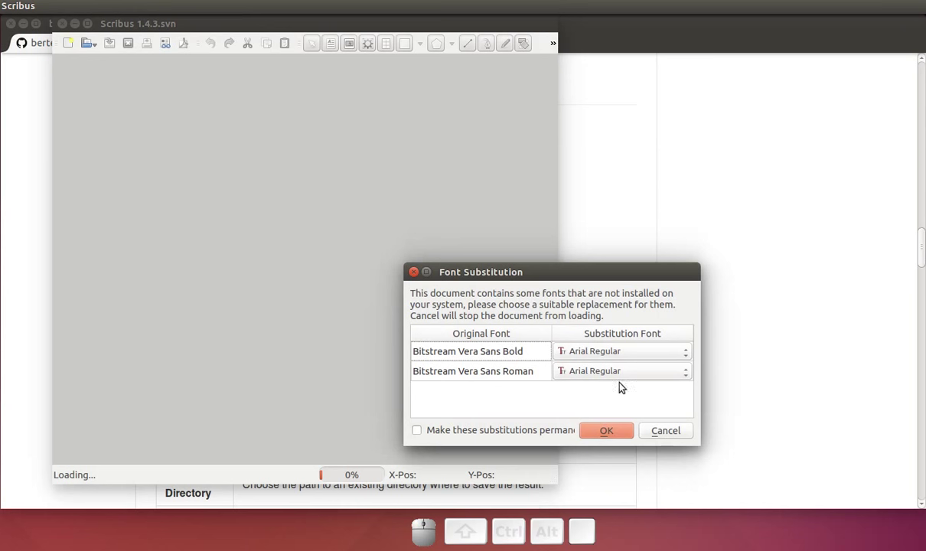
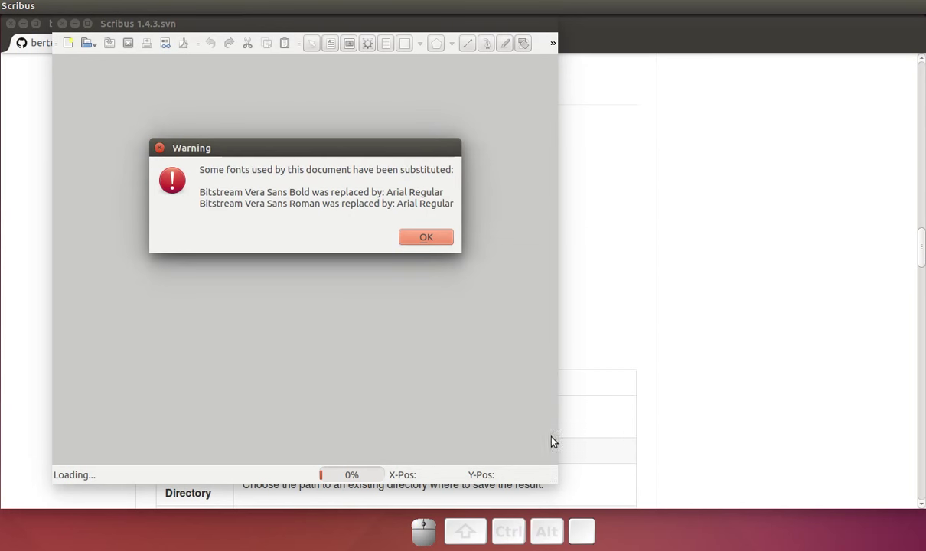
left_click(438, 243)
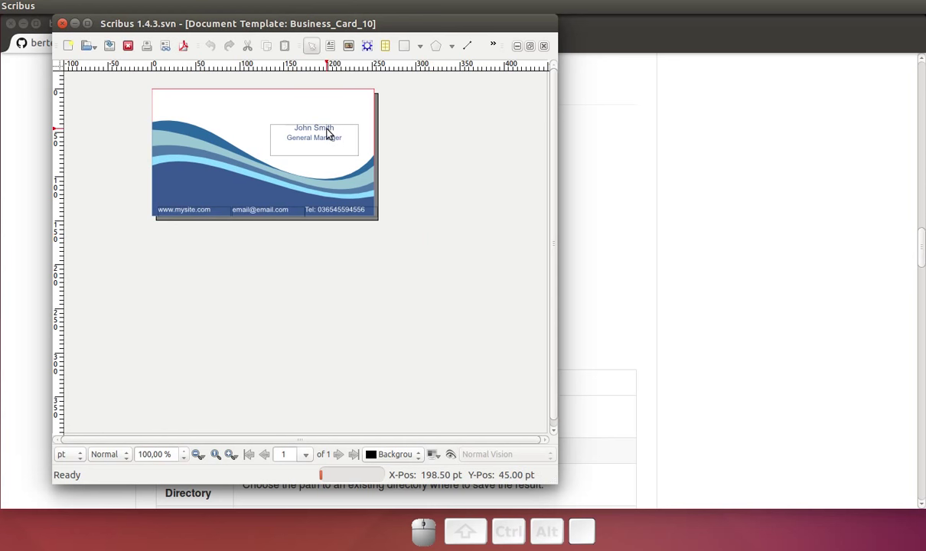
- Adjust the view to bring the John Smith card design into focus
scroll("up", 3)
scroll("down", 3)
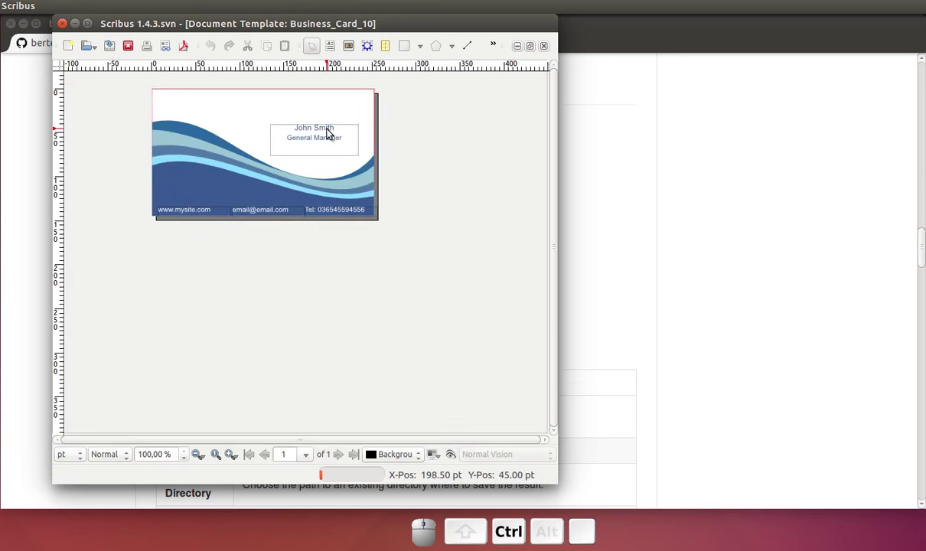
scroll("up", 3)
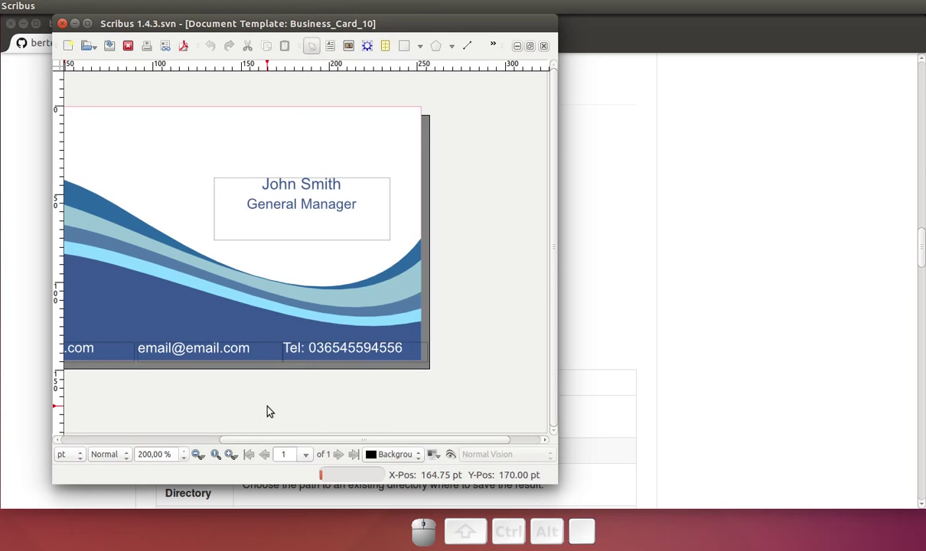
left_click_drag(274, 414, 425, 245)
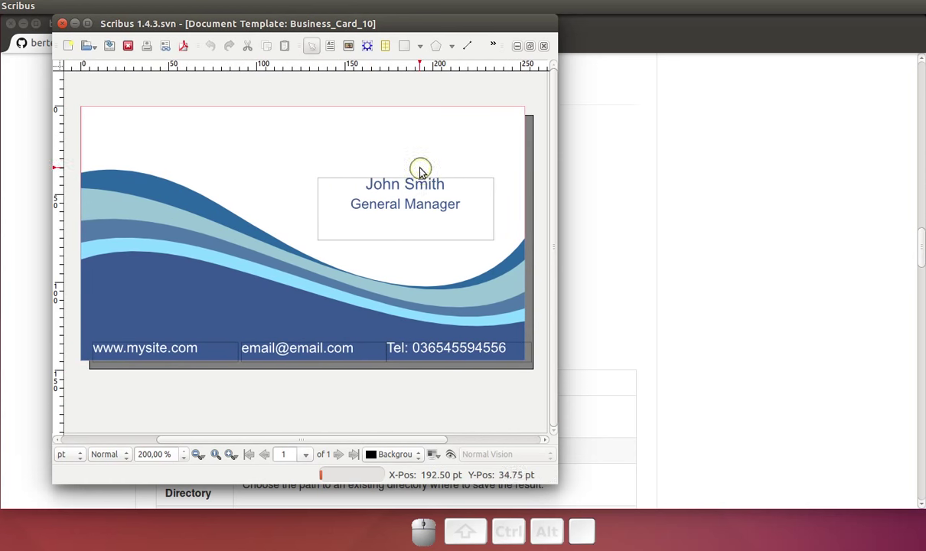
- Replace the sample name John Smith with the %VAR_name% placeholder
left_click(425, 185)
key("Home")
key("shift+End")
key("shift+5")
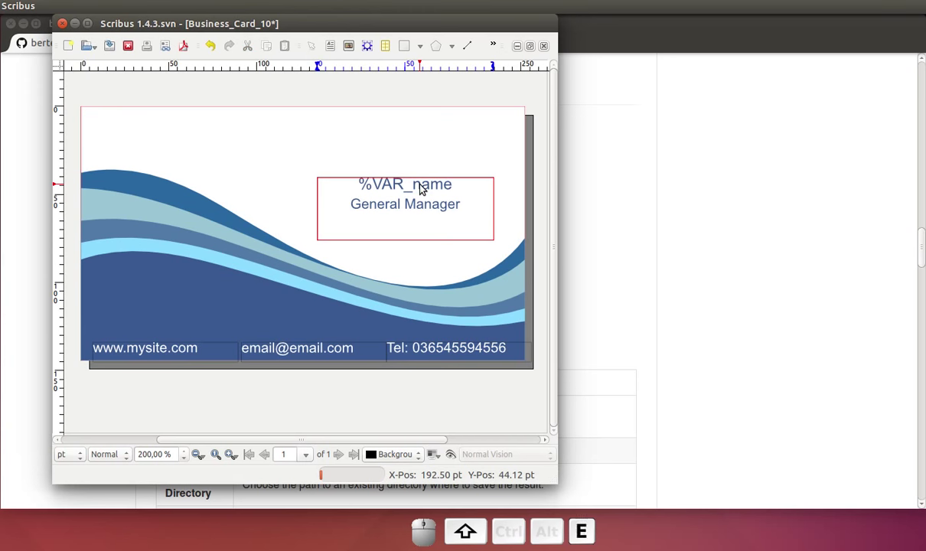
key("shift+5")
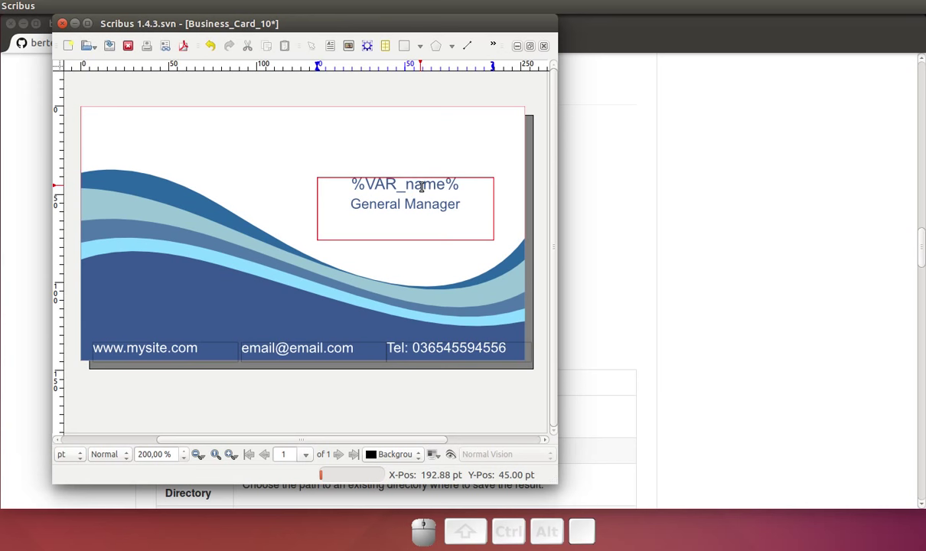
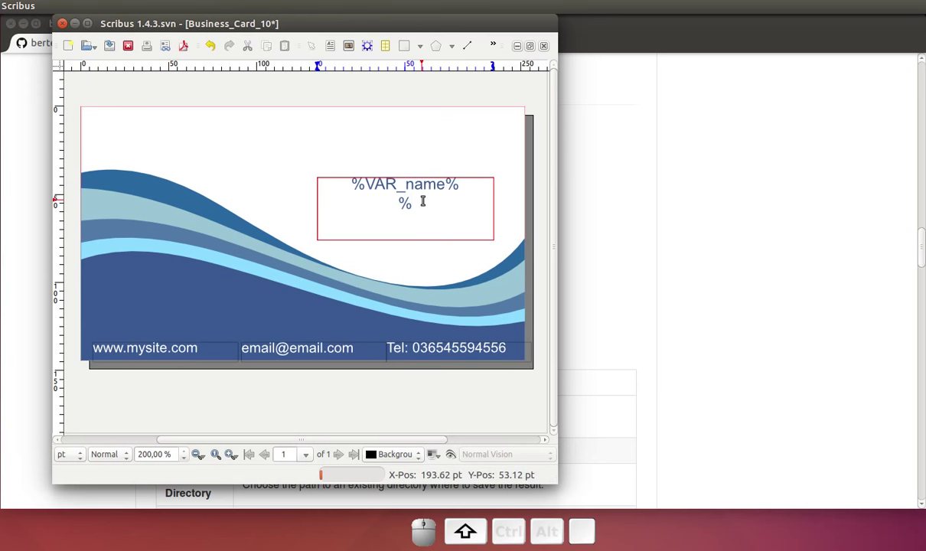
- Replace the job title General Manager with the %VAR_position% placeholder
key("shift+v")
key("shift+r")
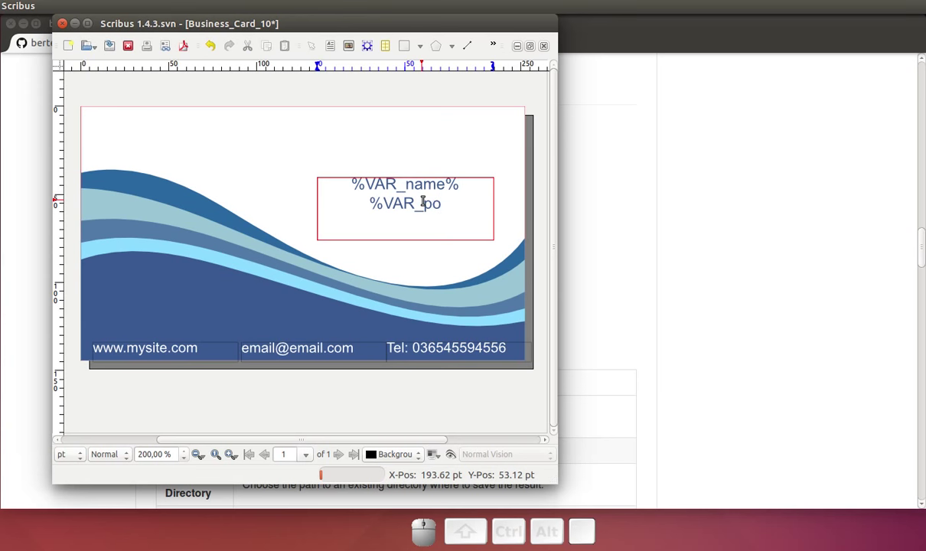
key("BackSpace")
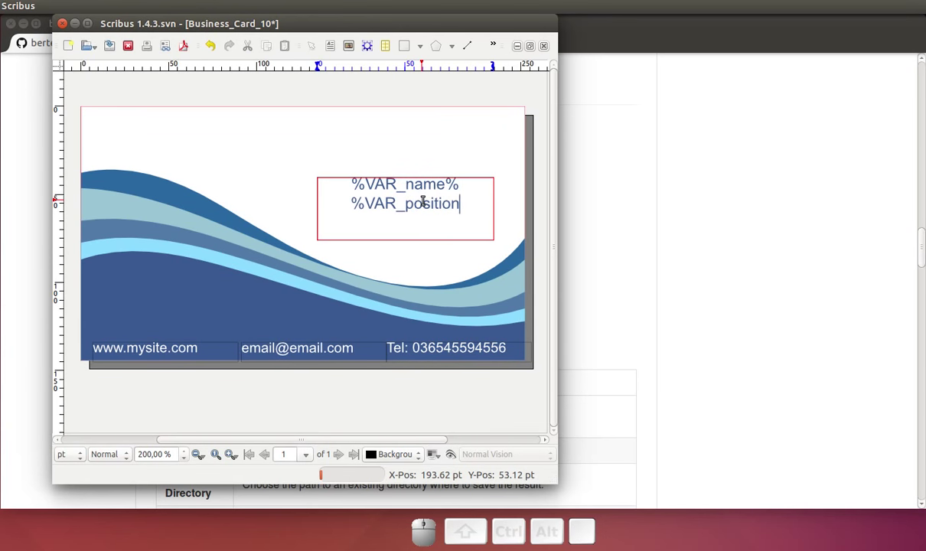
key("shift+5")
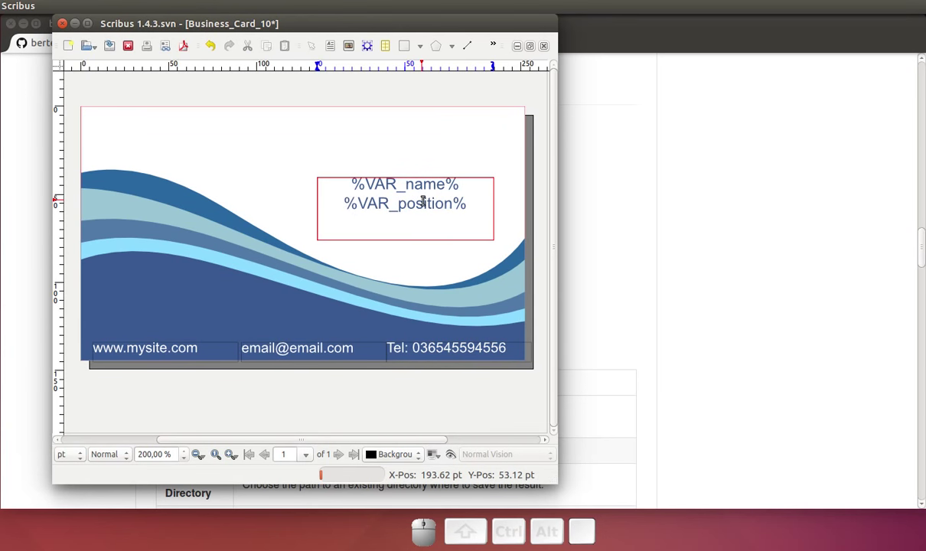
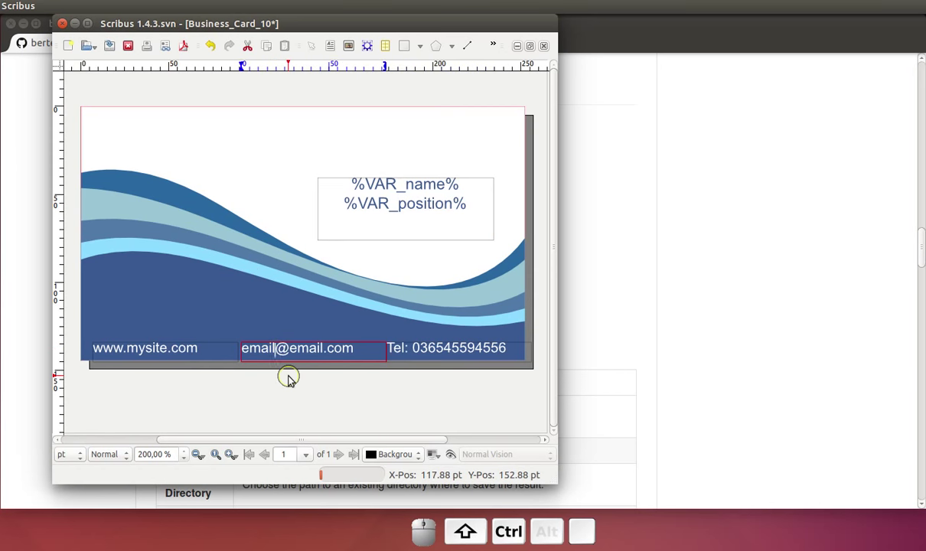
- Replace the word email with the %VAR_email% placeholder before the address
key("shift+5")
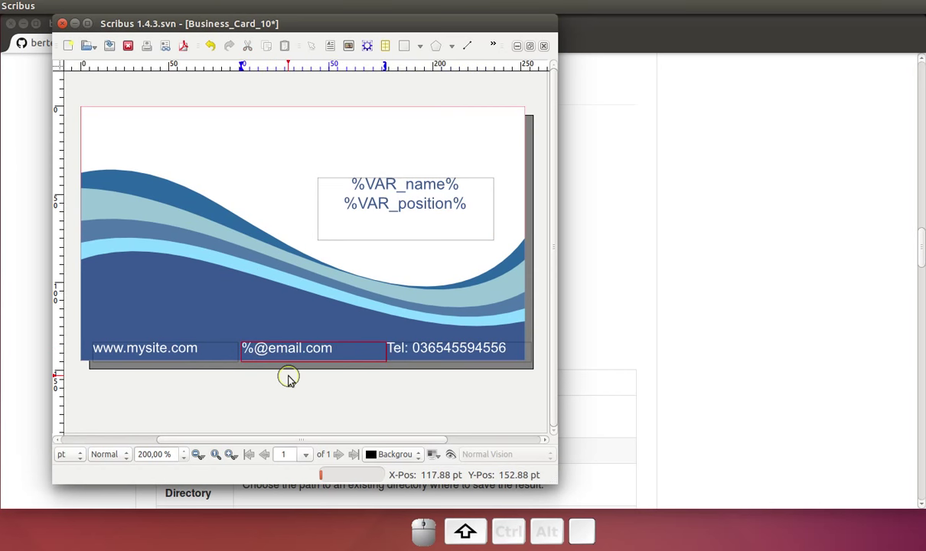
key("BackSpace")
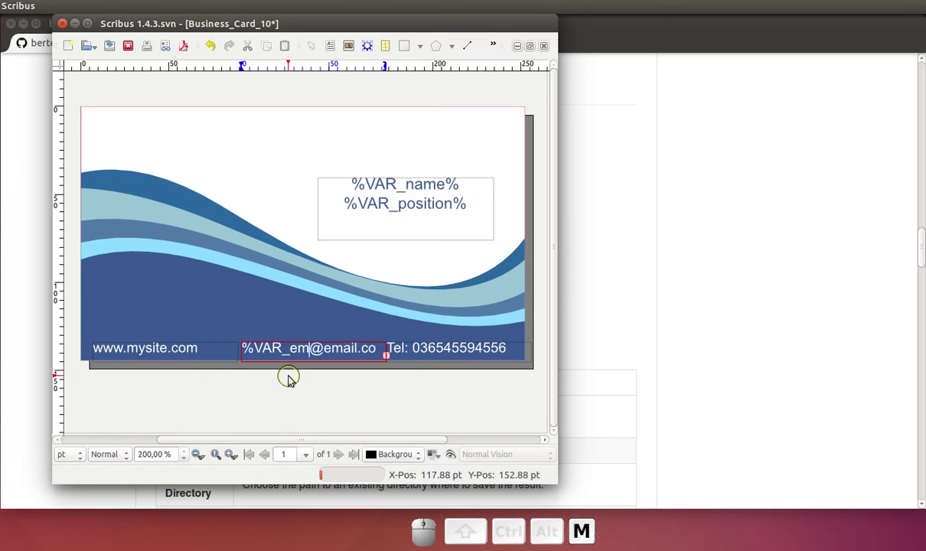
key("l")
key("shift+5")
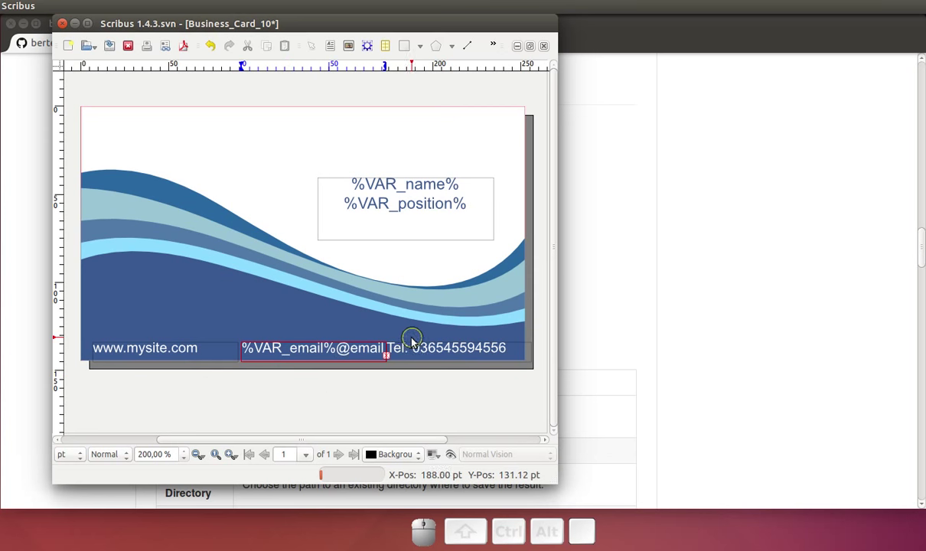
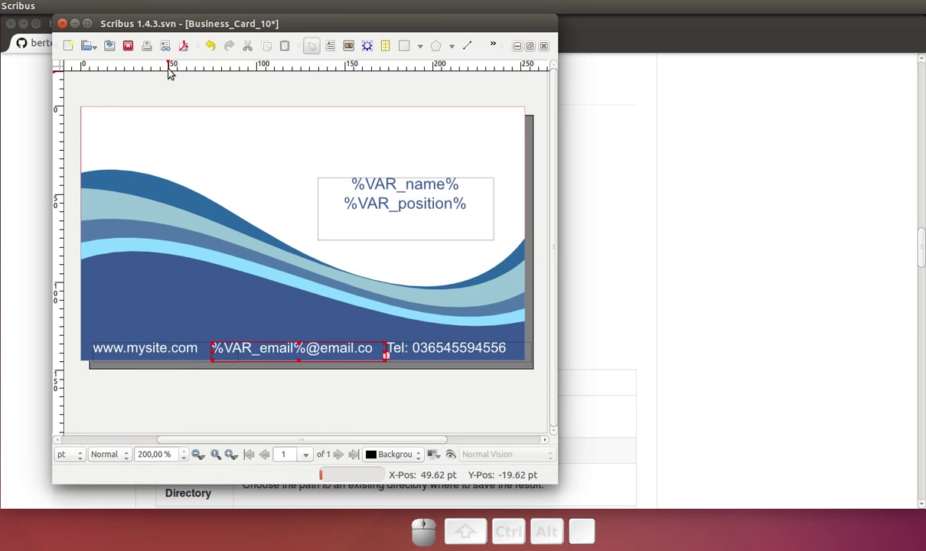
- Save the card as Business_Card.sla in devel/ScribusGenerator/example
left_click(61, 5)
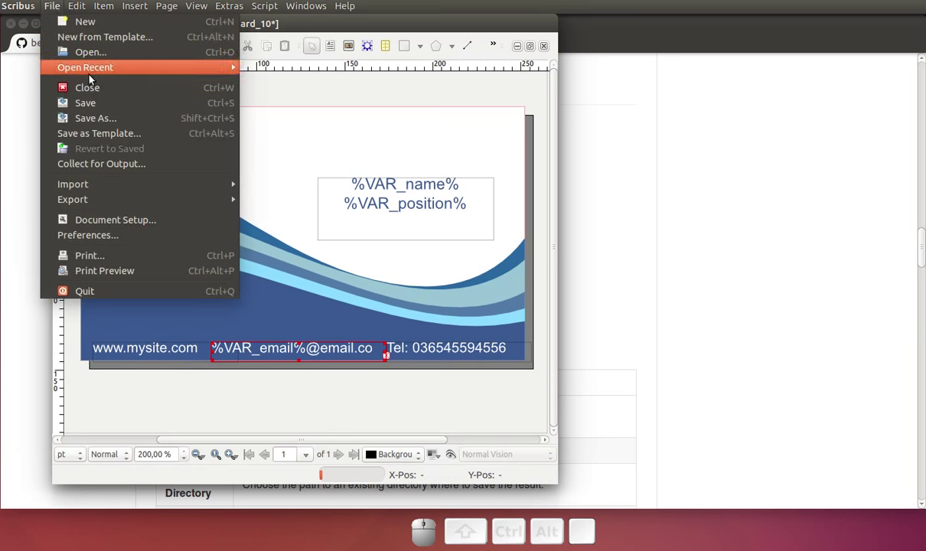
left_click(98, 106)
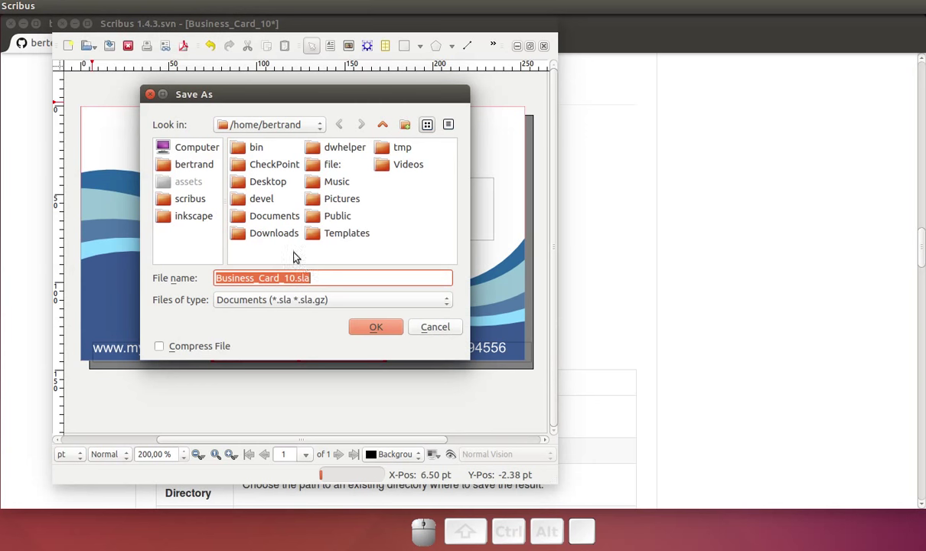
left_click(263, 202)
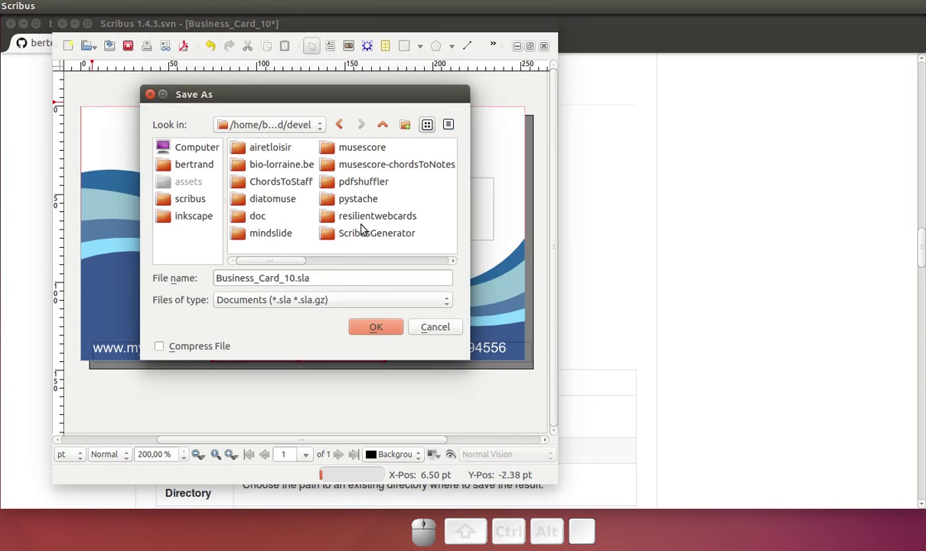
left_click(367, 235)
left_click(263, 146)
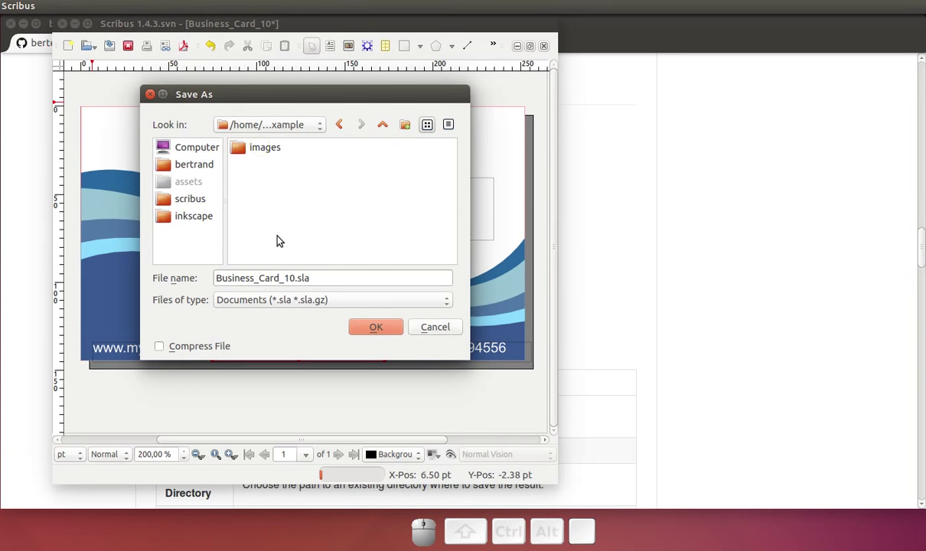
left_click(283, 284)
key("Delete")
key(".")
left_click(381, 333)
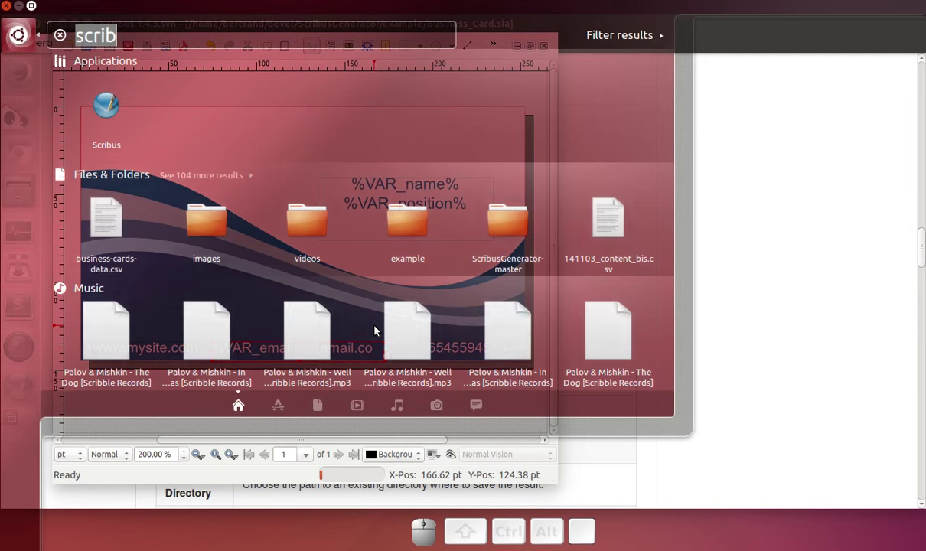
- Launch LibreOffice Calc from the application search
left_click(119, 110)
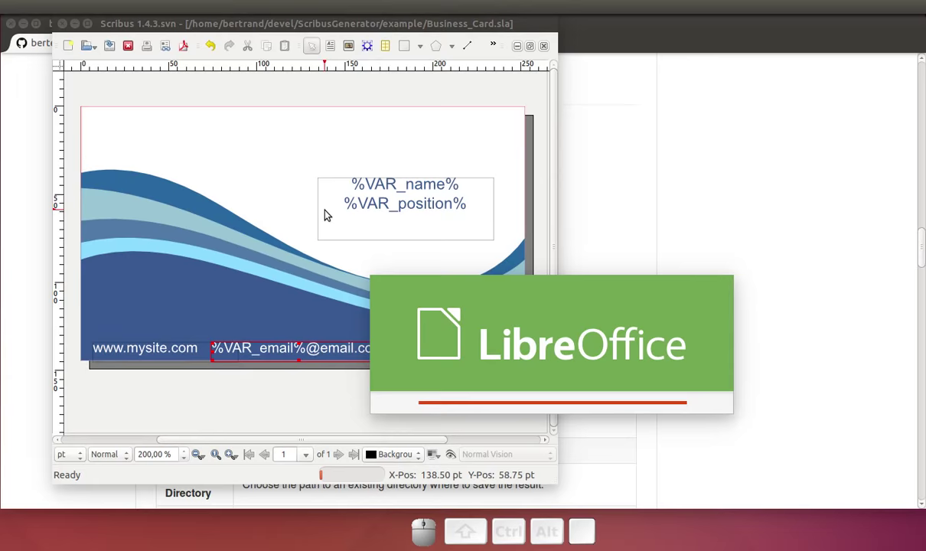
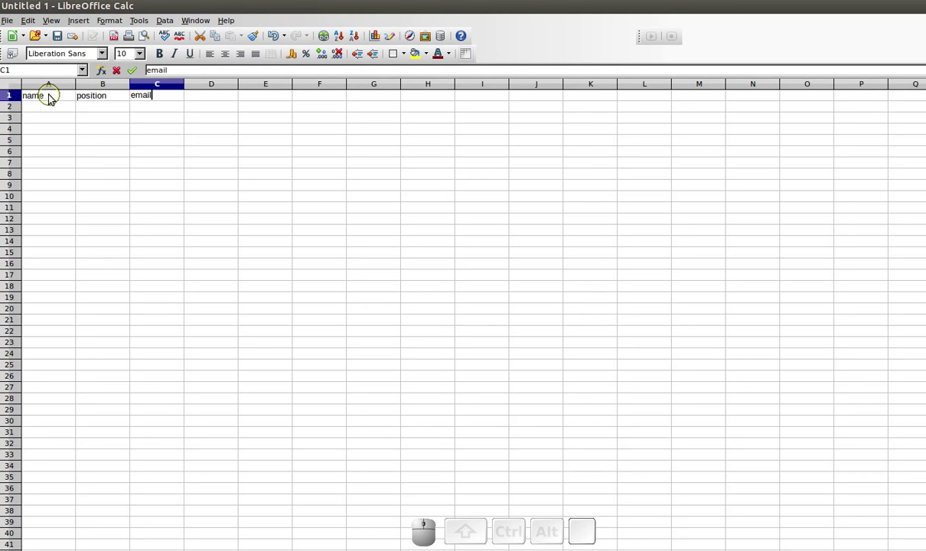
- Enter the first card row for John Doe with position and email
left_click(52, 107)
key("shift+o")
key("shift+d")
key("e")
key("Tab")
key("shift+Tab")
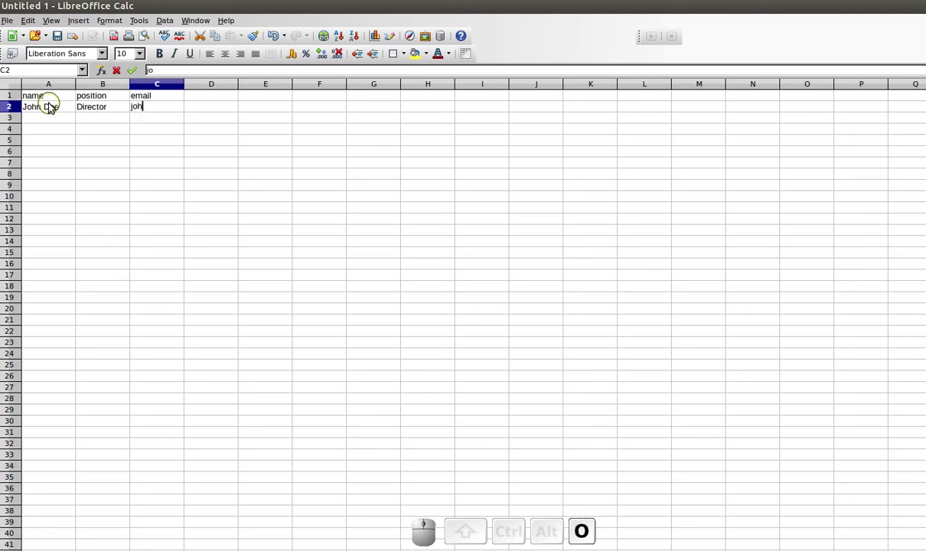
- Add Jane Smith, Director, jane as the next row
left_click(50, 124)
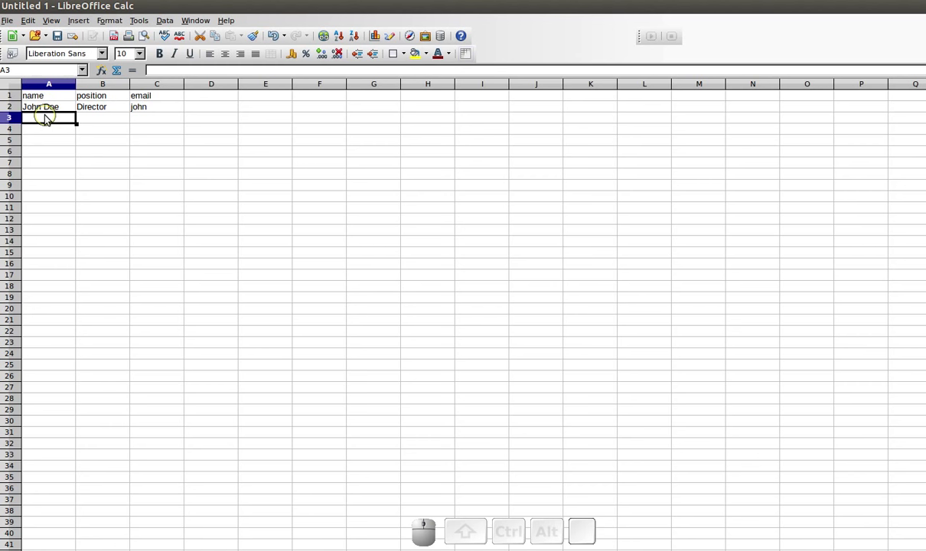
key("space")
key("Tab")
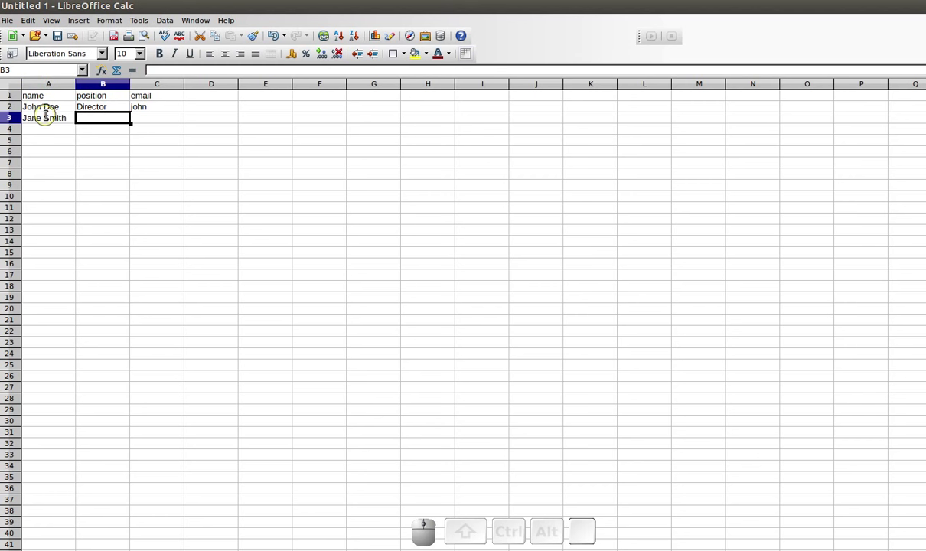
key("shift+Tab")
left_click(51, 134)
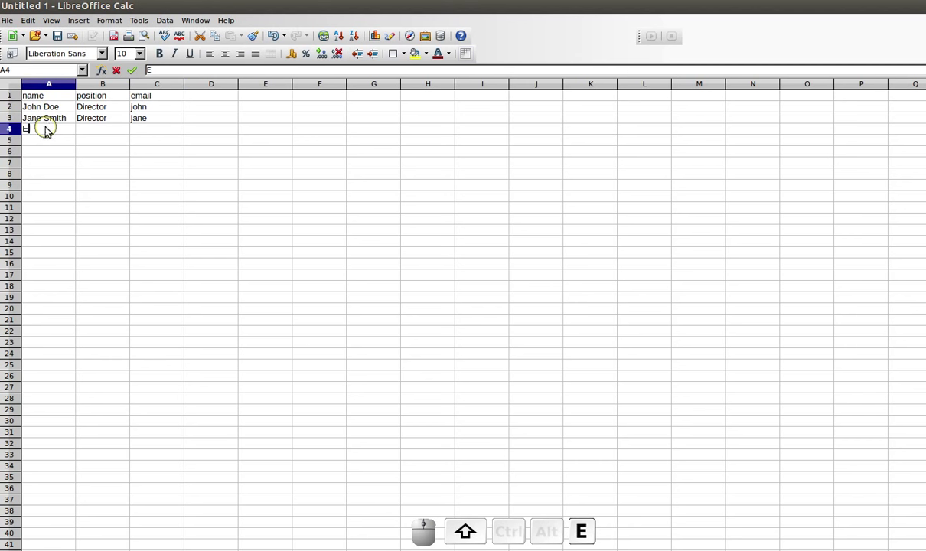
key("space")
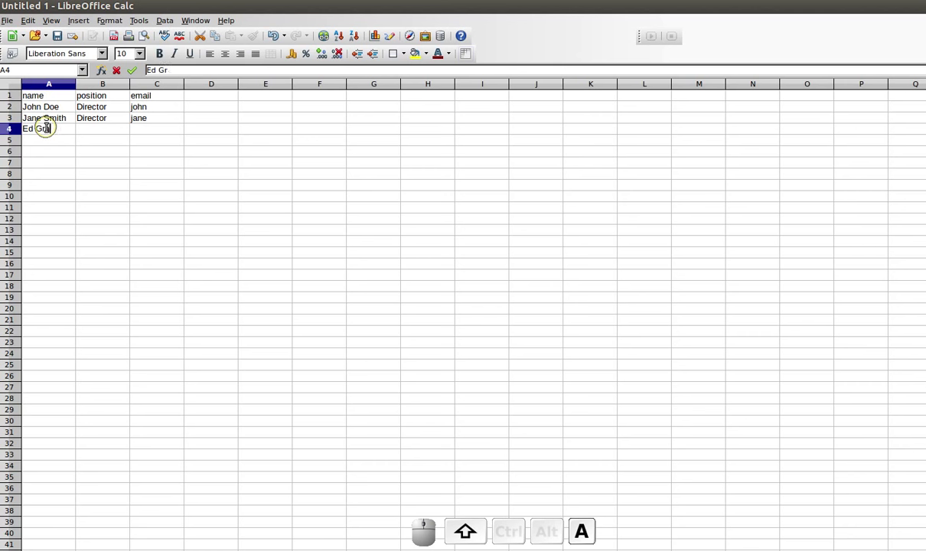
key("Tab")
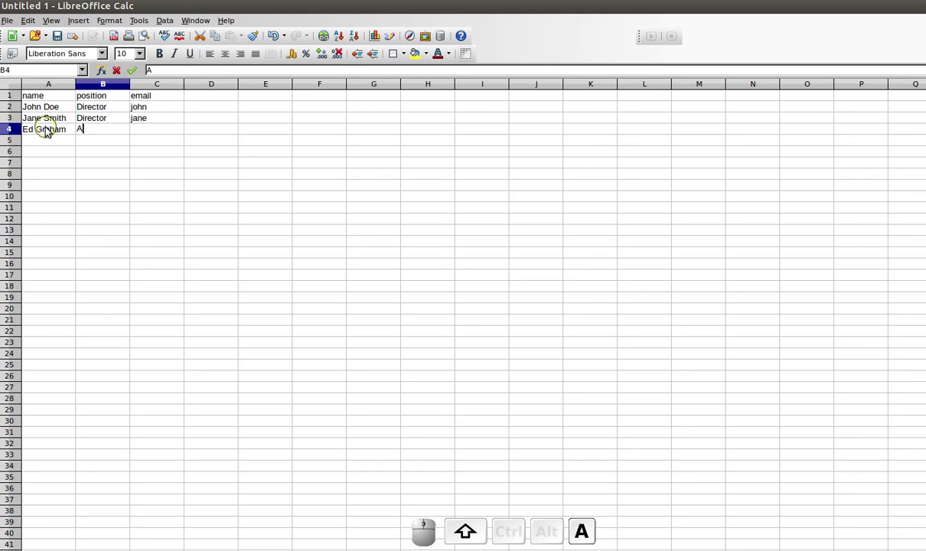
key("Tab")
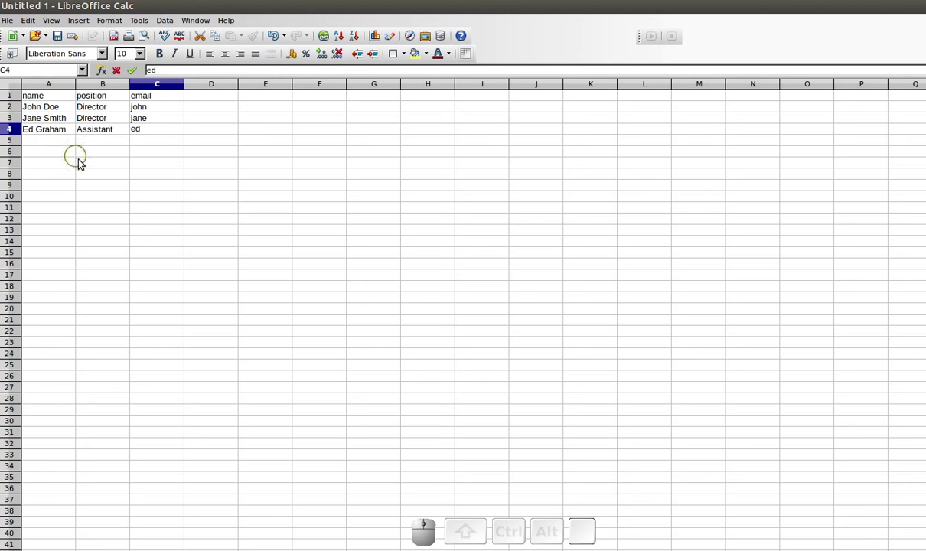
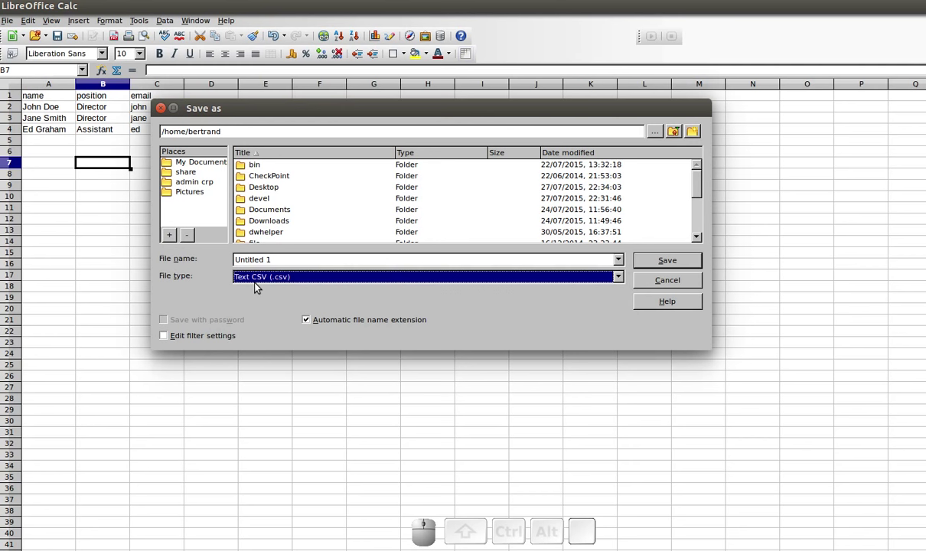
- Save the sheet as Untitled 1.csv with the default text export options
left_click(686, 267)
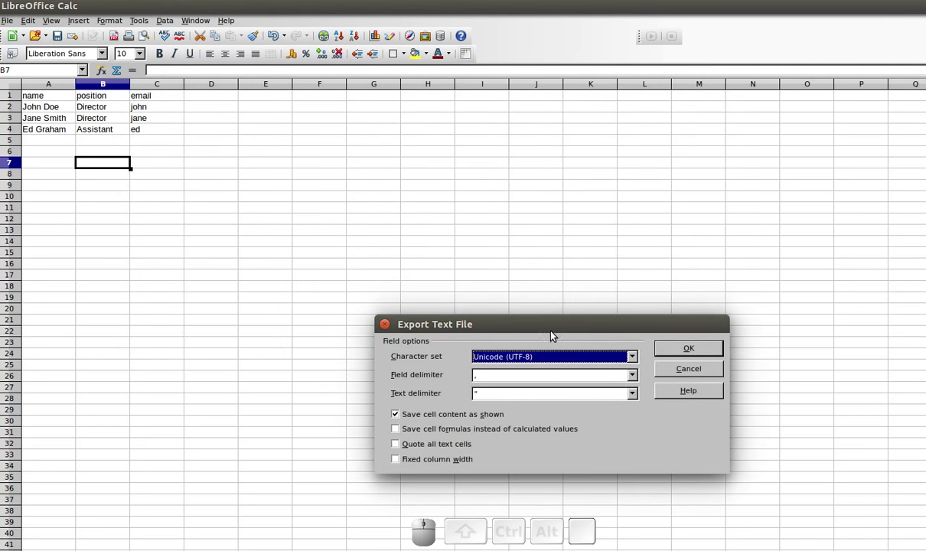
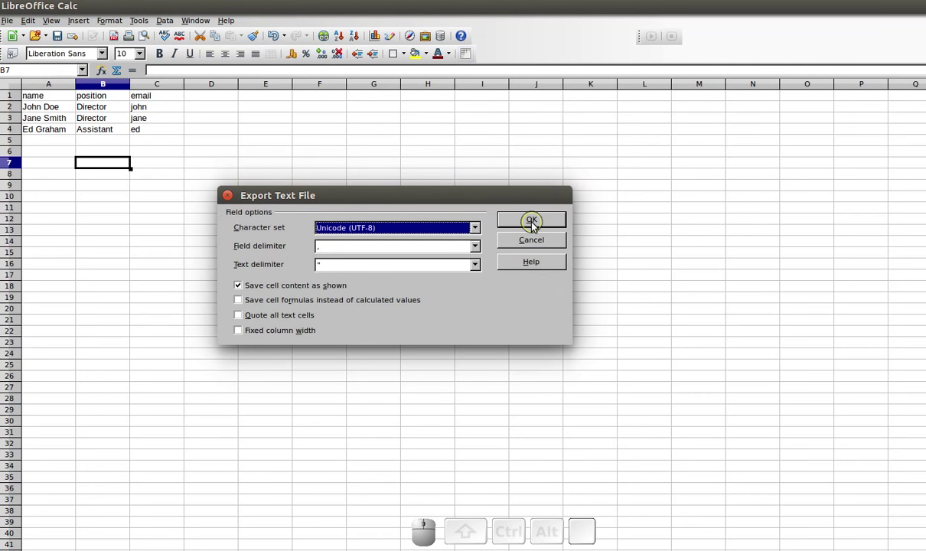
left_click(535, 226)
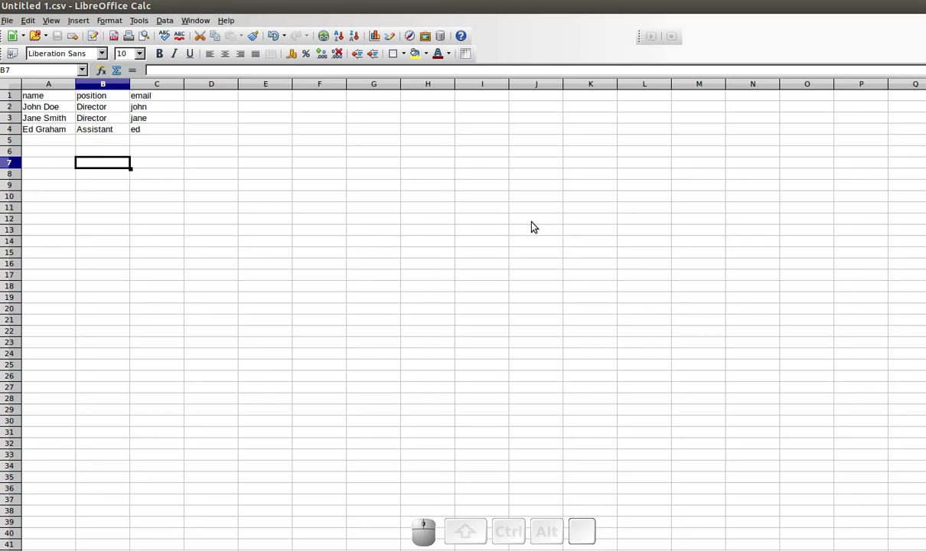
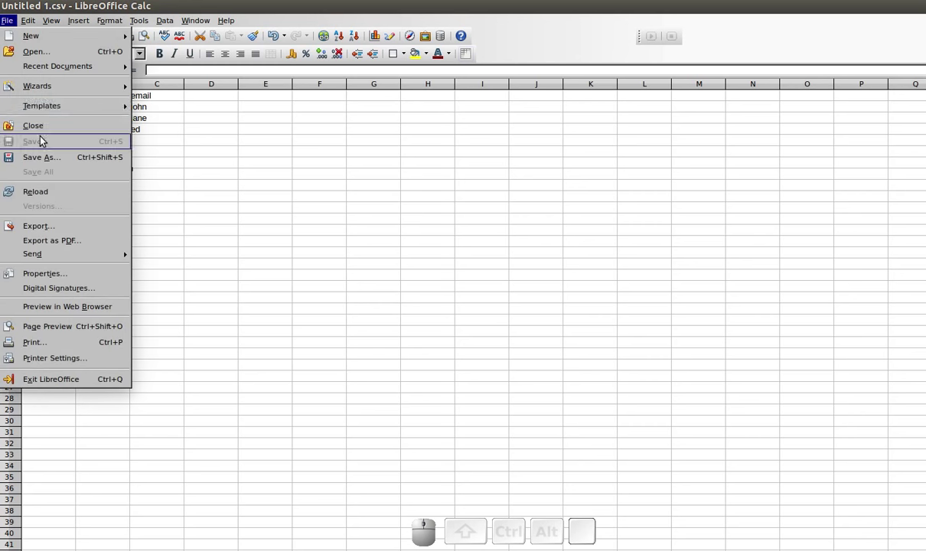
- Save over business-cards-data.csv in the ScribusGenerator example folder, keeping CSV format
left_click(43, 165)
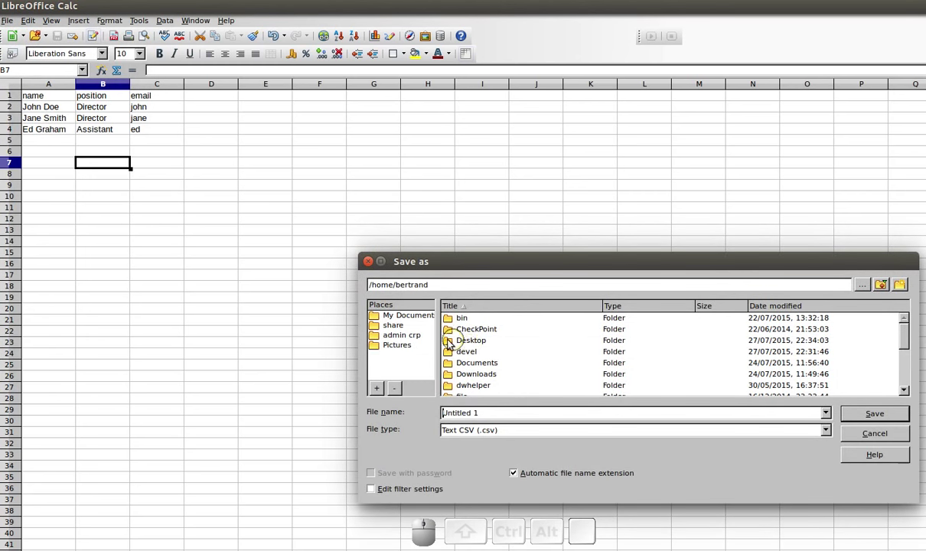
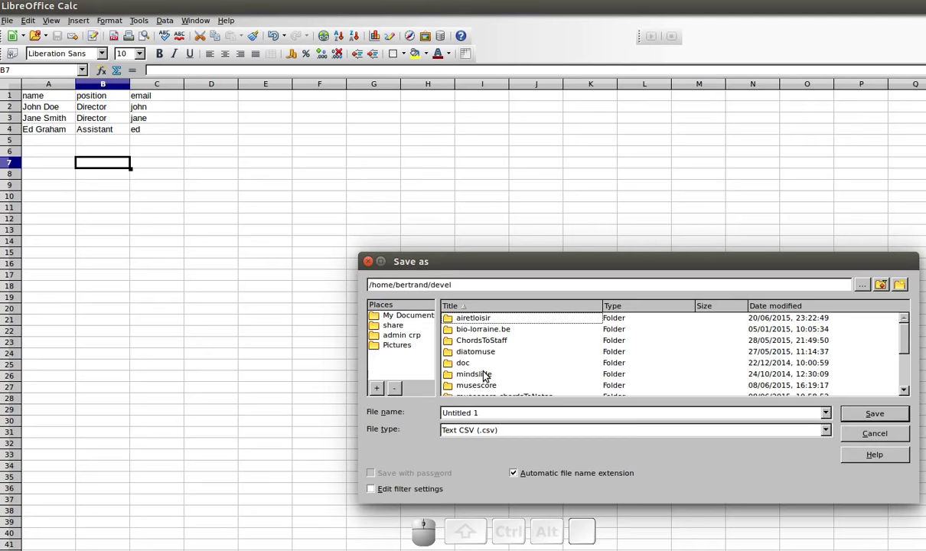
scroll("down", 3)
scroll("up", 3)
left_click(487, 376)
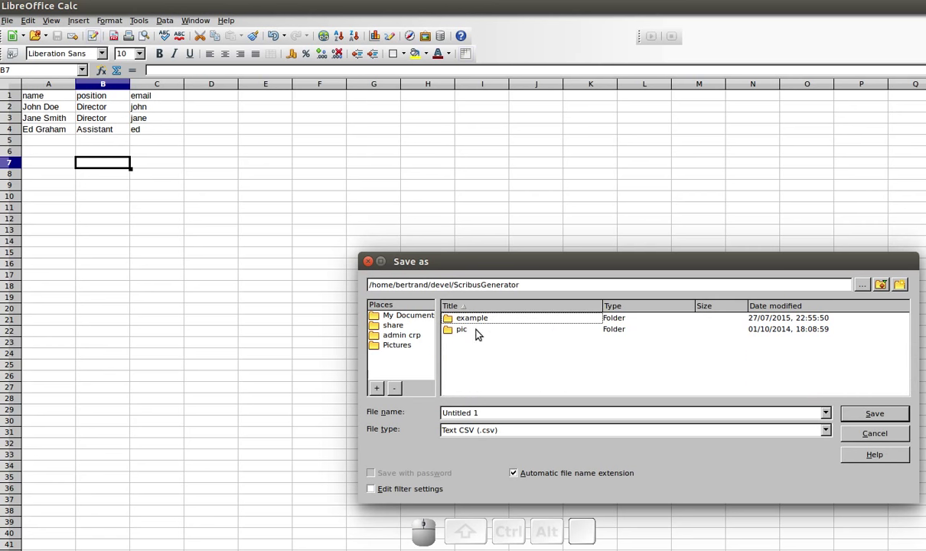
left_click(475, 321)
left_click(476, 329)
left_click(872, 416)
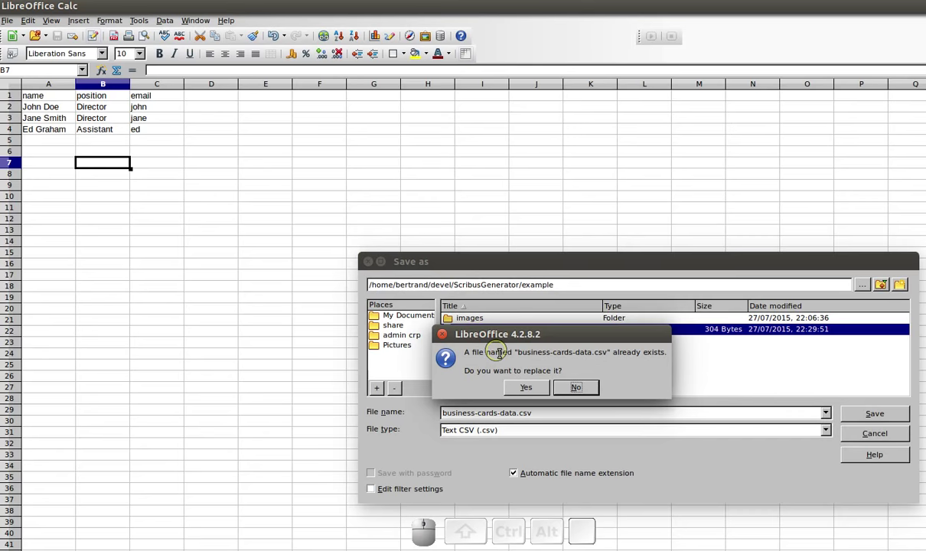
left_click(526, 398)
left_click(247, 226)
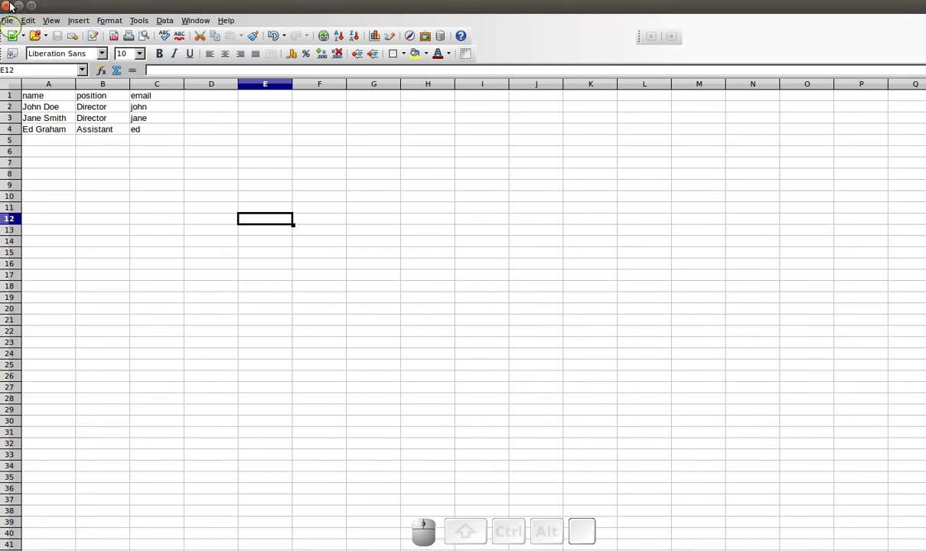
- Close Calc and show the example folder in the Files manager
left_click(24, 8)
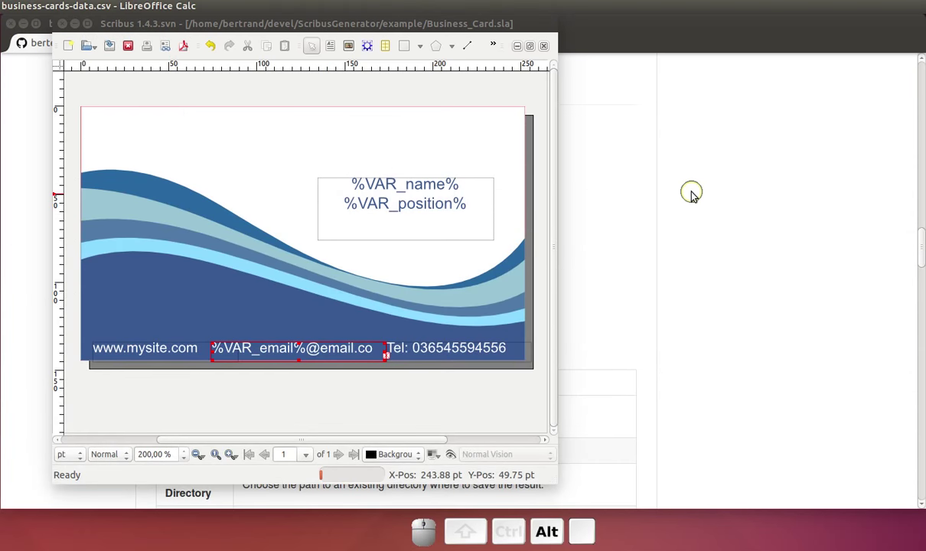
left_click(436, 95)
left_click(704, 179)
left_click(31, 24)
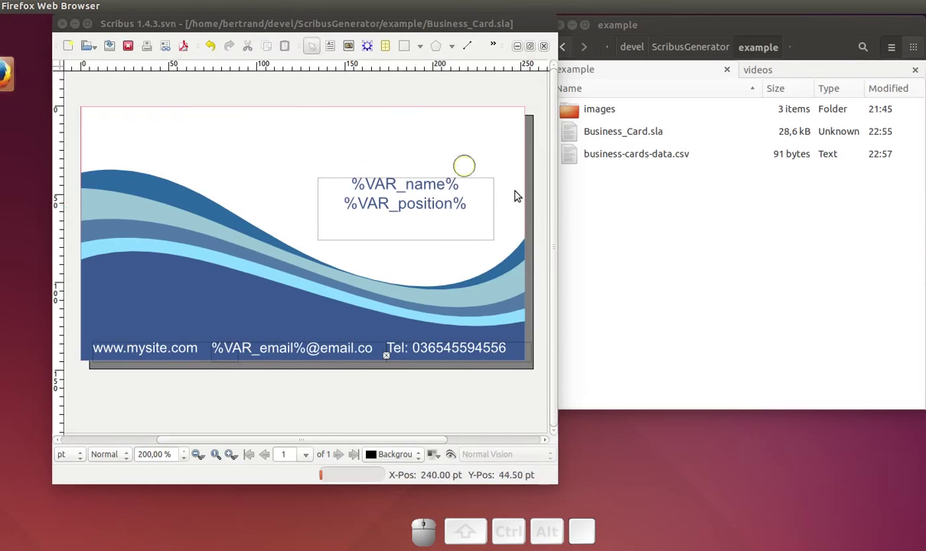
left_click(604, 203)
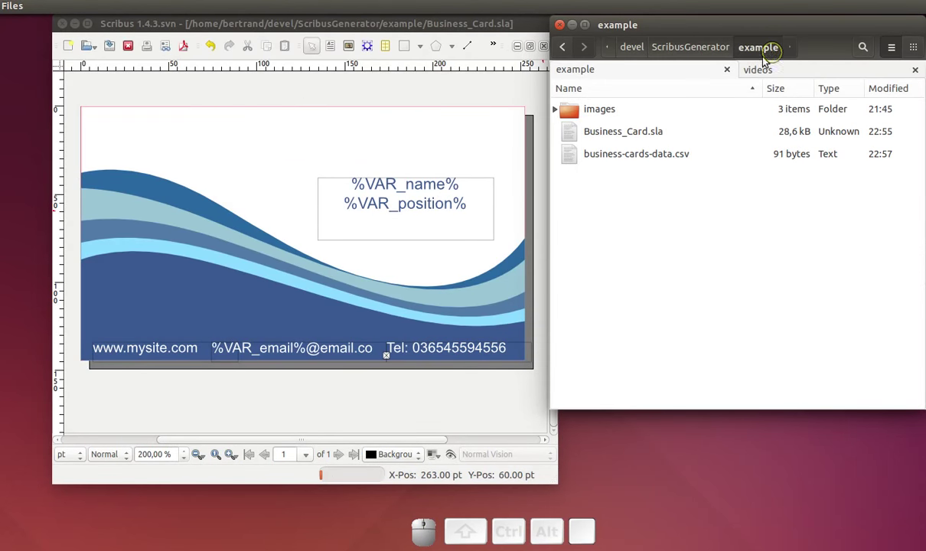
- Point out Business_Card.sla and business-cards-data.csv, then return to Scribus
left_click(631, 141)
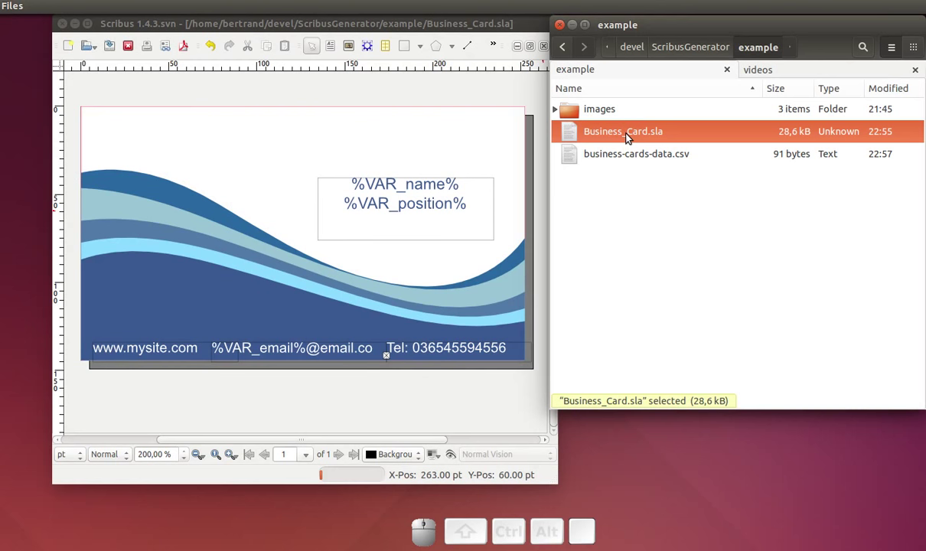
left_click(630, 164)
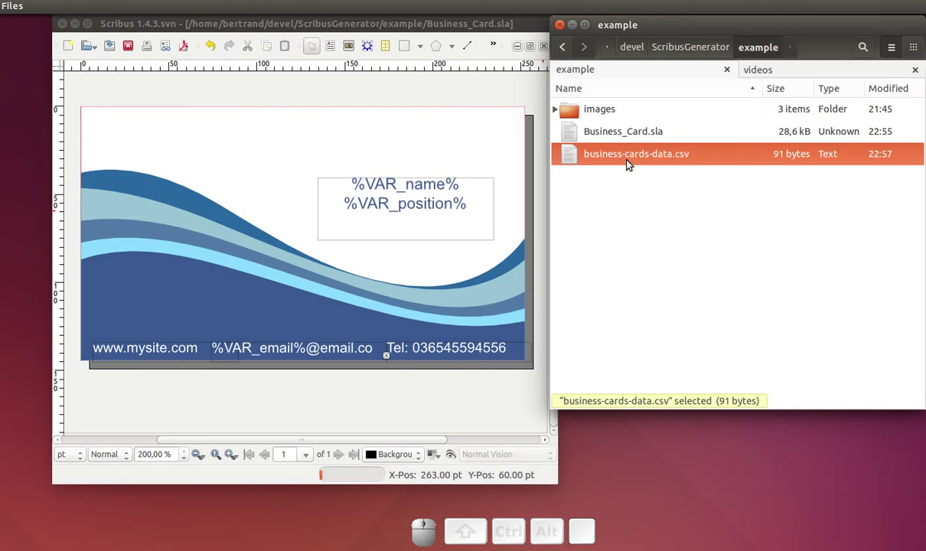
left_click(381, 98)
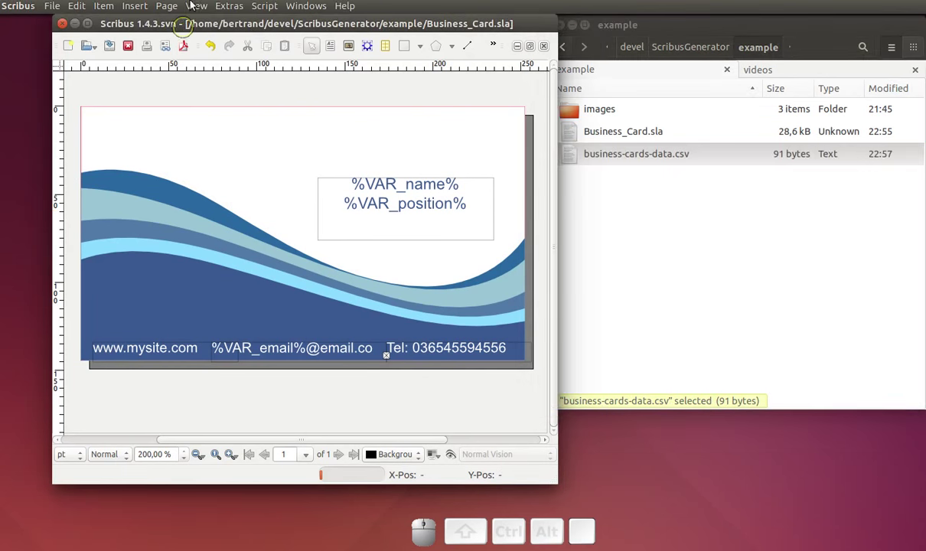
- Choose ScribusGenerator.py from the ScribusGenerator folder in the Run Script dialog
left_click(279, 10)
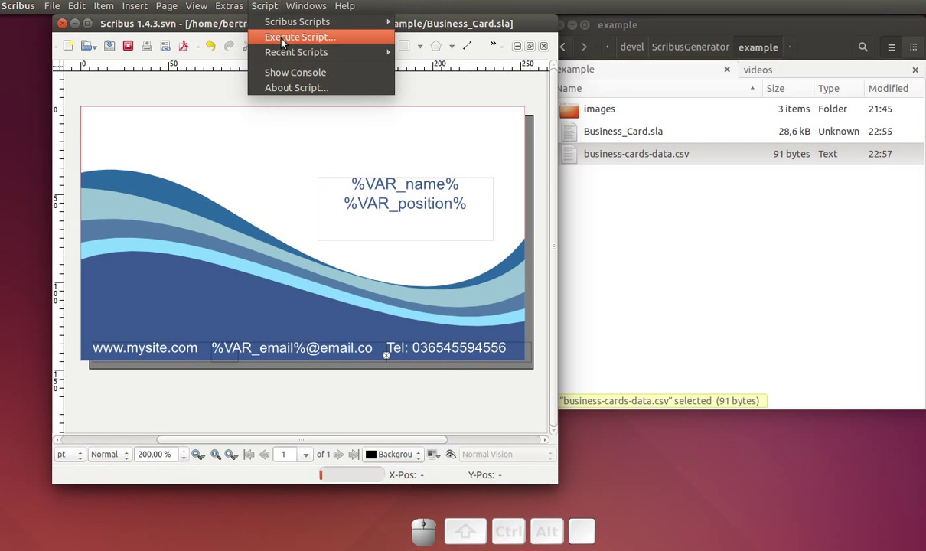
left_click(287, 42)
left_click(268, 205)
left_click(375, 246)
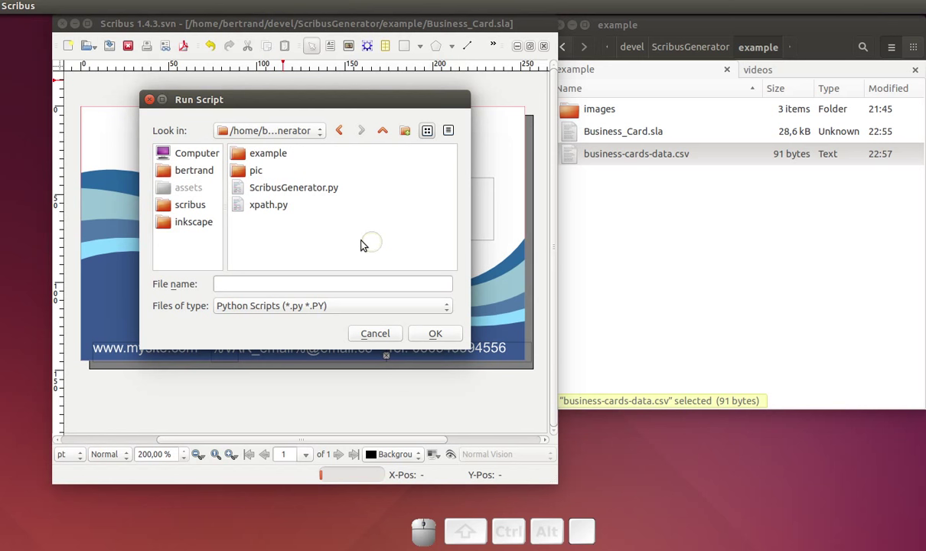
left_click(314, 190)
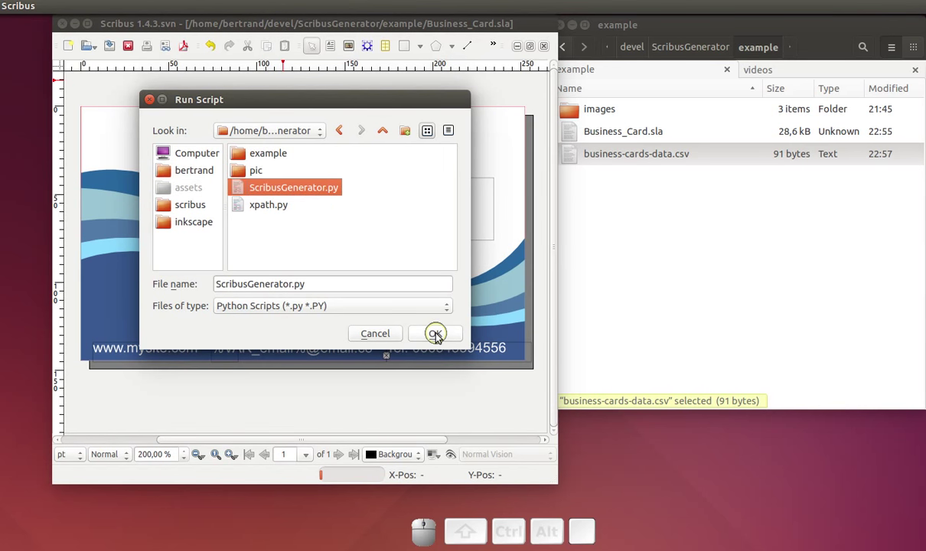
- Run the Scribus Generator script and start browsing for the template file
left_click(440, 337)
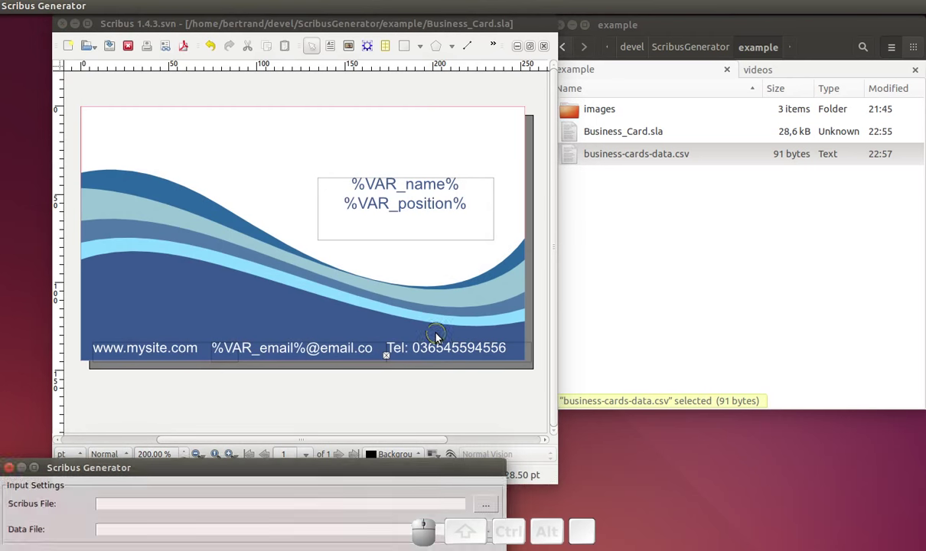
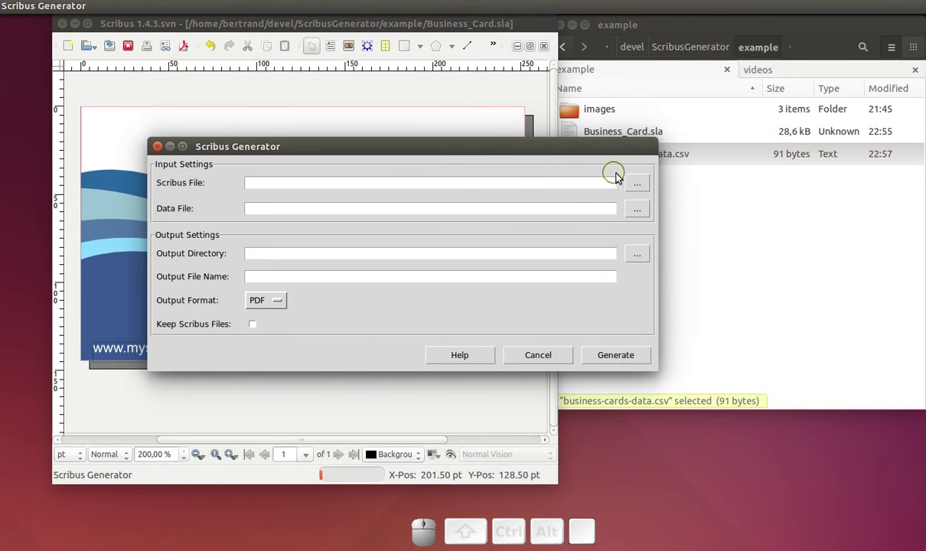
left_click(643, 187)
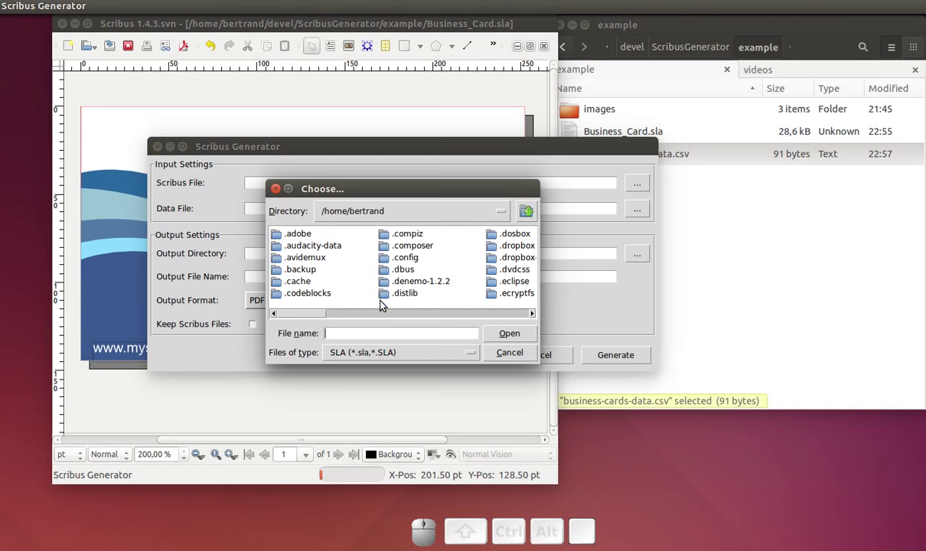
left_click(397, 320)
left_click_drag(396, 319, 395, 313)
left_click_drag(410, 311, 415, 294)
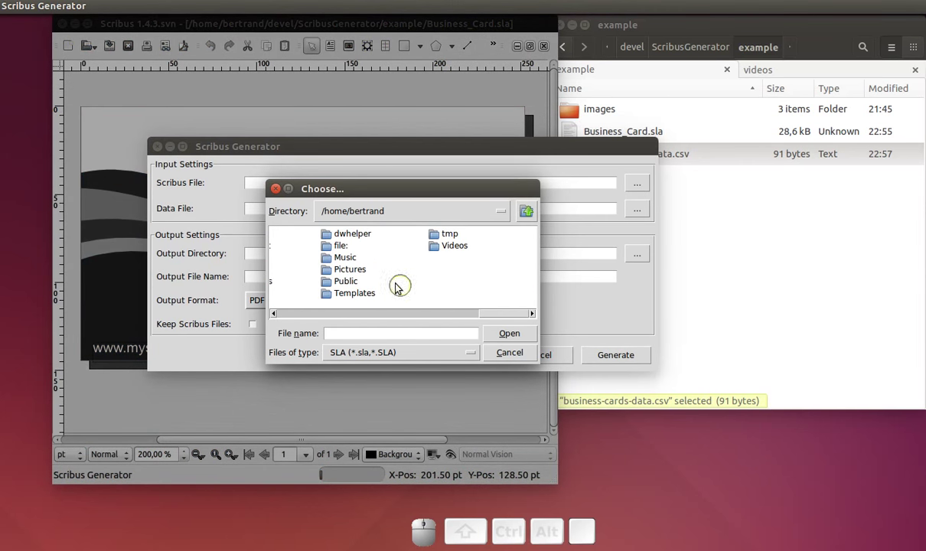
left_click(330, 318)
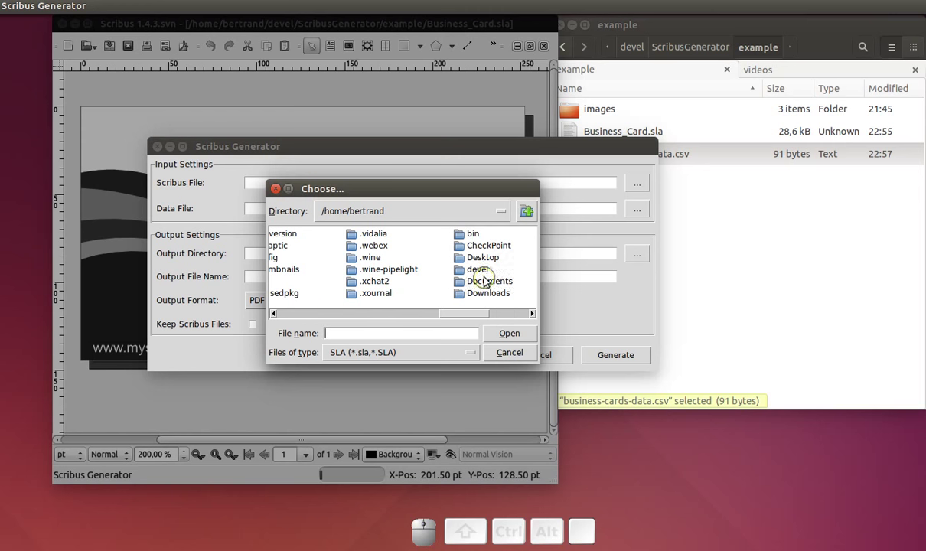
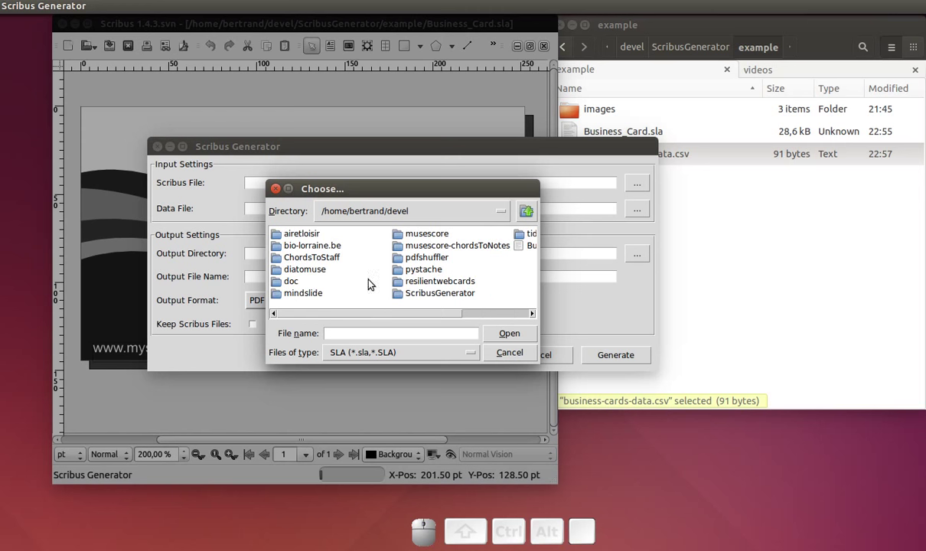
- Choose example/Business_Card.sla as the template with business-cards-data.csv data and example folder output
left_click(451, 292)
left_click(318, 251)
left_click(318, 251)
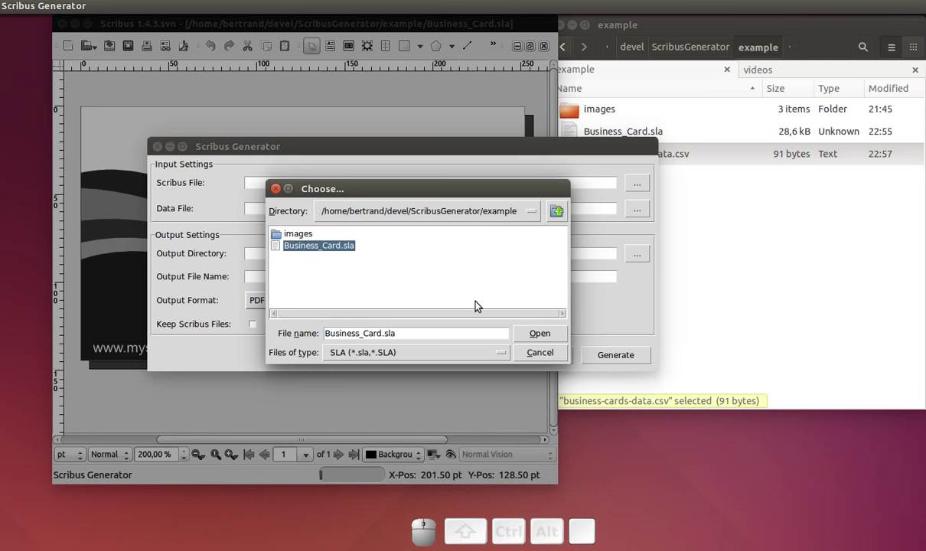
left_click(537, 336)
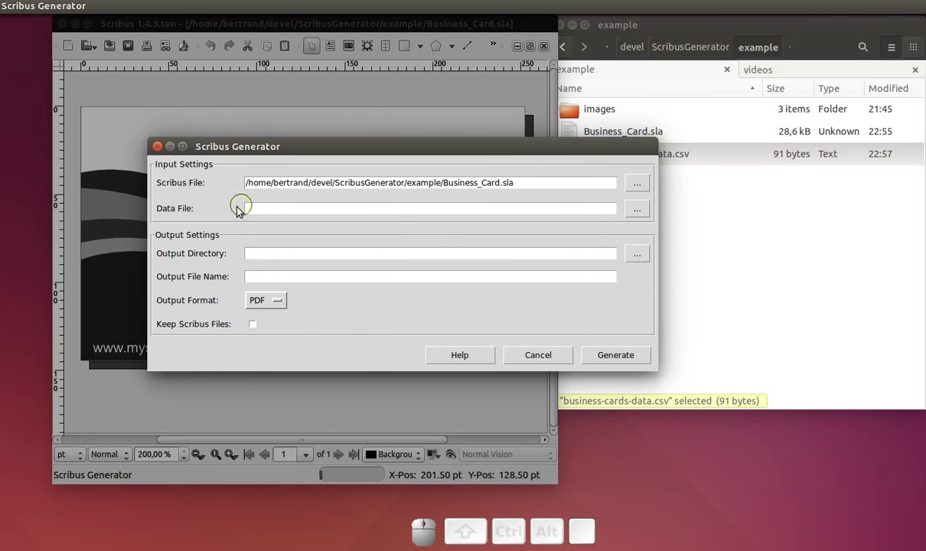
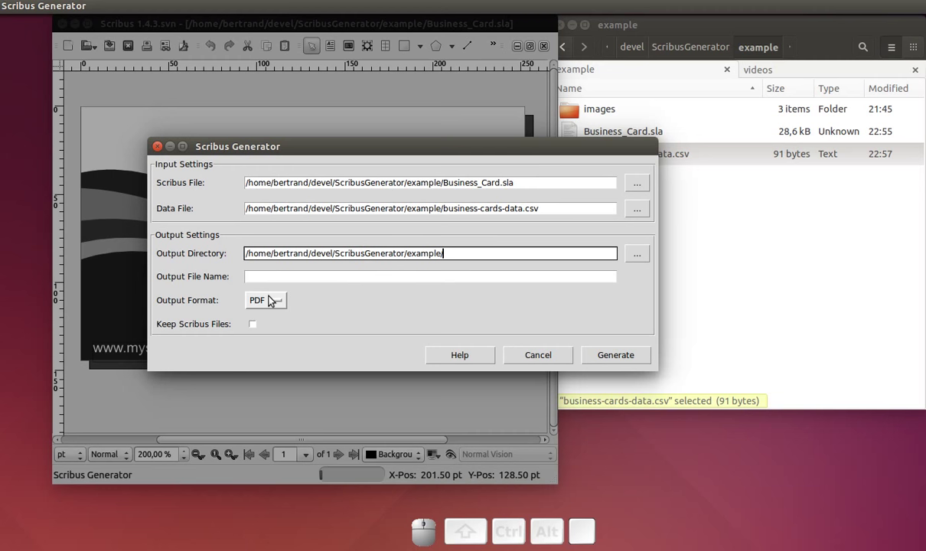
left_click(609, 362)
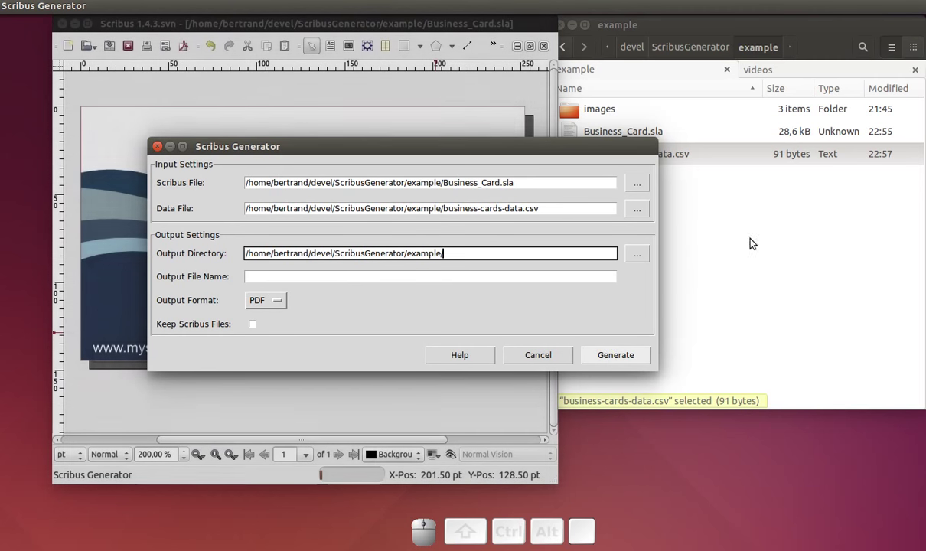
- Check the generated 1.sla, 2.sla, 3.sla in the example folder, then generate the PDF cards
left_click(758, 242)
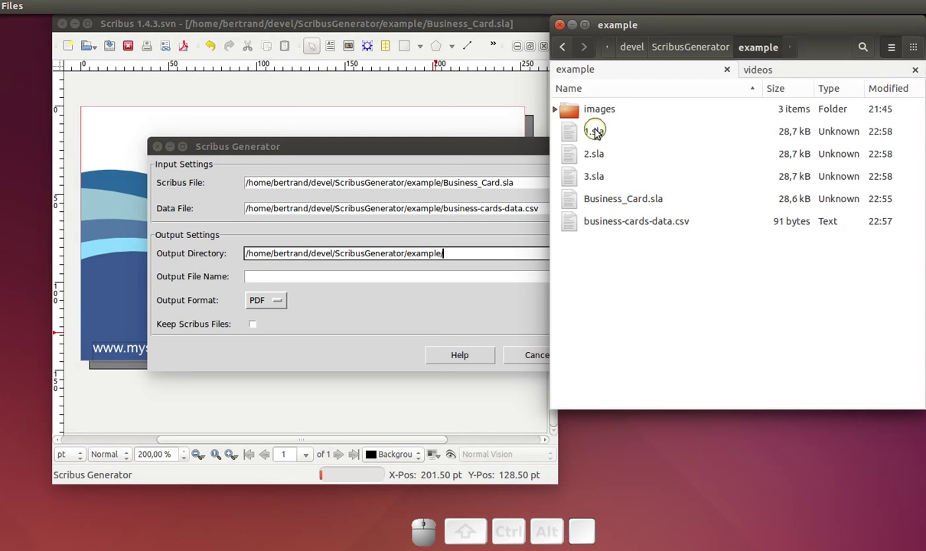
right_click(620, 227)
left_click(637, 236)
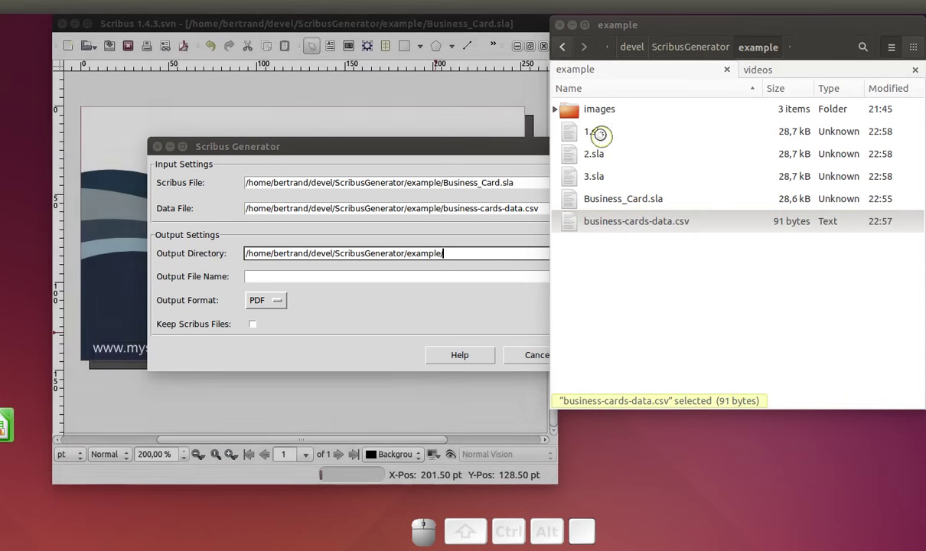
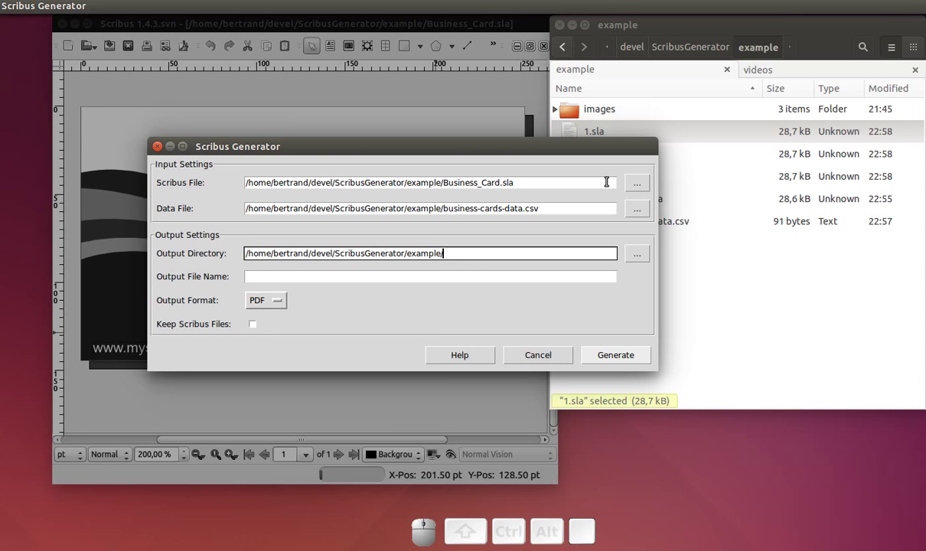
left_click(681, 131)
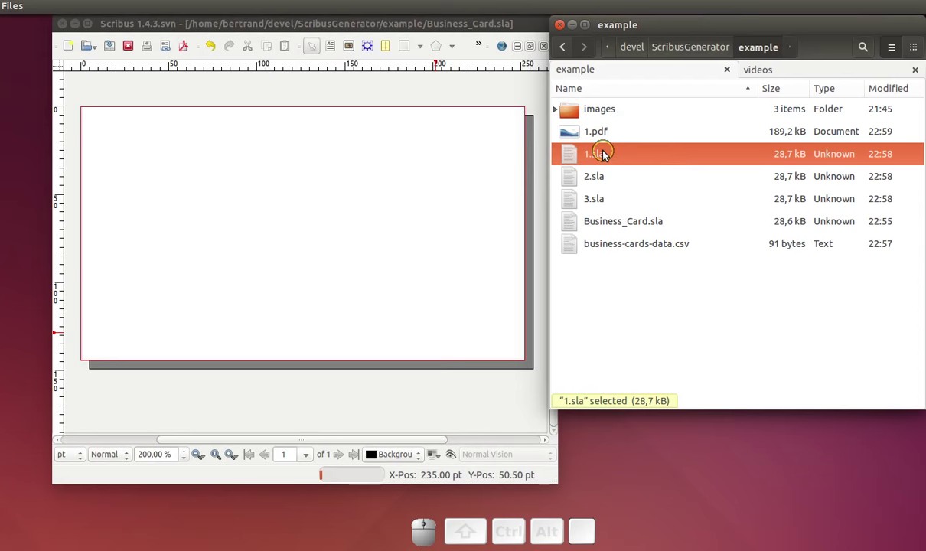
- Preview the generated card PDFs in Document Viewer, close it and return to Scribus
left_click(609, 142)
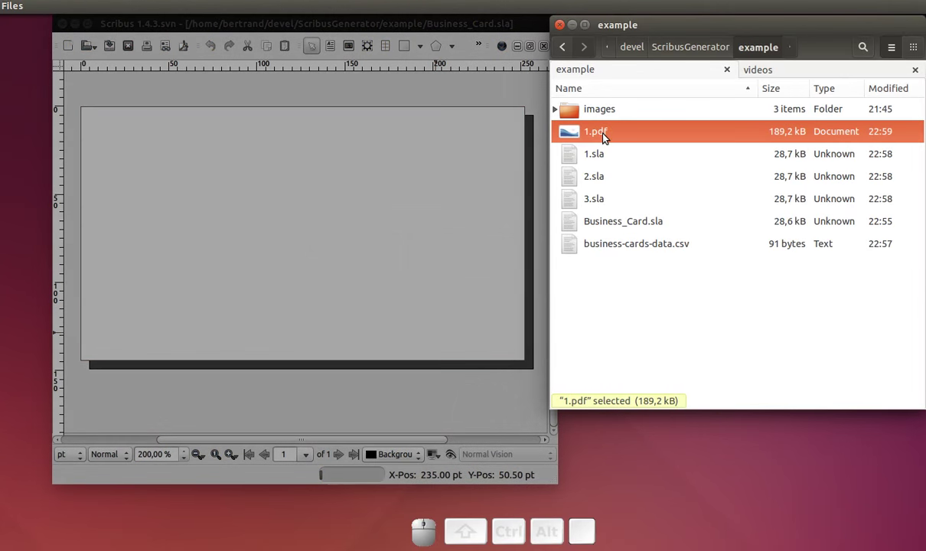
left_click(608, 142)
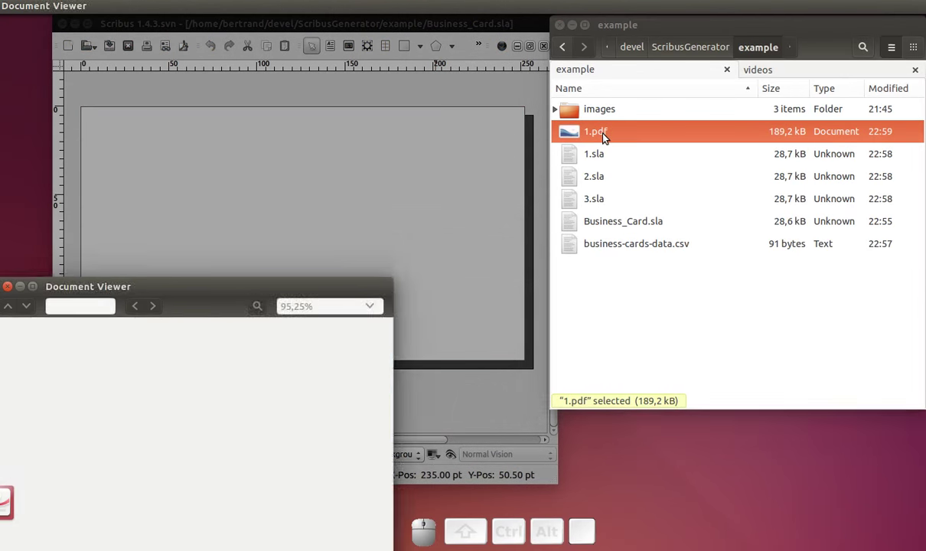
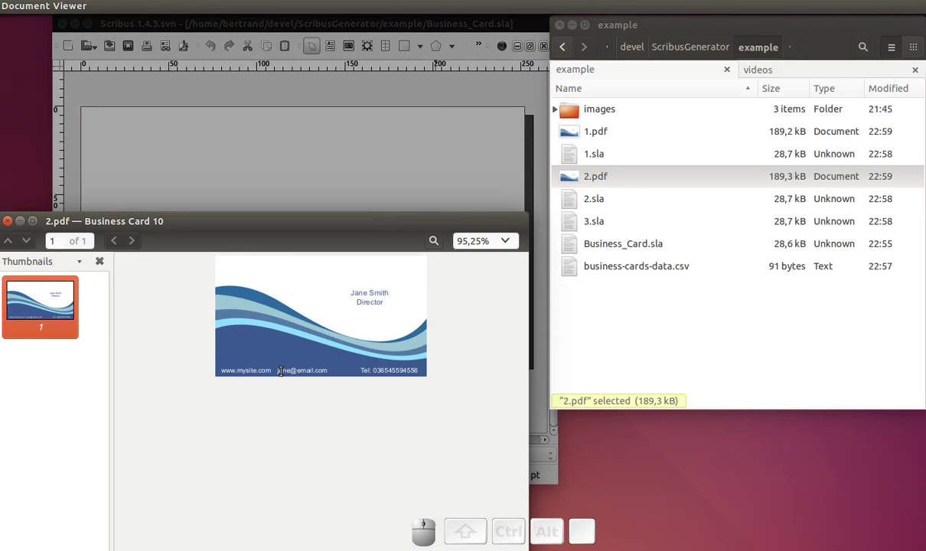
left_click(11, 224)
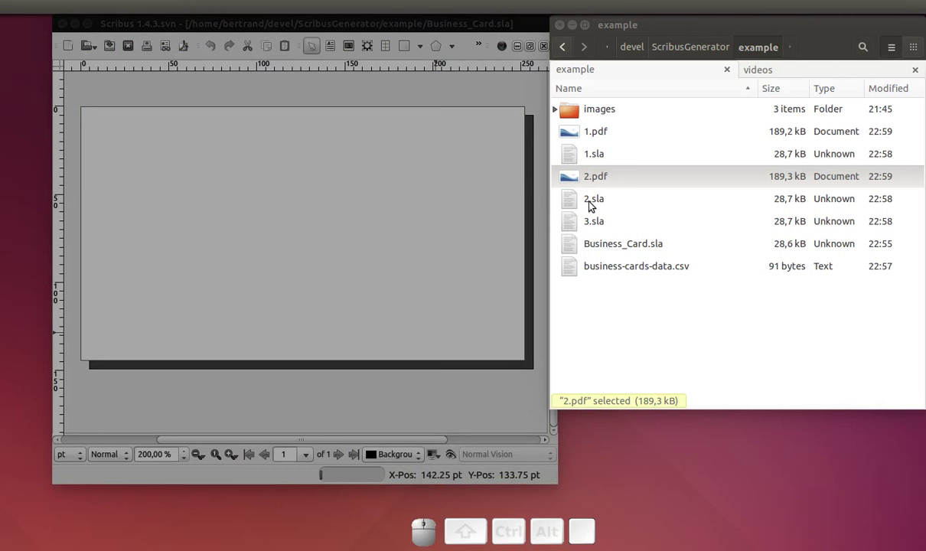
key("alt+Tab")
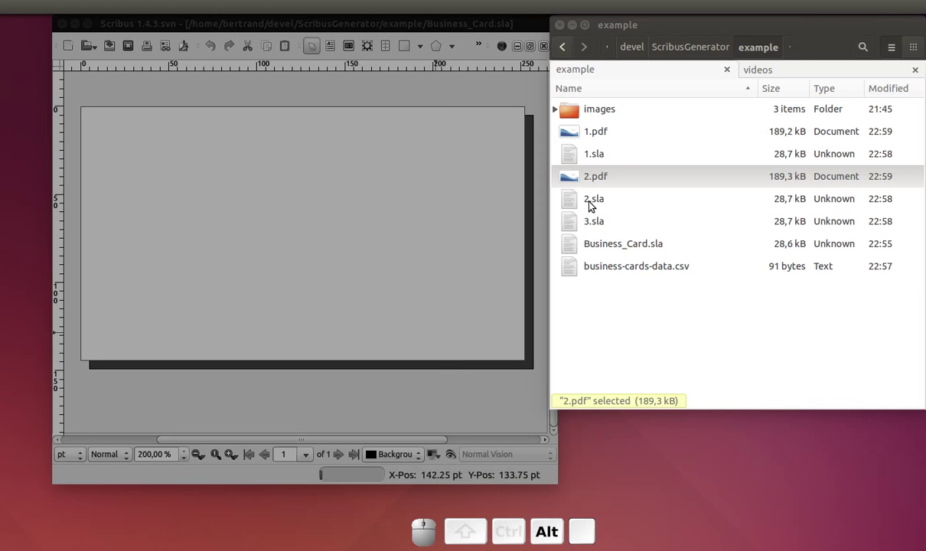
left_click(663, 449)
- Switch to Firefox with the ScribusGenerator README documentation
key("alt+Tab")
key("alt+Tab")
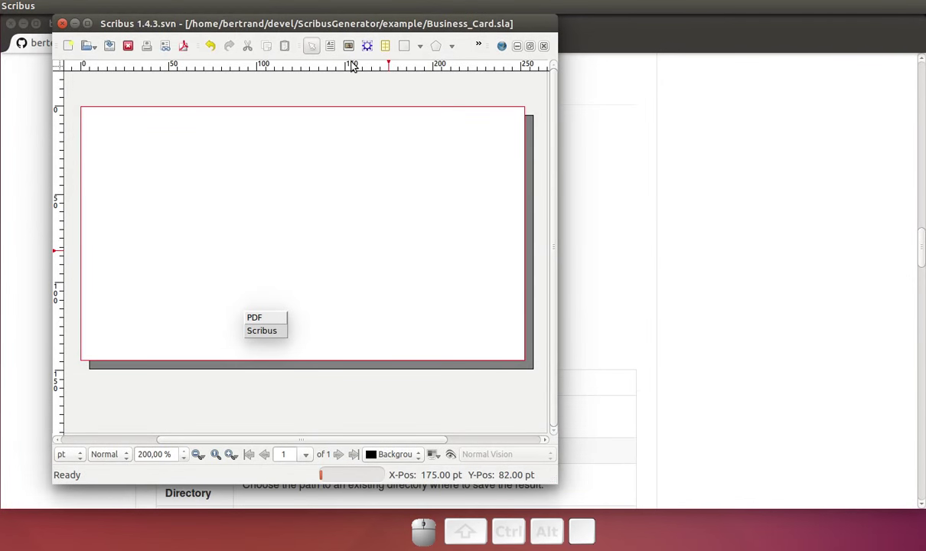
left_click(635, 179)
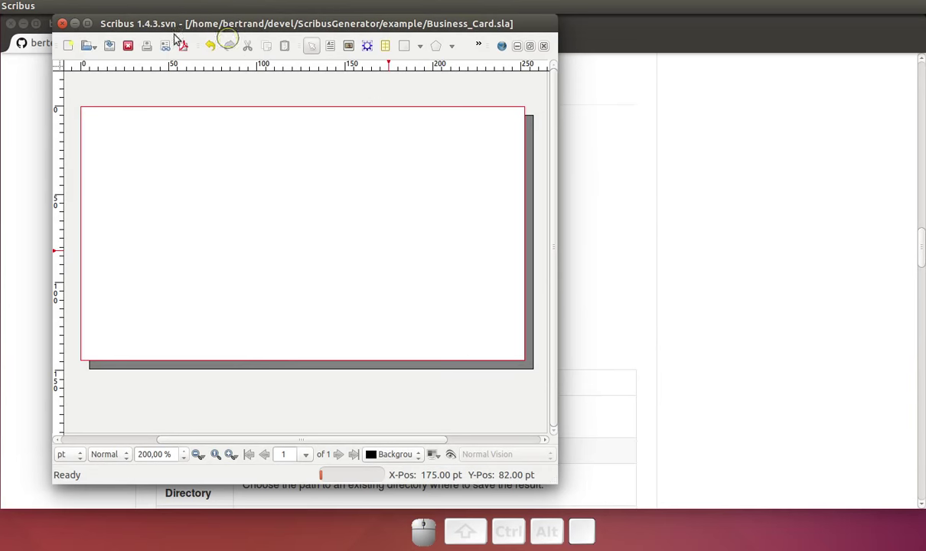
left_click(84, 24)
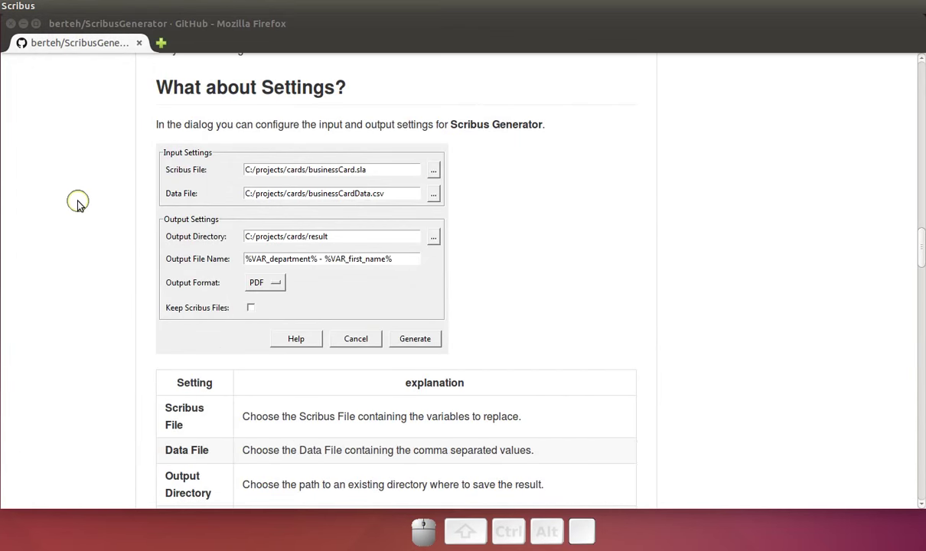
- Scroll the README down to the %VAR_pic% image variables section
scroll("down", 3)
scroll("down", 3)
scroll("down", 3)
scroll("down", 3)
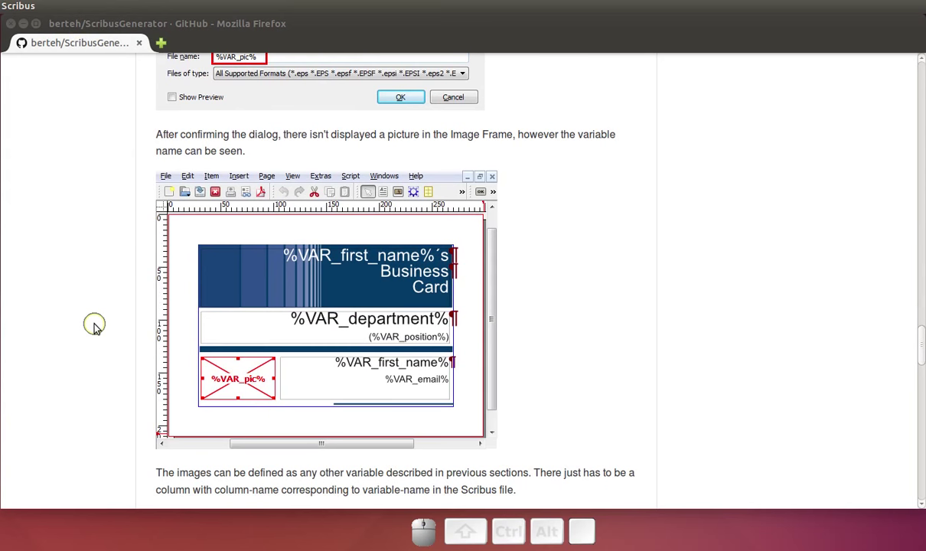
scroll("down", 3)
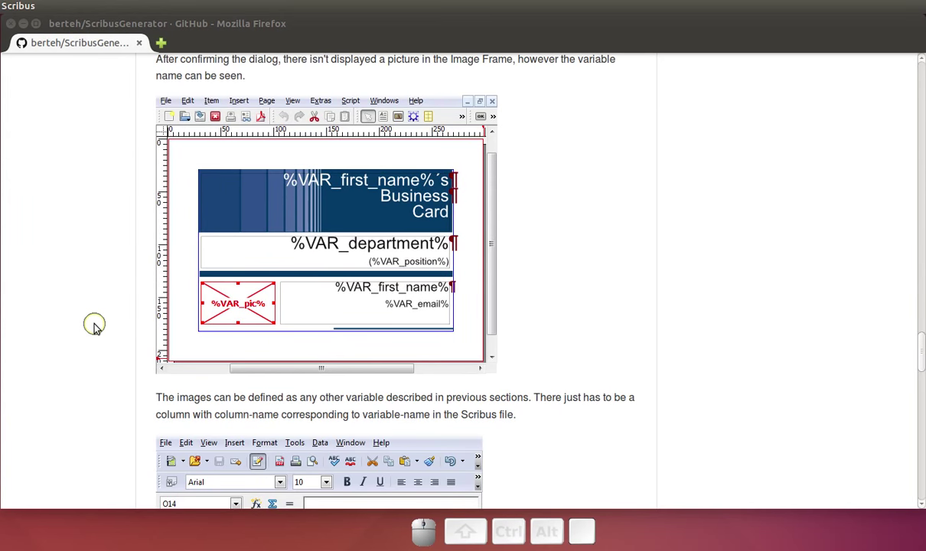
scroll("down", 3)
scroll("up", 3)
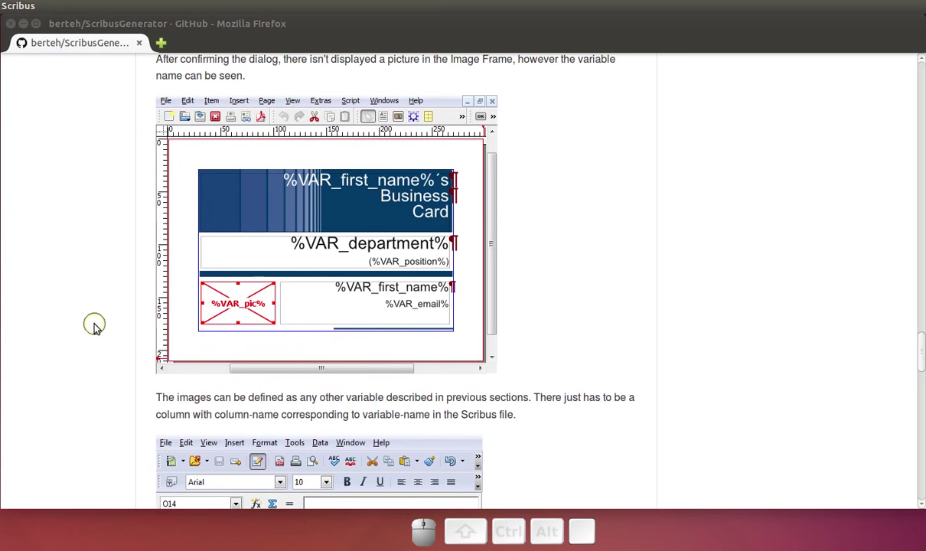
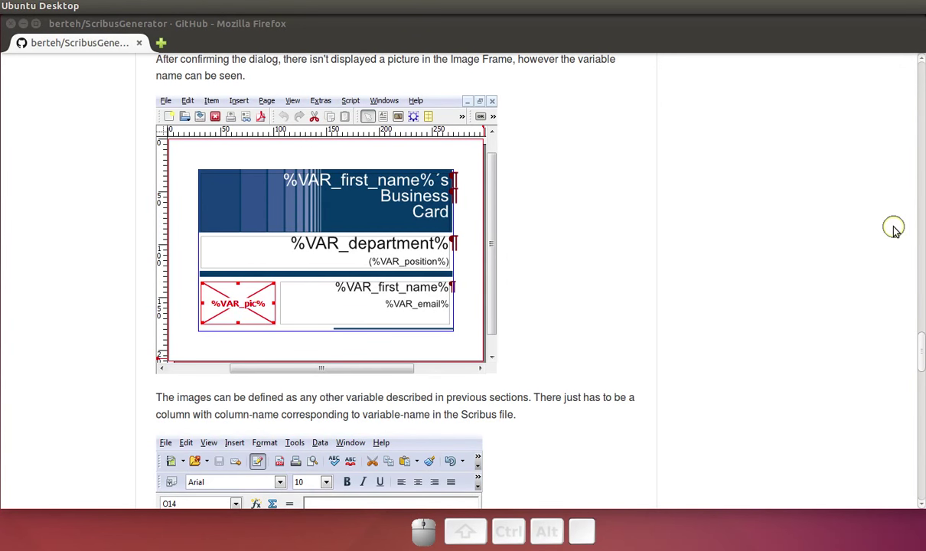
- View the images folder's foot.pdf, moon.pdf and sun.pdf, then switch to the Calc data sheet
key("alt+Tab")
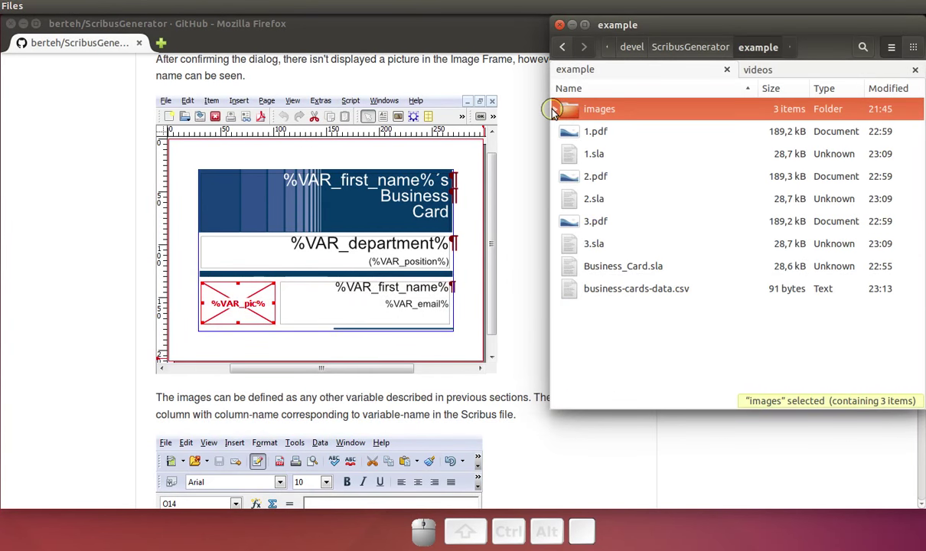
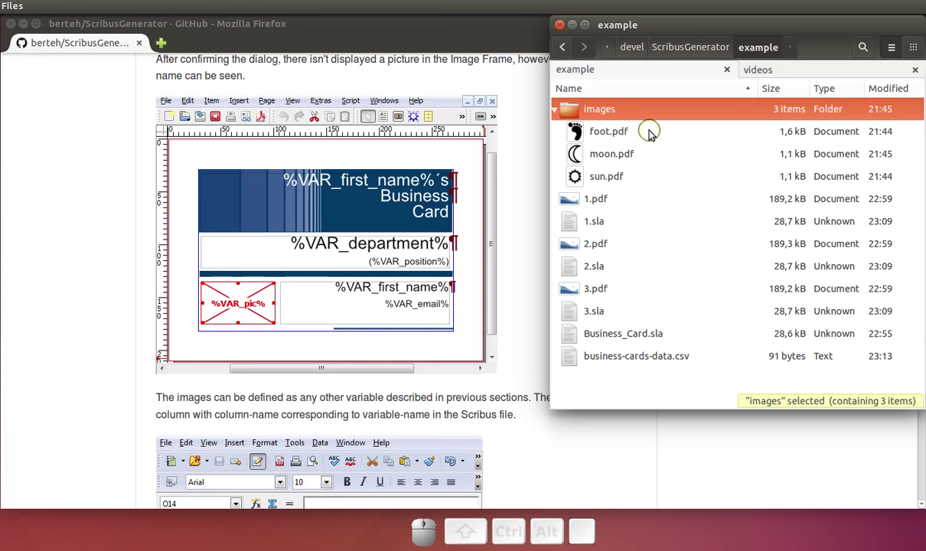
key("alt+Tab")
key("alt+Tab")
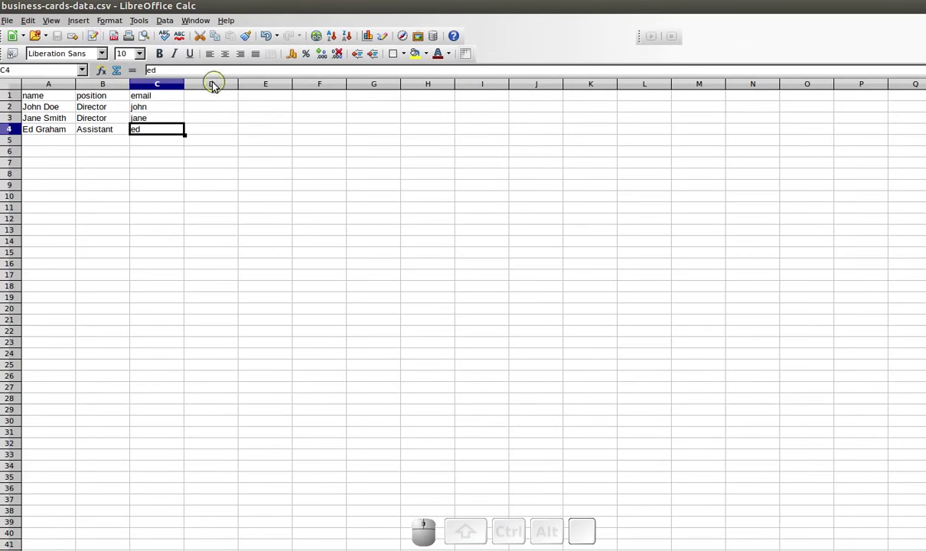
- Add a logo column with sun.pdf, moon.pdf and foot.pdf for the three rows
left_click(216, 100)
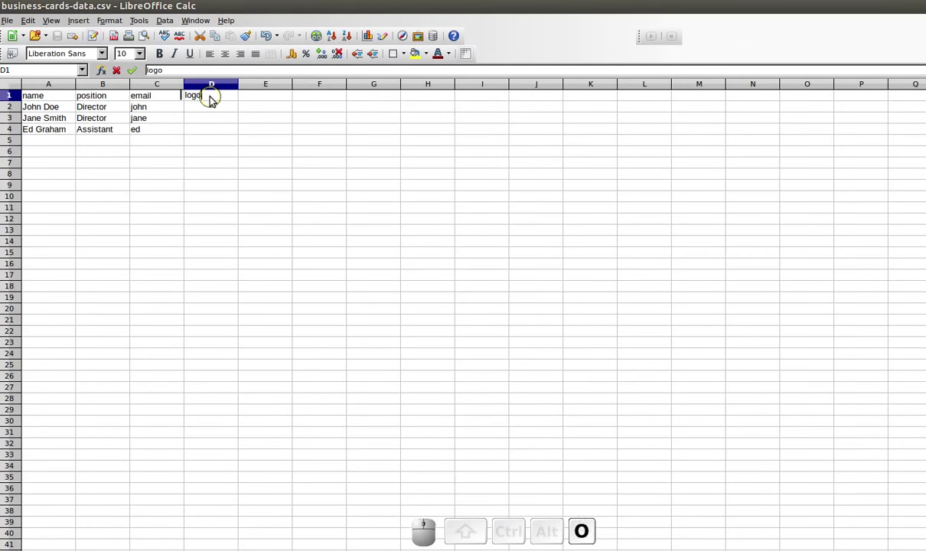
left_click(215, 114)
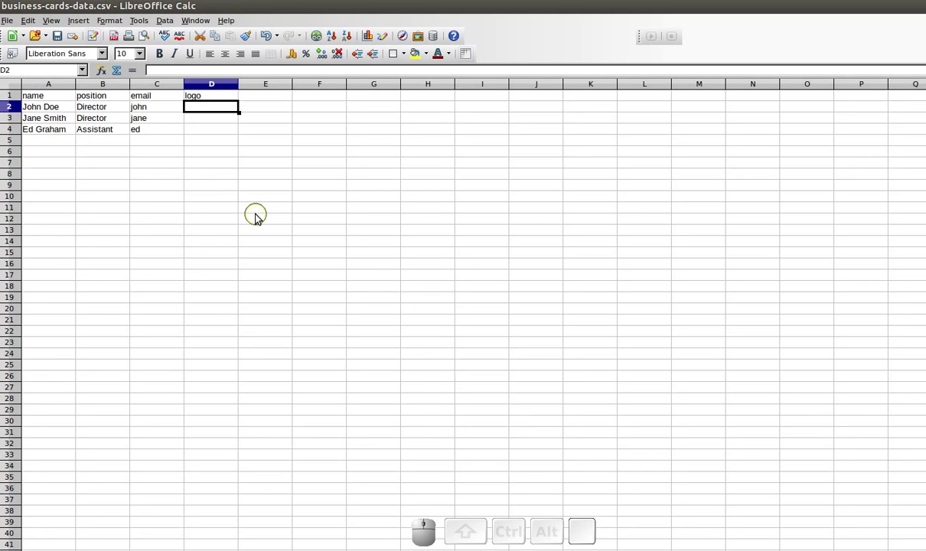
key("Return")
key("m")
key("space")
key("Return")
key("space")
key("f")
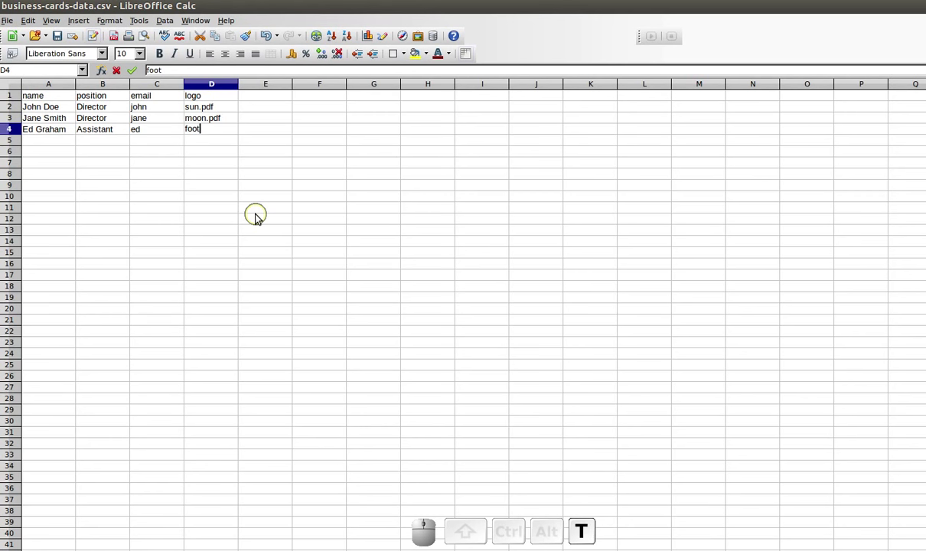
key("Return")
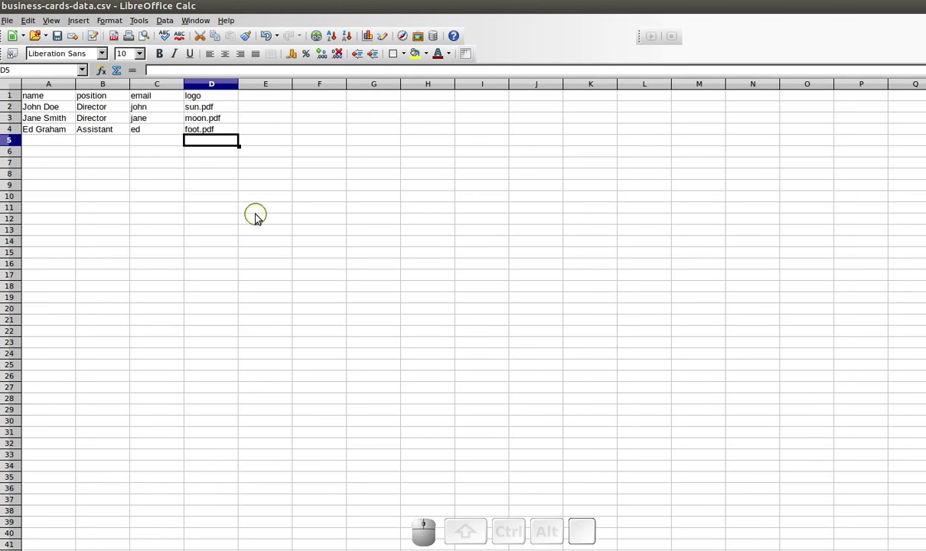
- Save business-cards-data.csv keeping CSV format
key("ctrl+s")
left_click(213, 98)
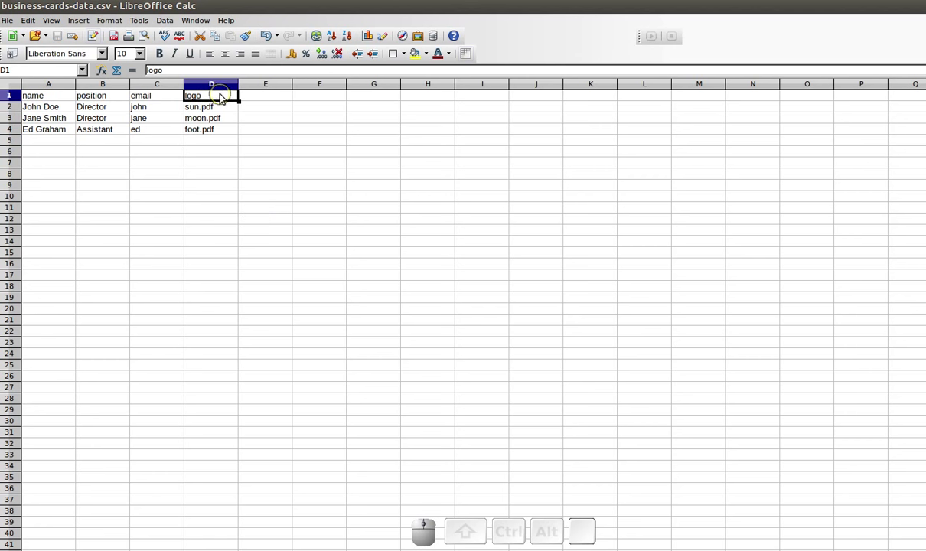
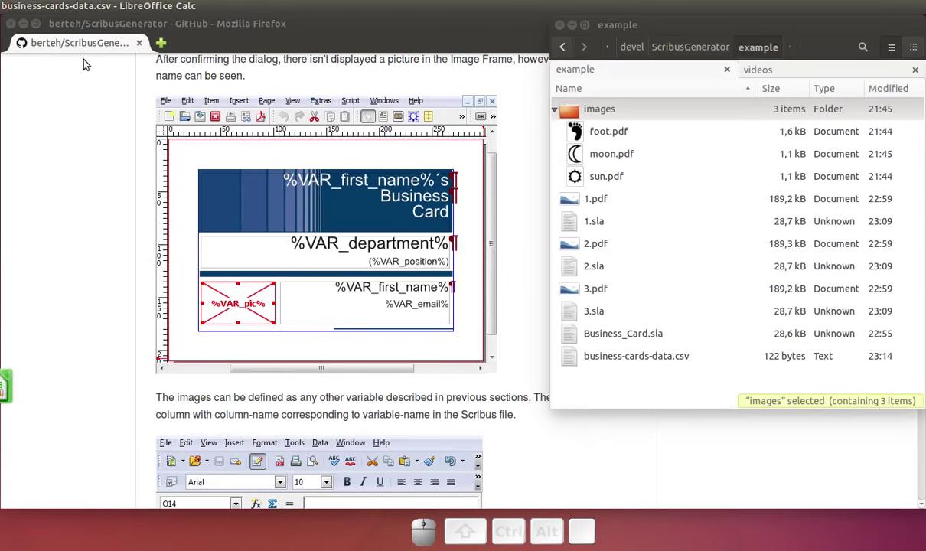
- Switch through the open windows back to the Business_Card.sla template in Scribus
key("alt+Tab")
key("alt+Tab")
left_click(757, 280)
key("alt+Tab")
key("alt+Tab")
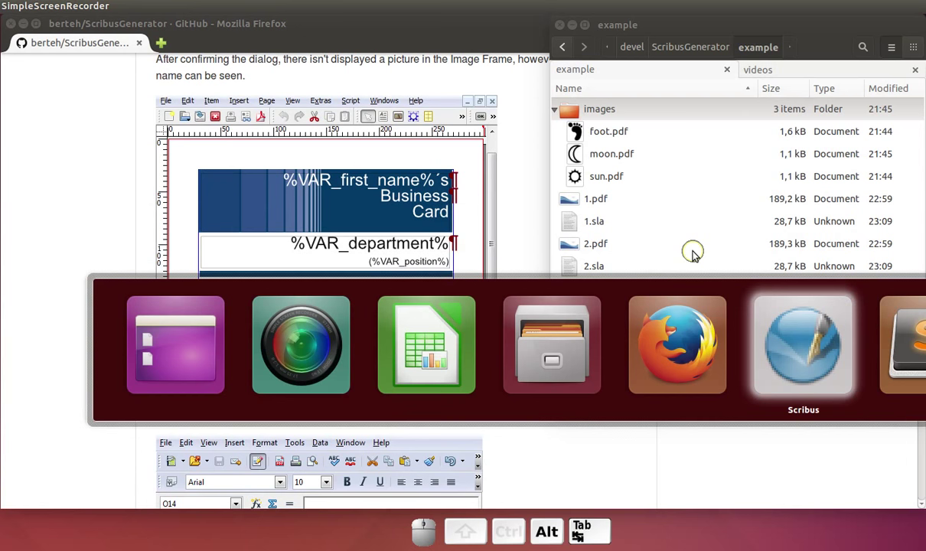
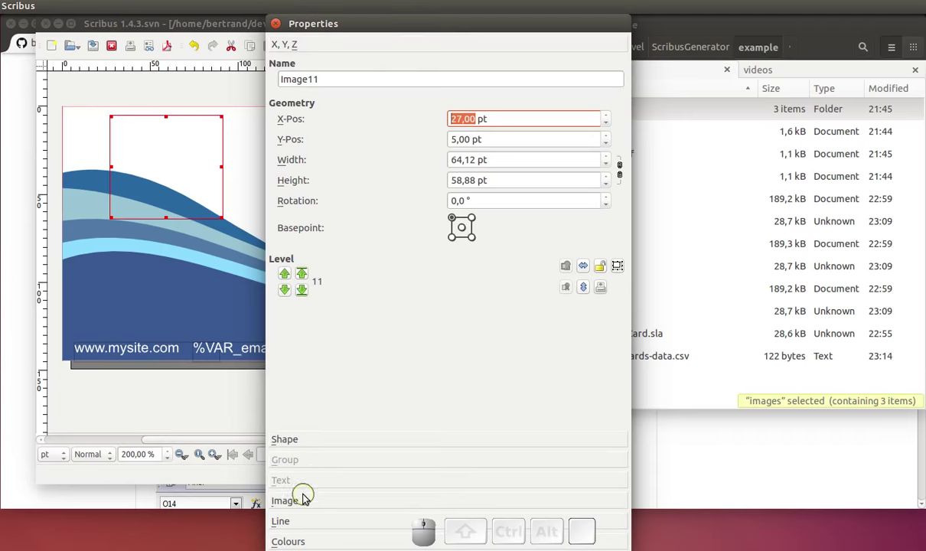
- Enable Scale To Frame Size and Proportional for the sun image frame
left_click(305, 503)
left_click(308, 318)
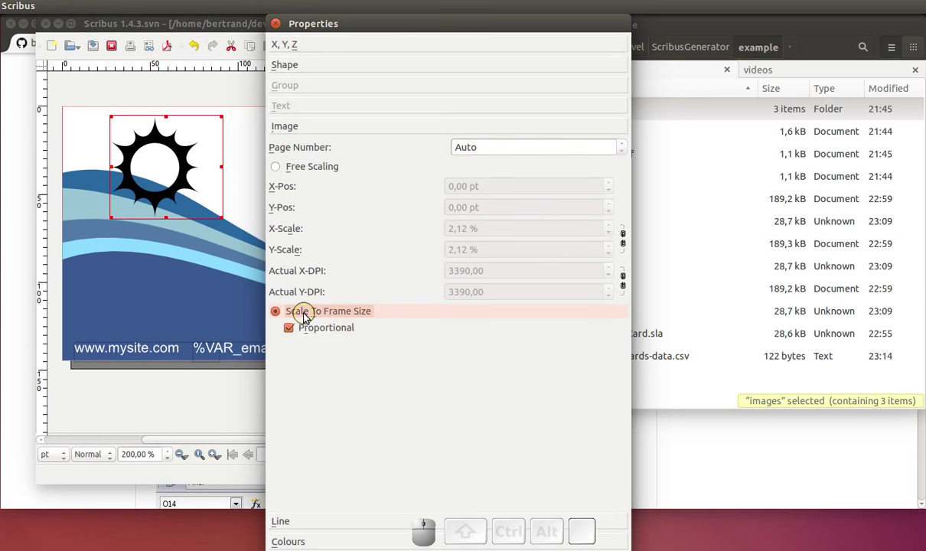
left_click(309, 331)
left_click(309, 332)
left_click(308, 326)
left_click(309, 330)
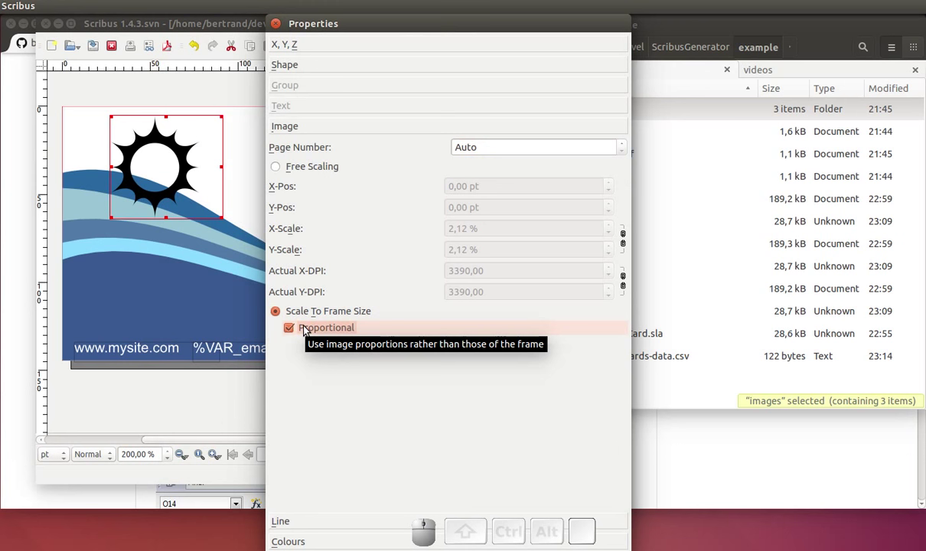
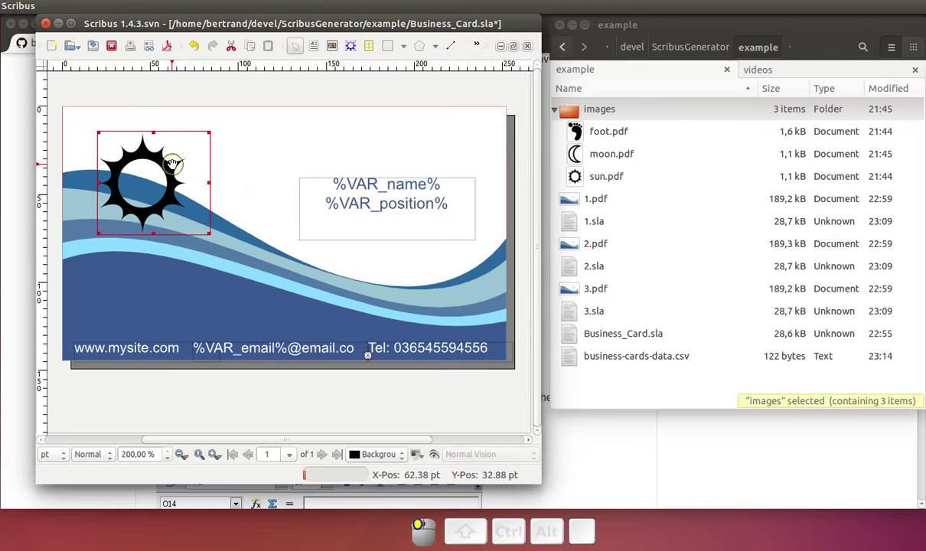
- Nudge the sun image's position inside its frame
key("ctrl+End")
key("ctrl+End")
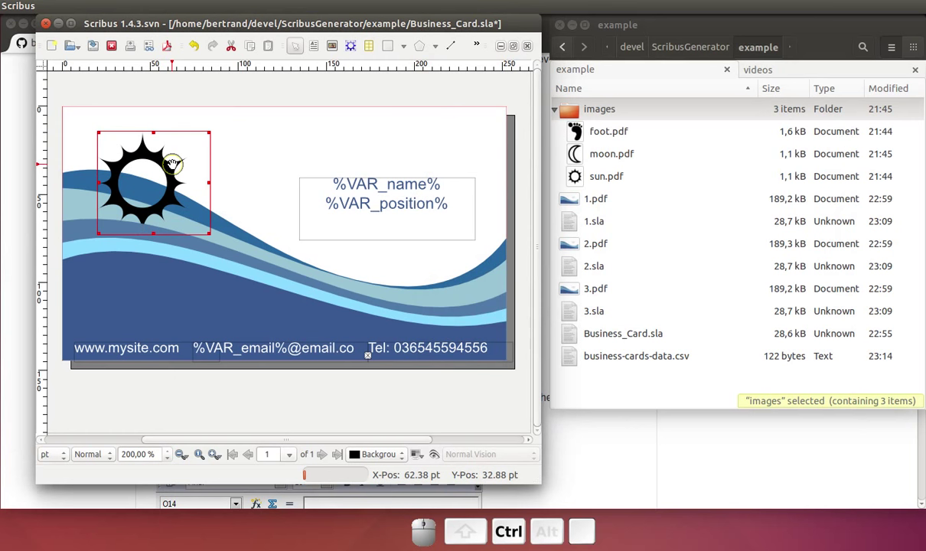
key("ctrl+End")
key("ctrl+Home")
- Set the frame's image file name to %VAR_logo% and save Business_Card.sla
key("ctrl+Home")
key("ctrl+End")
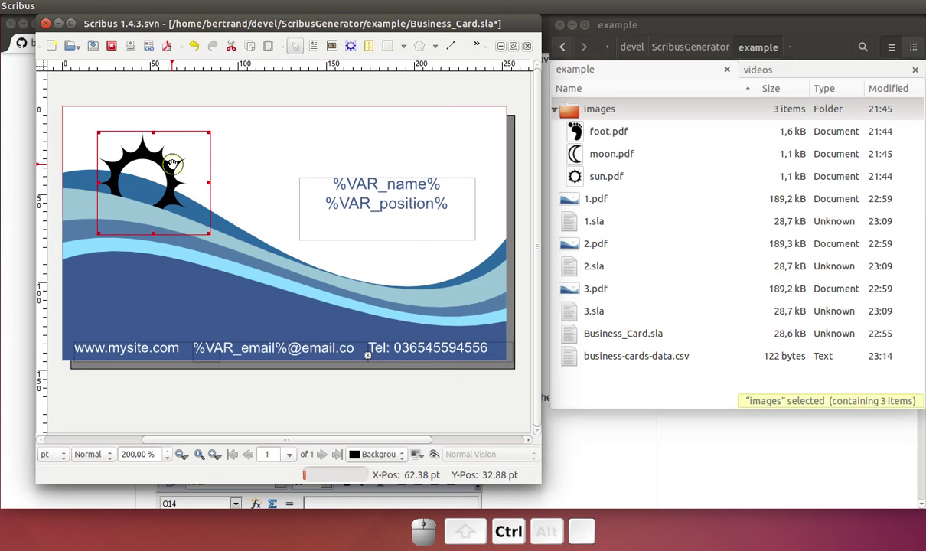
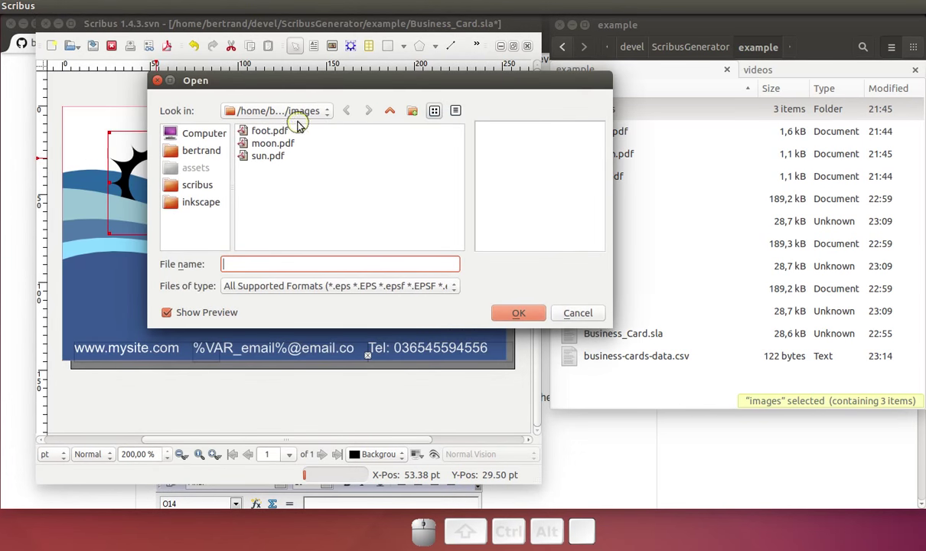
left_click(298, 270)
key("shift+5")
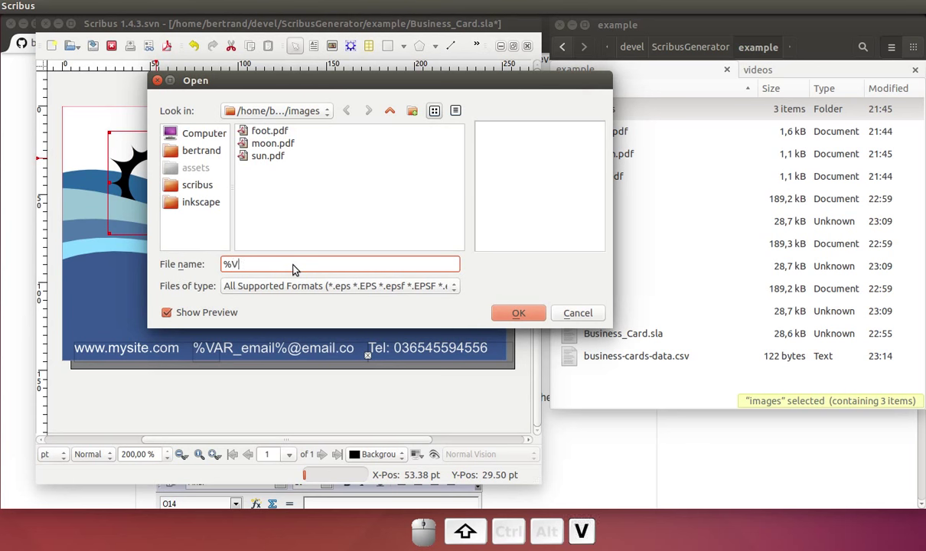
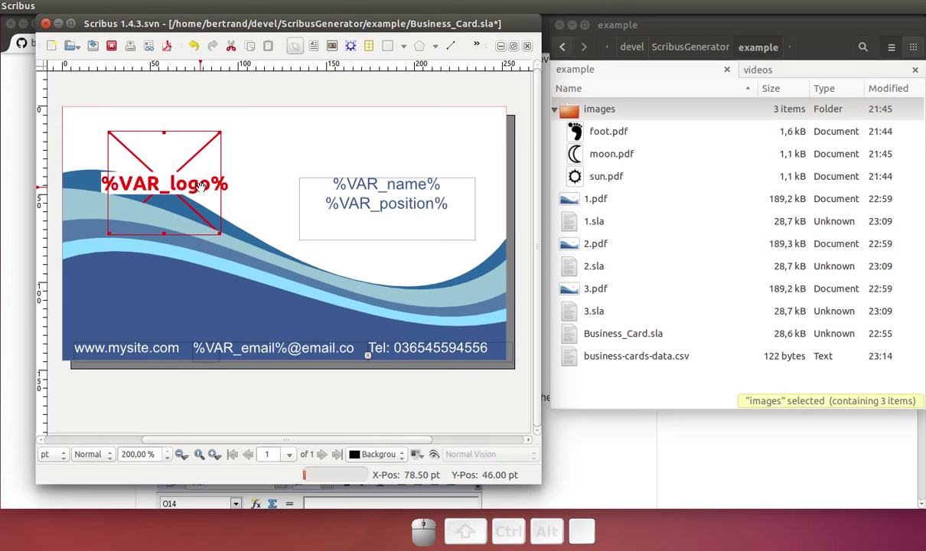
key("ctrl+s")
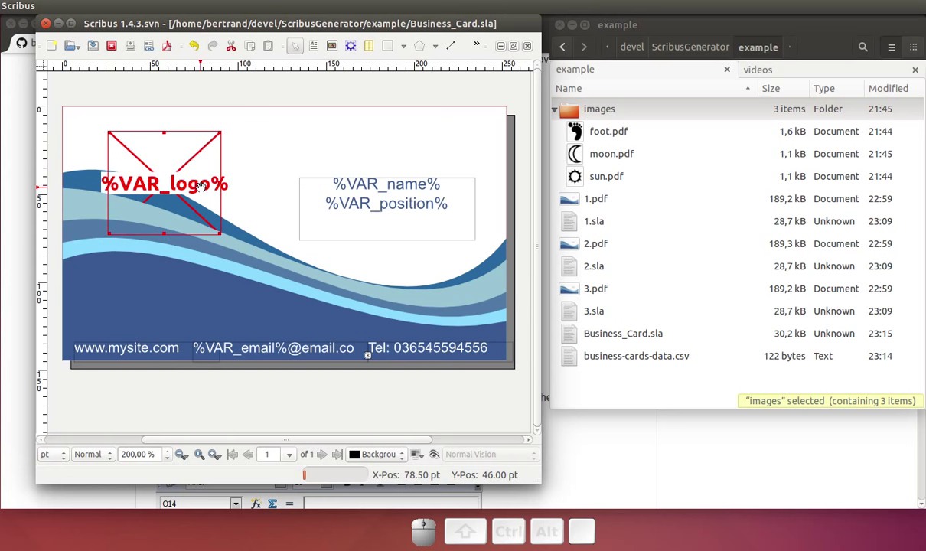
- In Edit > Colours, rename the dark FromSVG blue to Blue1
left_click(57, 9)
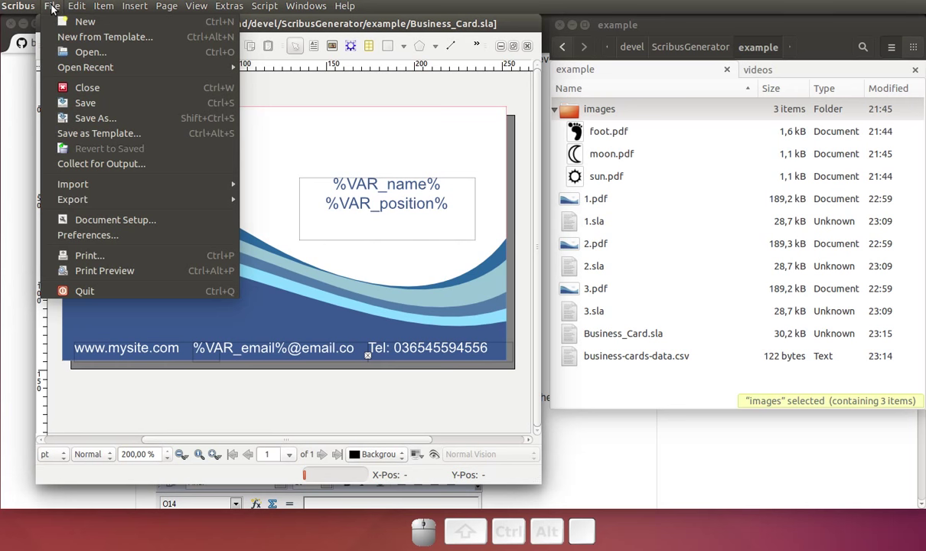
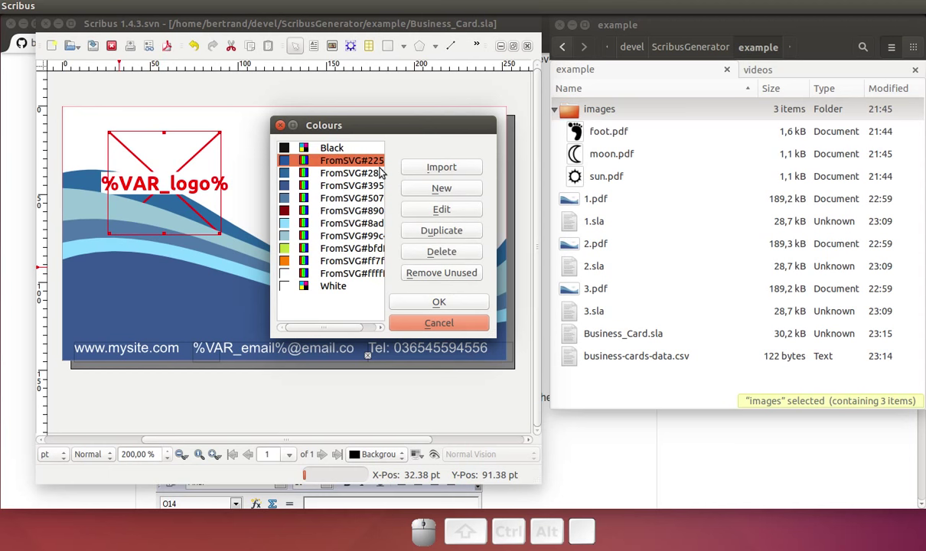
left_click(420, 213)
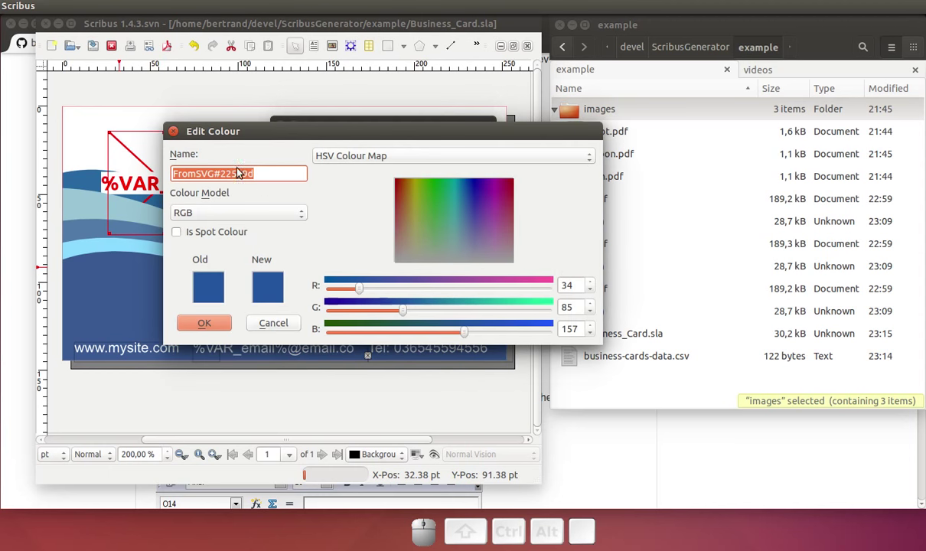
key("1")
left_click(227, 331)
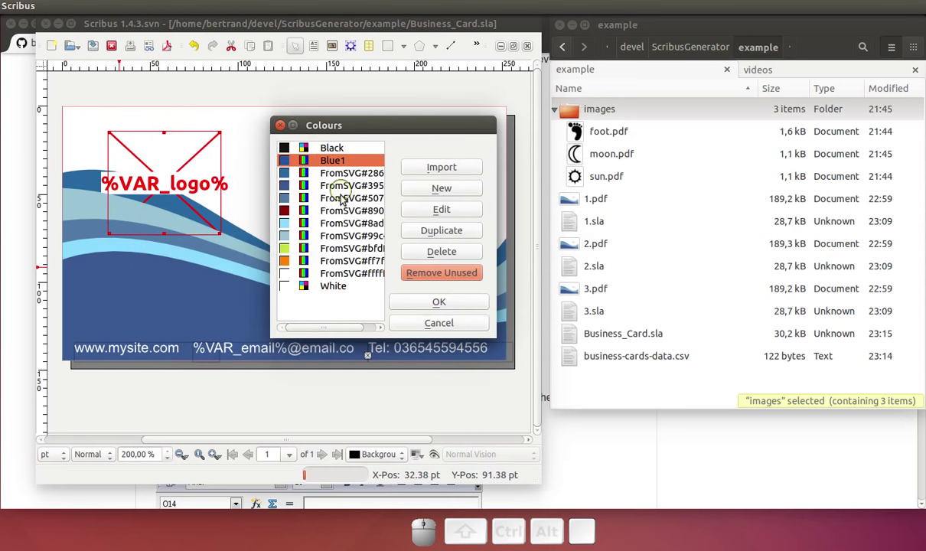
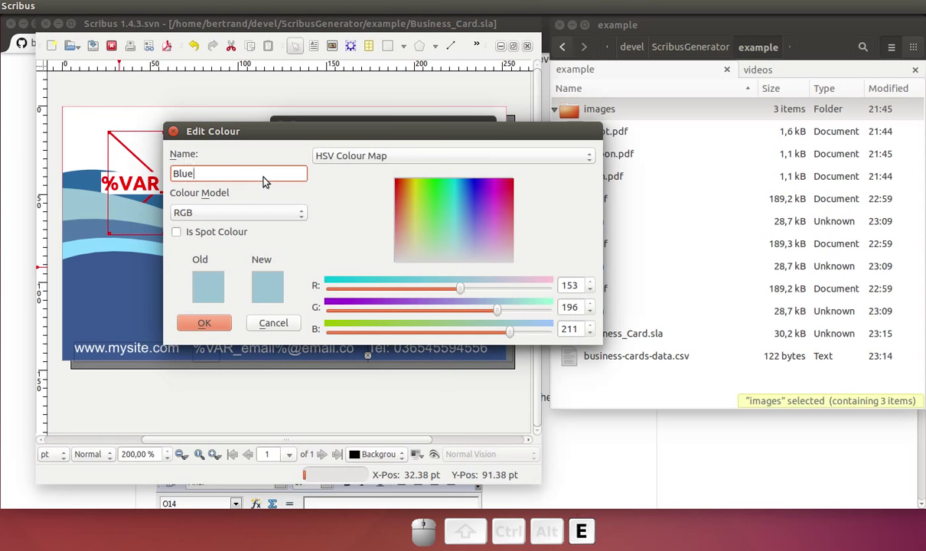
- Rename the light blue to Blue3 and the medium blue to Blue2
key("3")
left_click(222, 325)
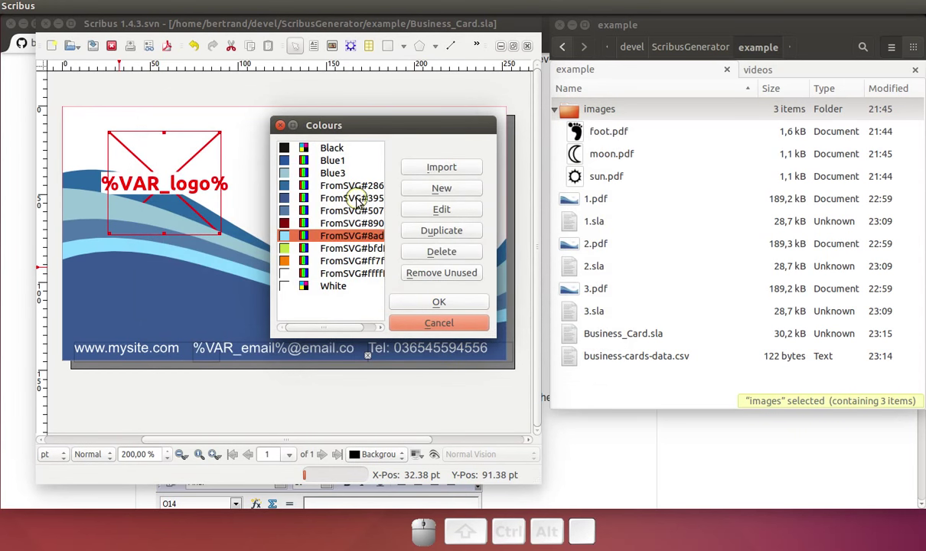
left_click(341, 209)
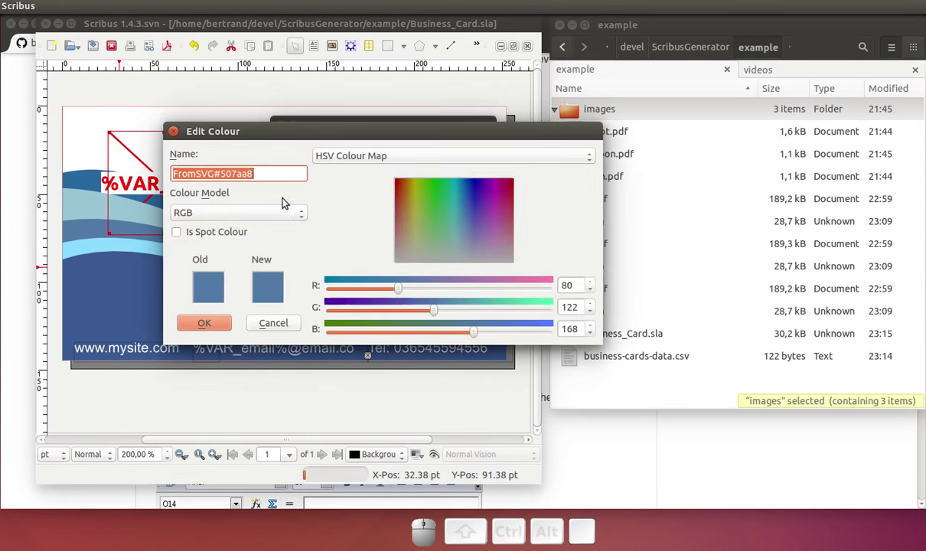
key("2")
left_click(199, 329)
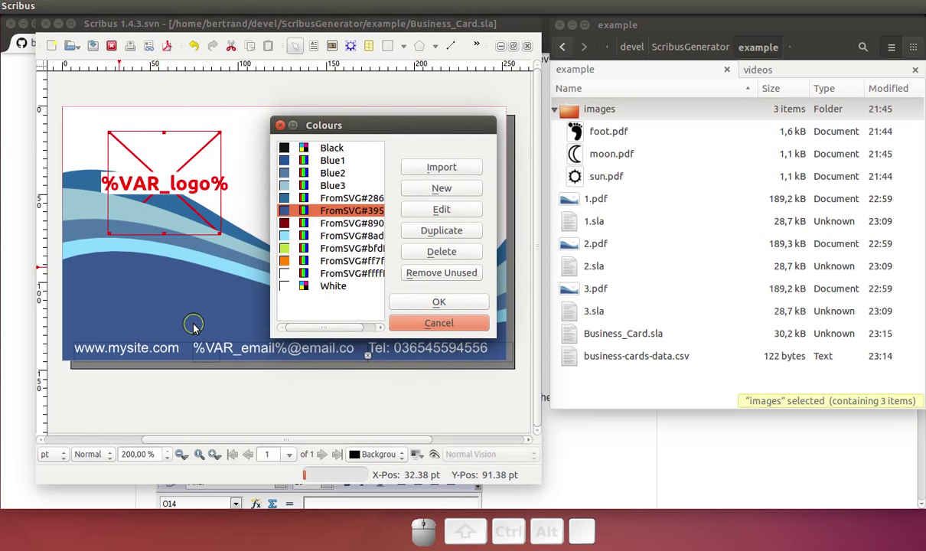
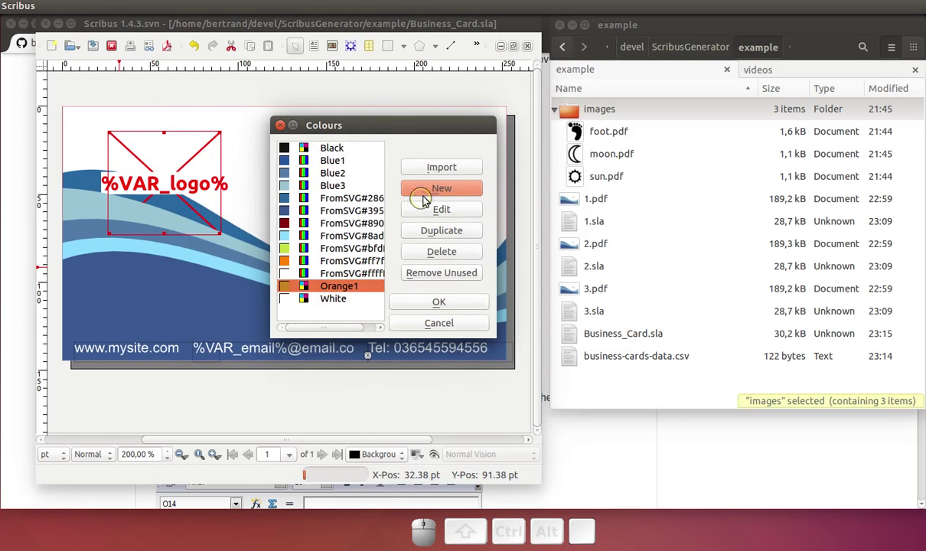
- Create a new orange colour from the HSV map and name it Orange2
left_click(432, 193)
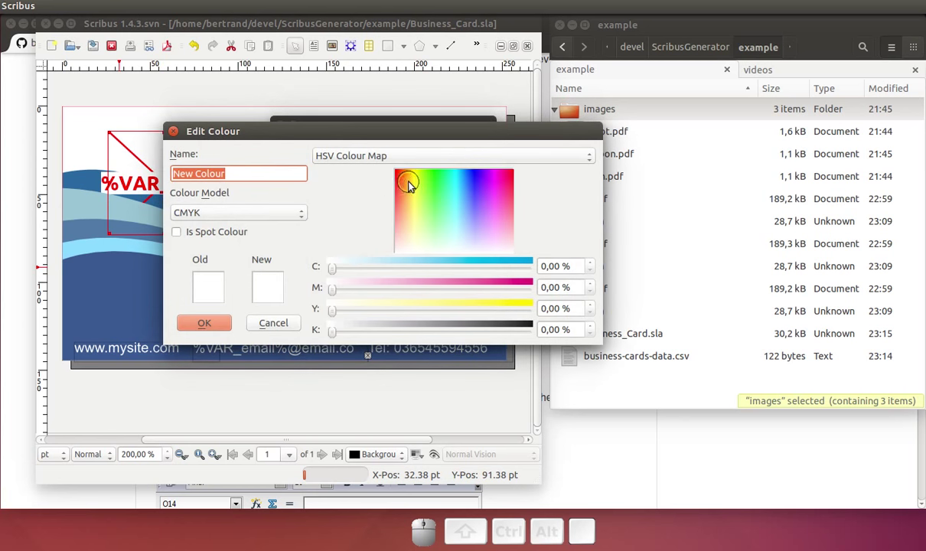
left_click(413, 190)
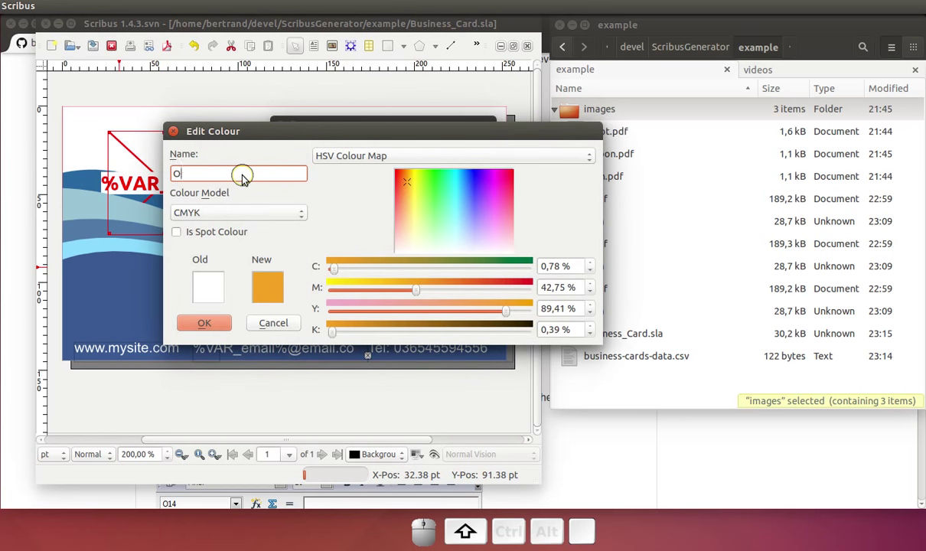
key("shift+BackSpace")
key("1")
key("BackSpace")
key("2")
left_click(213, 325)
- Create another orange colour named Orange3 with a lighter CMYK shade
left_click(448, 191)
key("shift+BackSpace")
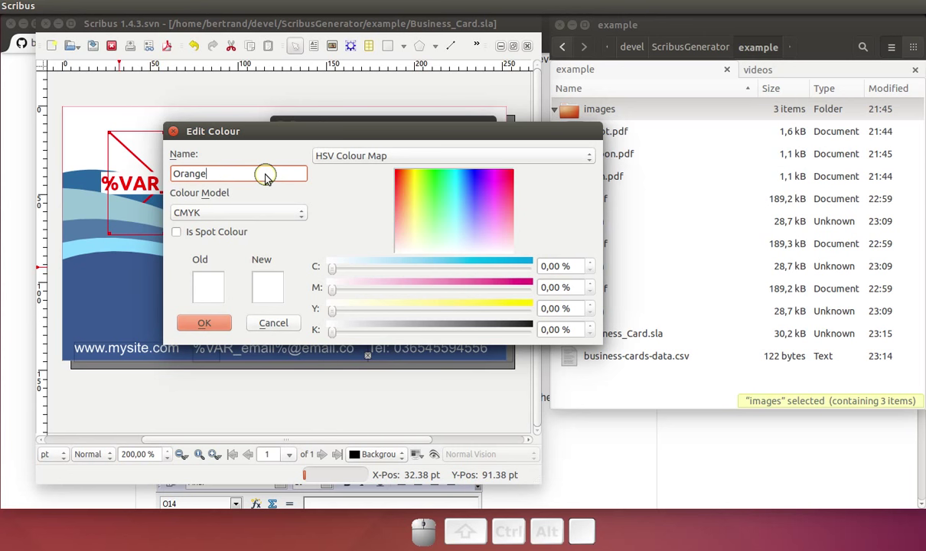
key("3")
left_click(409, 214)
left_click(220, 328)
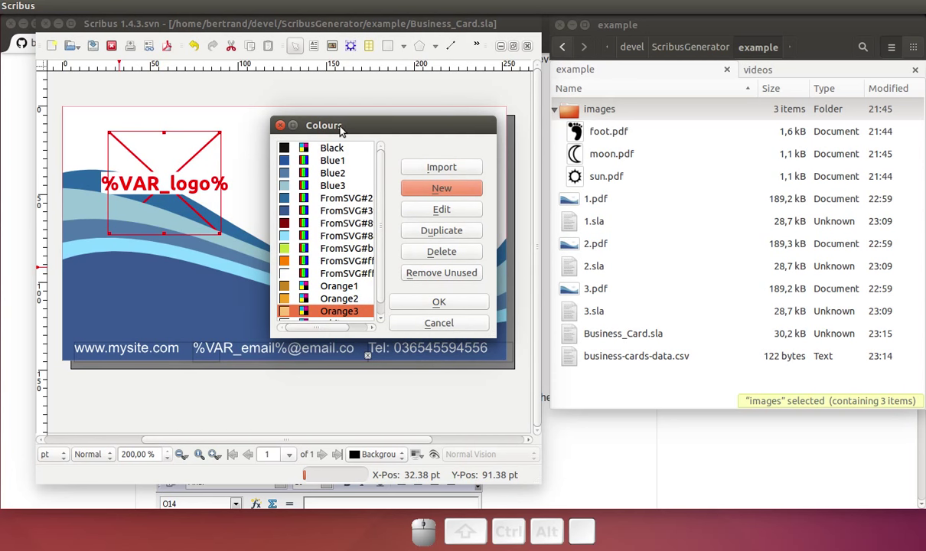
left_click(346, 134)
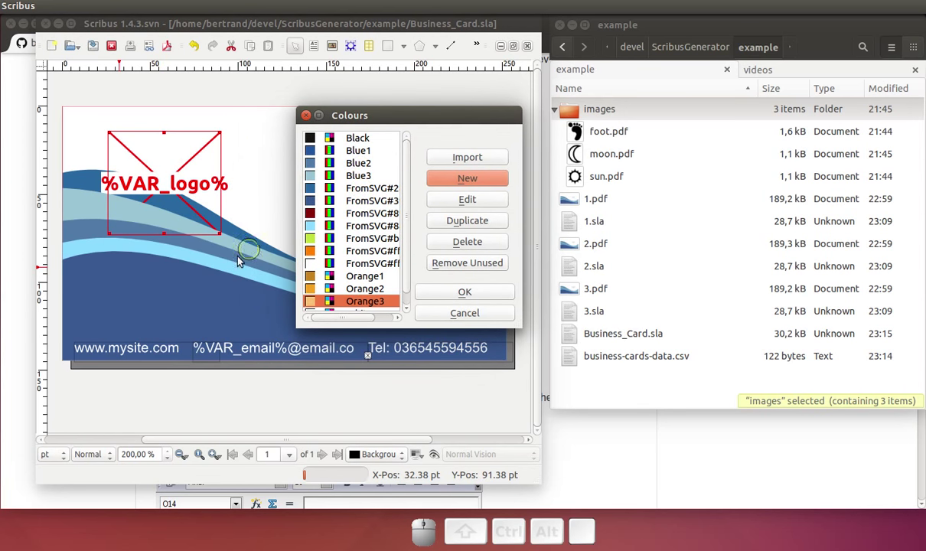
- Create a placeholder colour named %VAR_color1% with a purple tone
left_click_drag(411, 216, 412, 222)
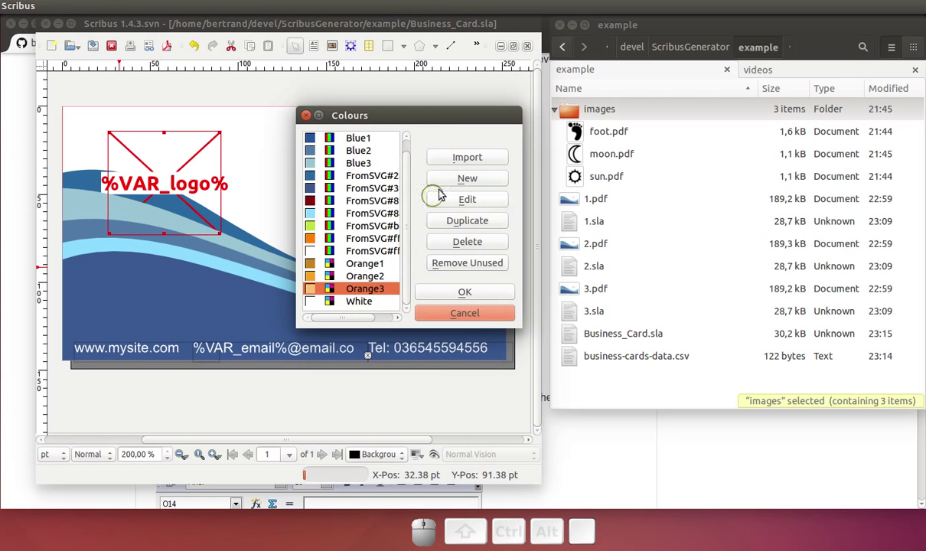
left_click(469, 184)
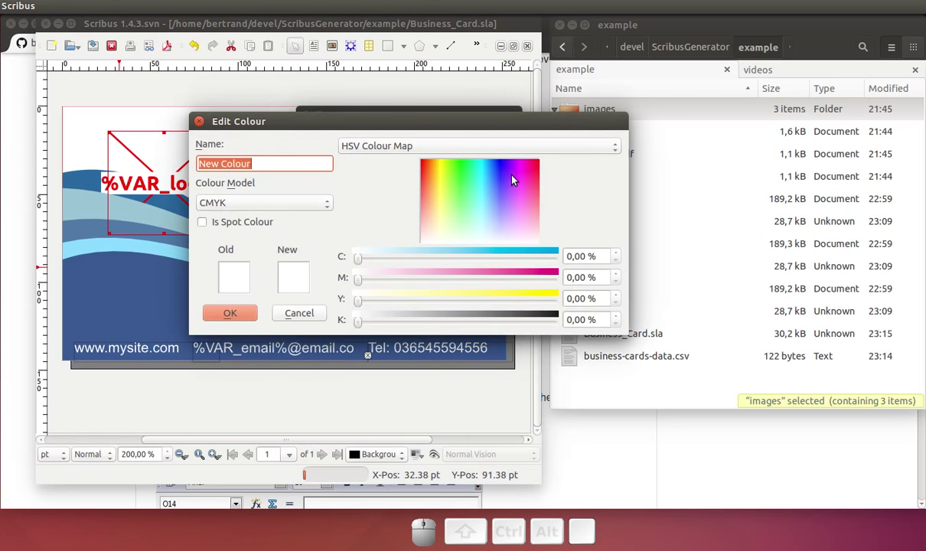
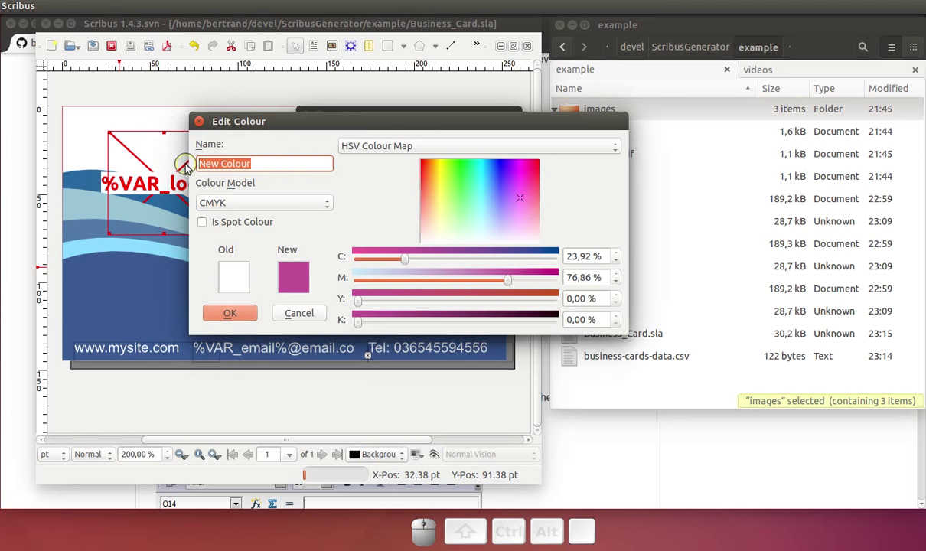
key("shift+BackSpace")
key("shift+5")
key("shift+-")
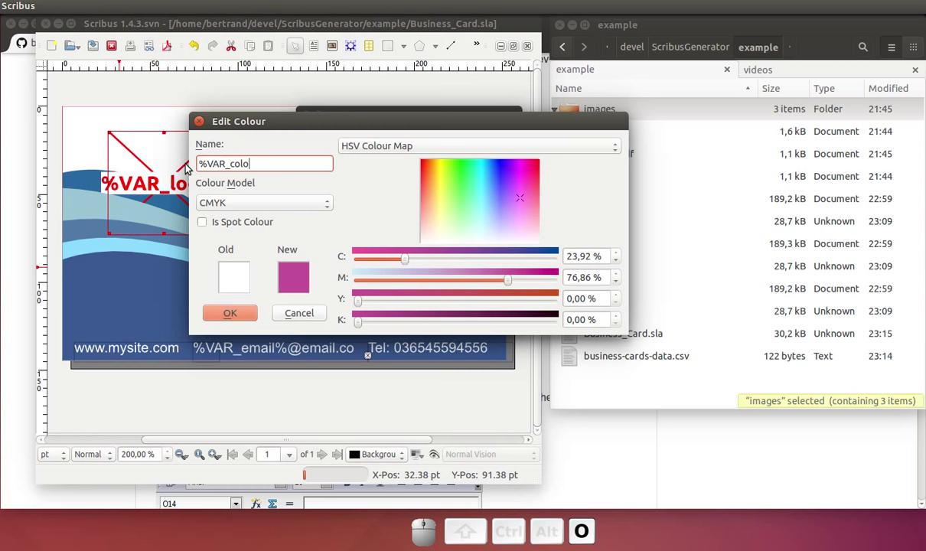
key("1")
key("shift+5")
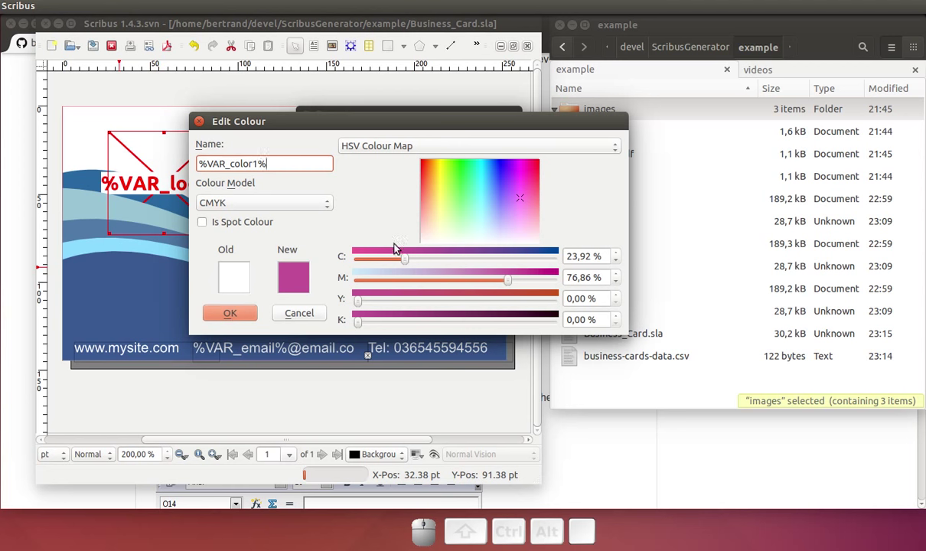
left_click_drag(413, 259, 344, 297)
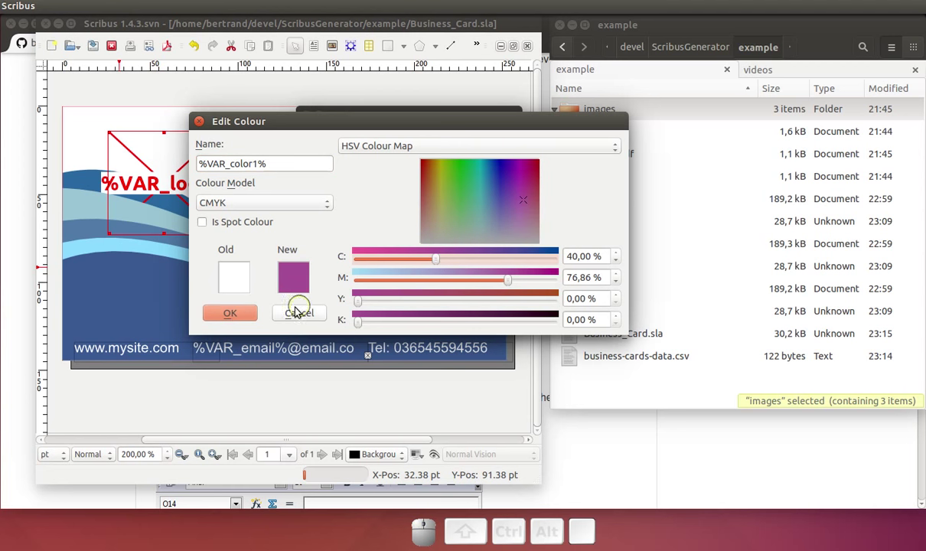
left_click(241, 320)
- Create a second placeholder colour named %VAR_color2%
left_click(449, 183)
key("shift+5")
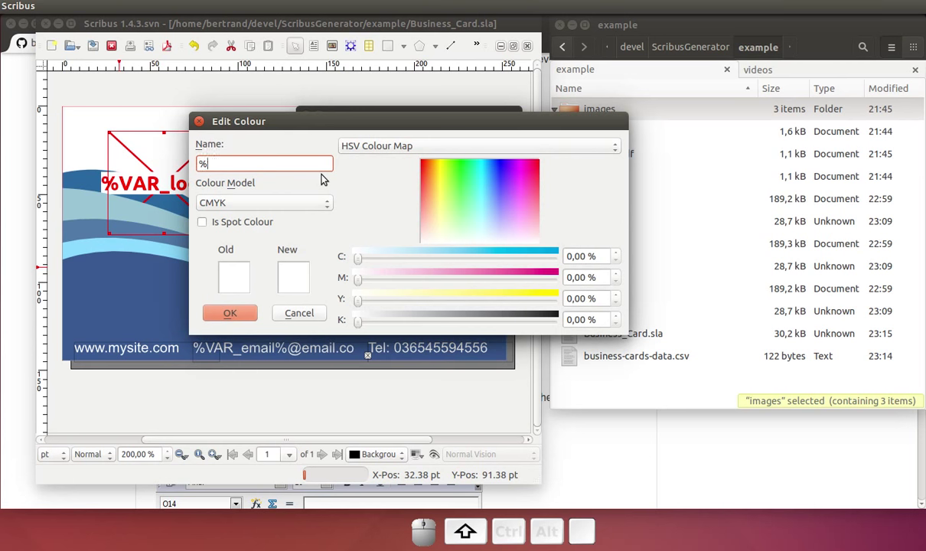
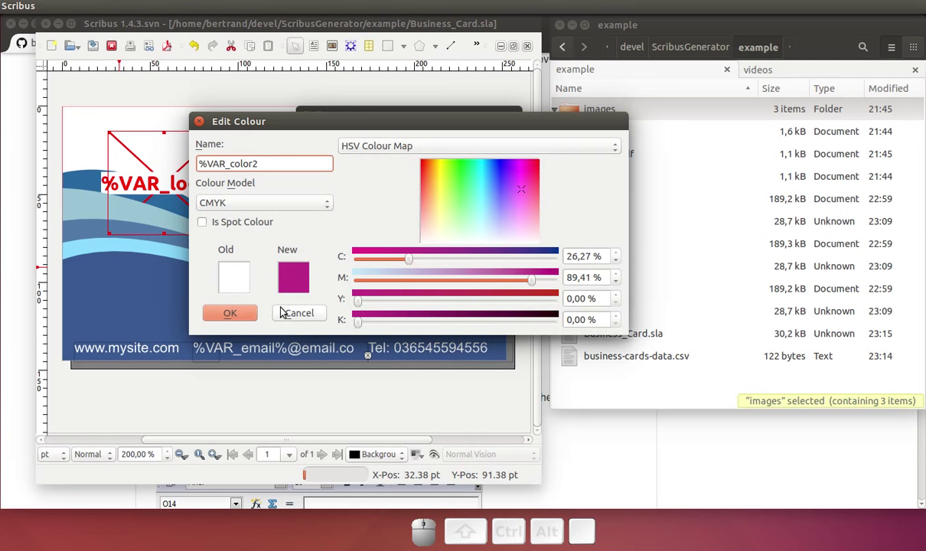
key("shift+5")
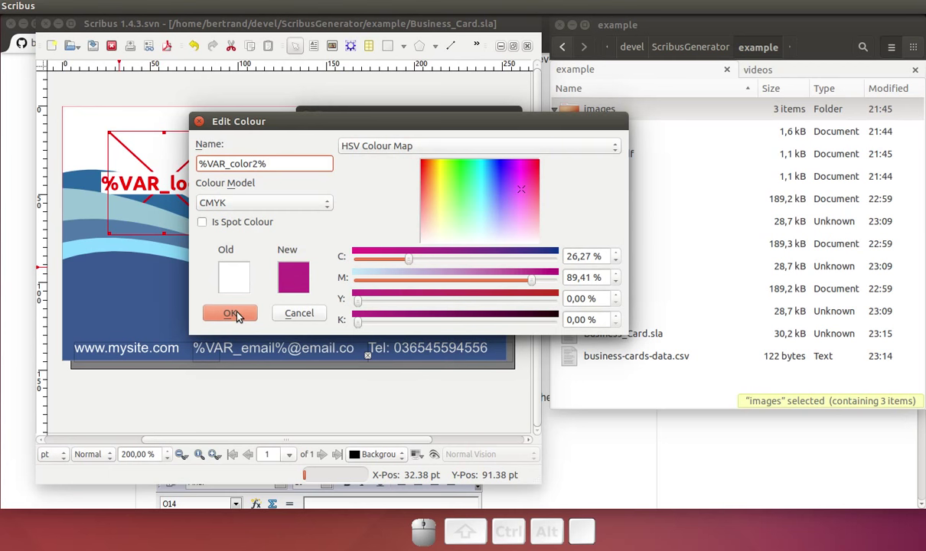
left_click(243, 320)
- Create a third placeholder colour named %VAR_color3% set to a light pink-magenta
left_click(484, 177)
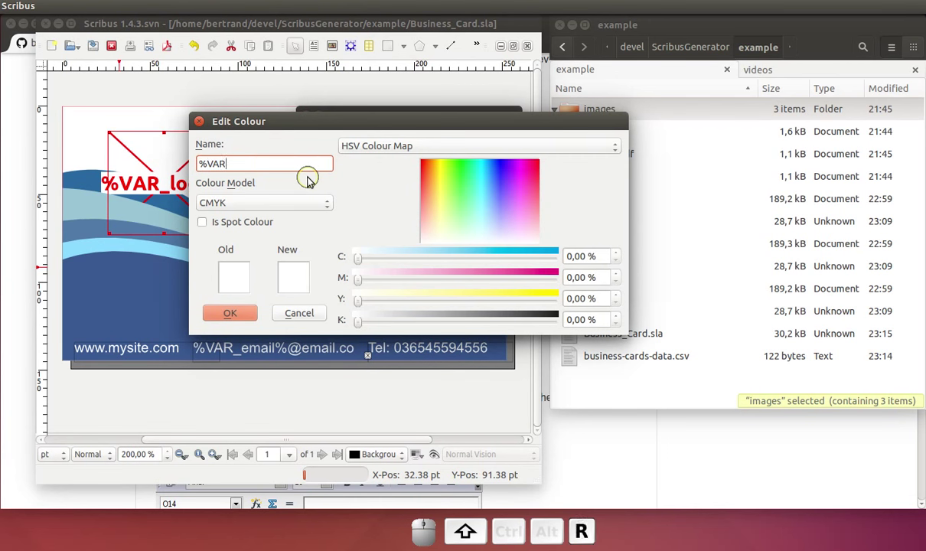
key("shift+-")
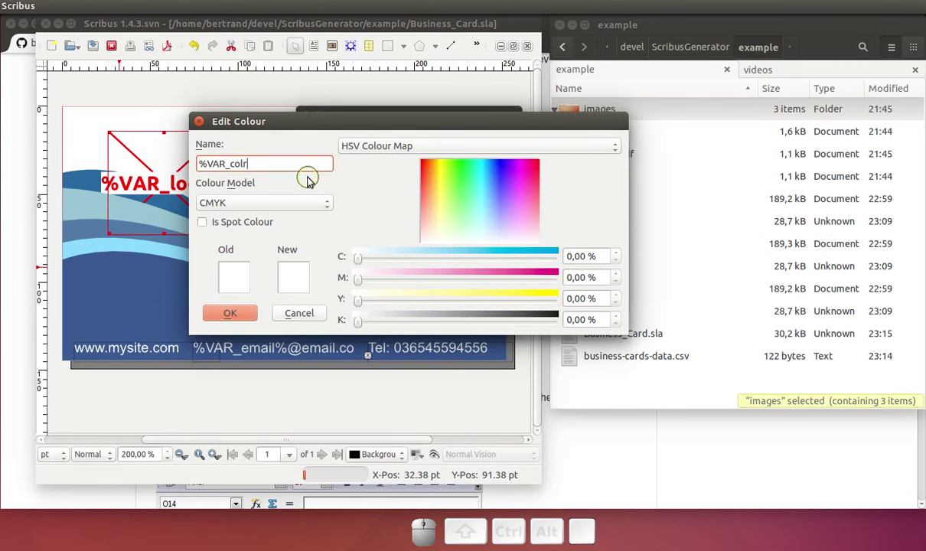
key("BackSpace")
key("o")
key("r")
key("3")
key("shift+5")
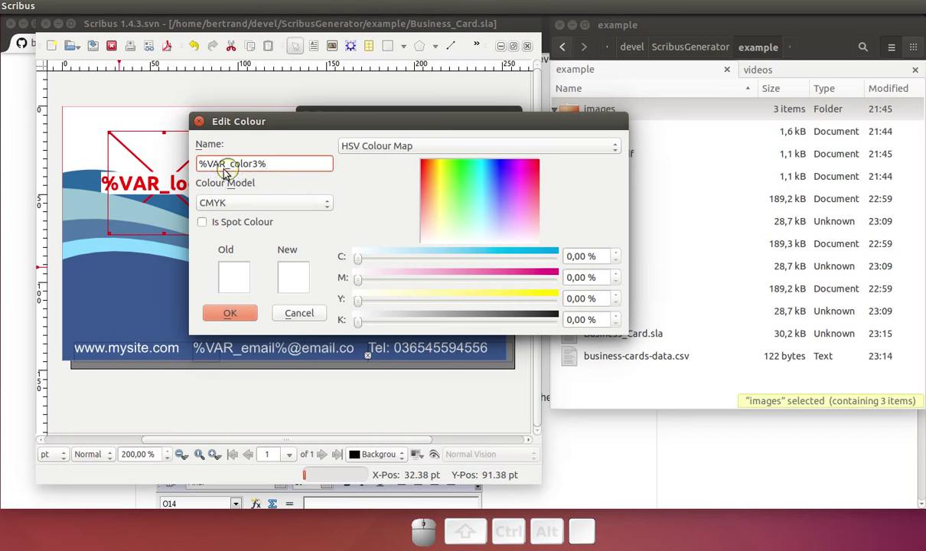
left_click(525, 221)
left_click(217, 317)
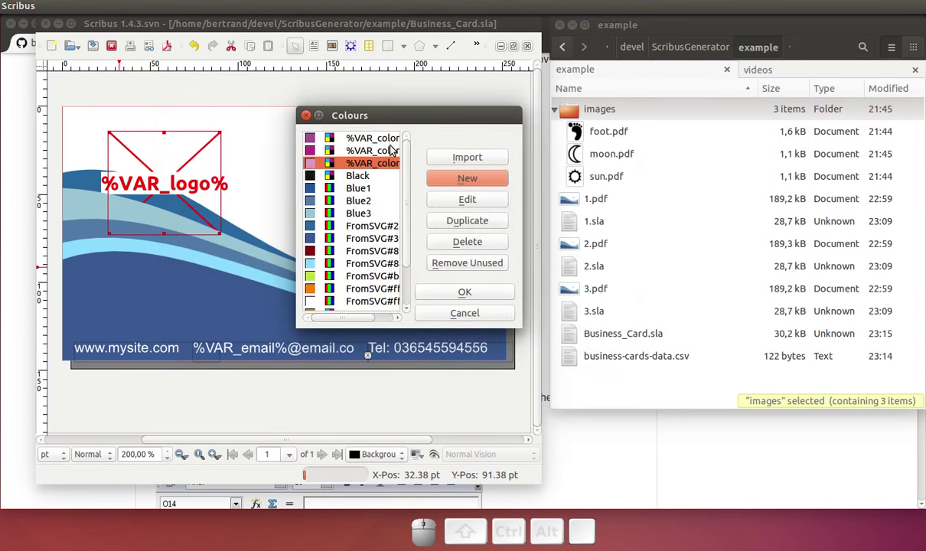
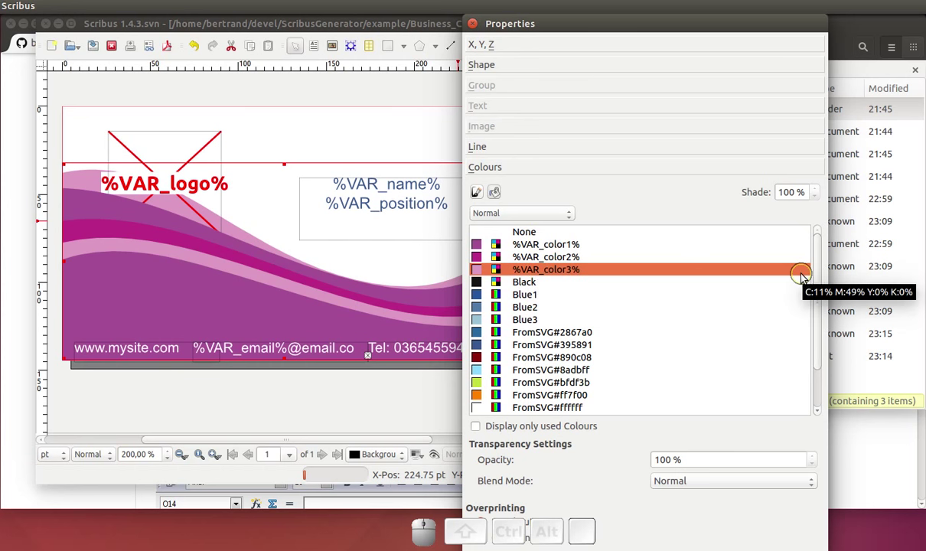
- Reposition the recoloured wave shapes, save the template and switch to the data spreadsheet
left_click_drag(821, 276, 595, 396)
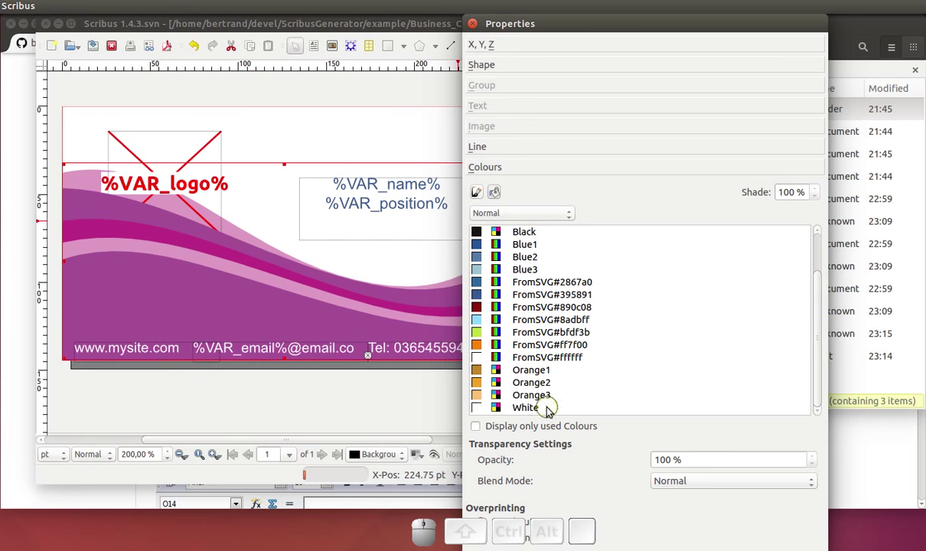
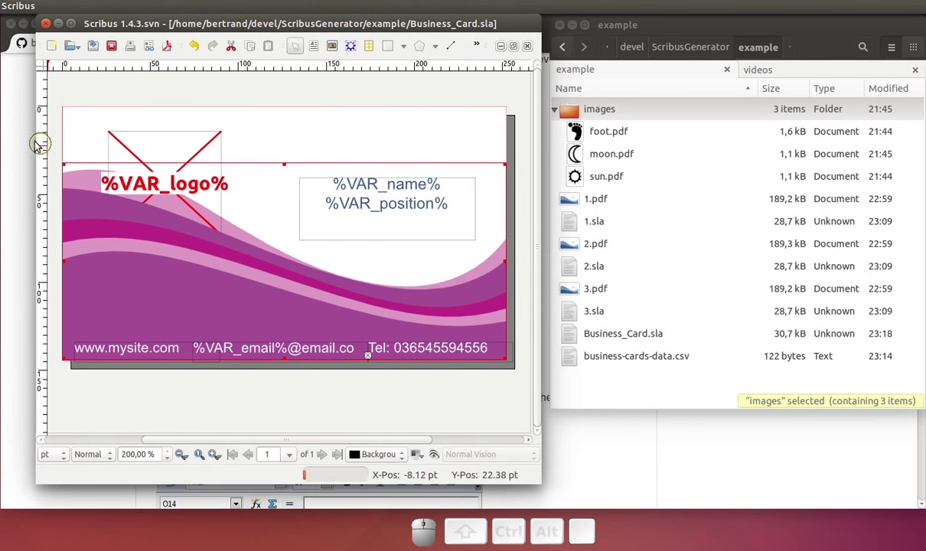
key("alt+Tab")
- Add color1, color2 and color3 column headers in E1:G1 of the card data sheet
key("alt+Tab")
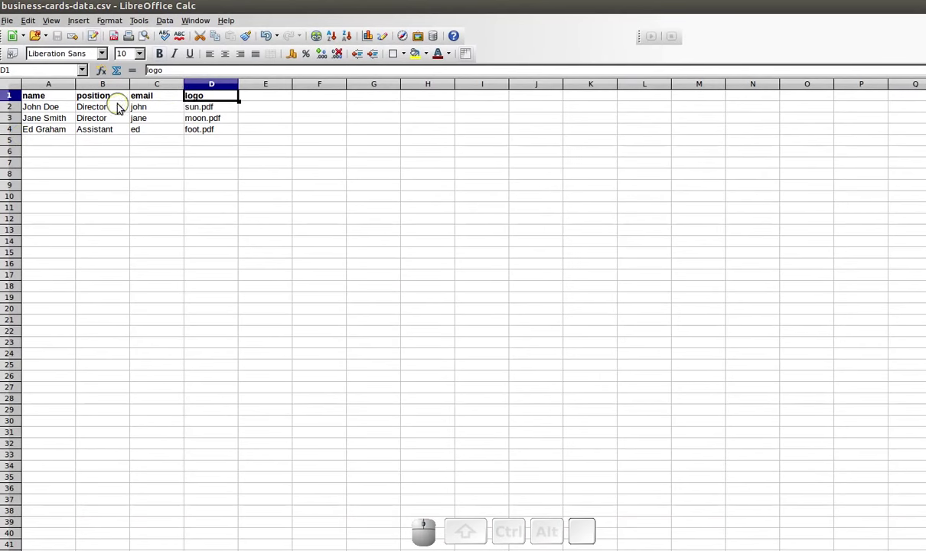
left_click(255, 101)
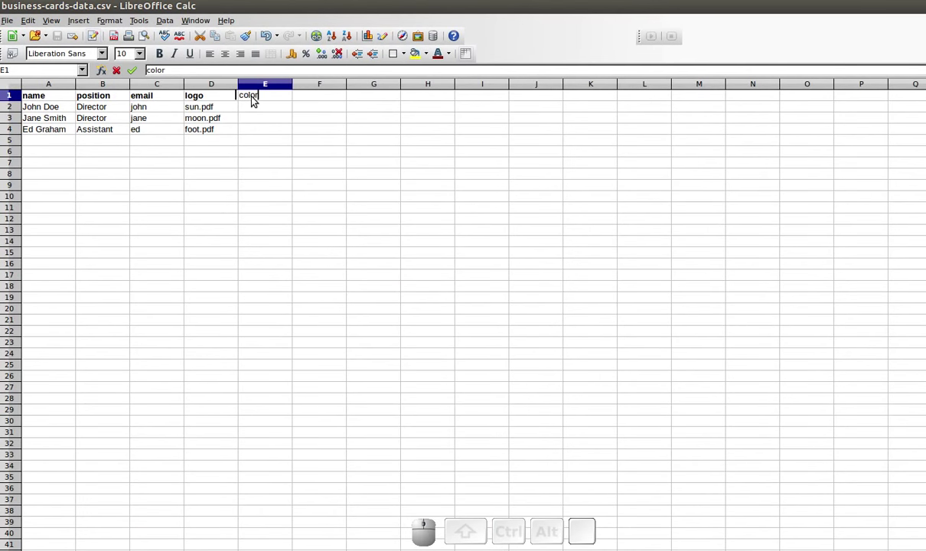
key("Tab")
key("2")
key("Tab")
key("3")
- Fill Blue1, Blue2, Blue3 for John Doe and copy them to Jane Smith's row
key("Return")
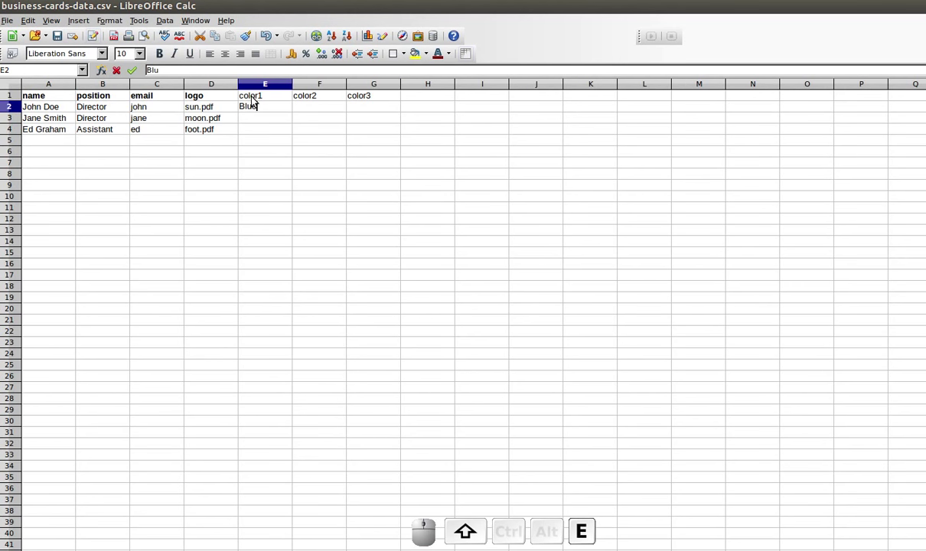
key("1")
key("Tab")
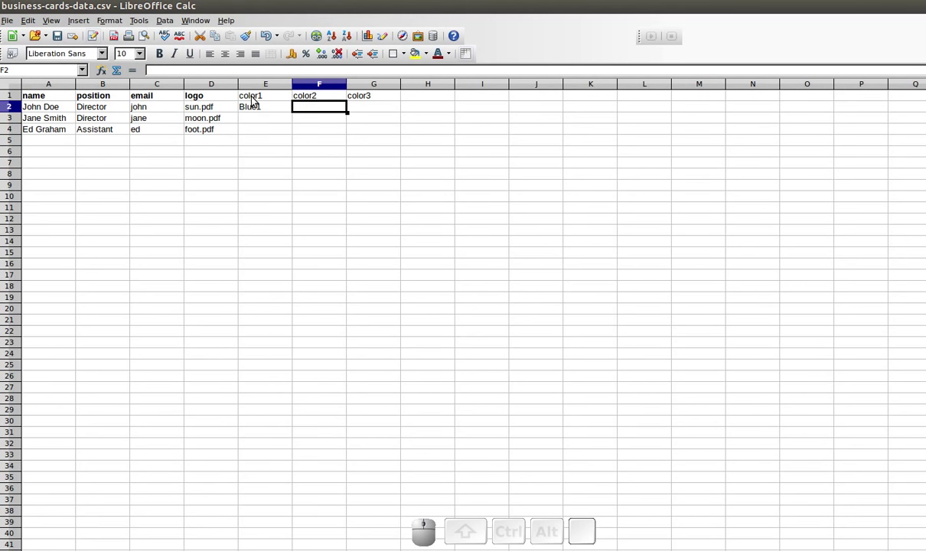
key("2")
key("Tab")
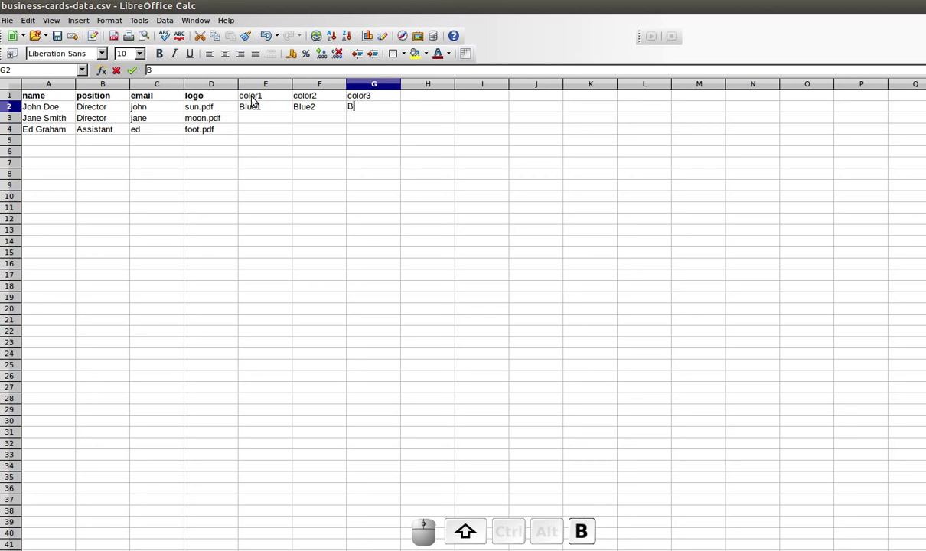
key("3")
key("Return")
key("Up")
key("ctrl+shift+Right")
key("ctrl+c")
key("ctrl+Down")
key("ctrl+v")
key("ctrl+Down")
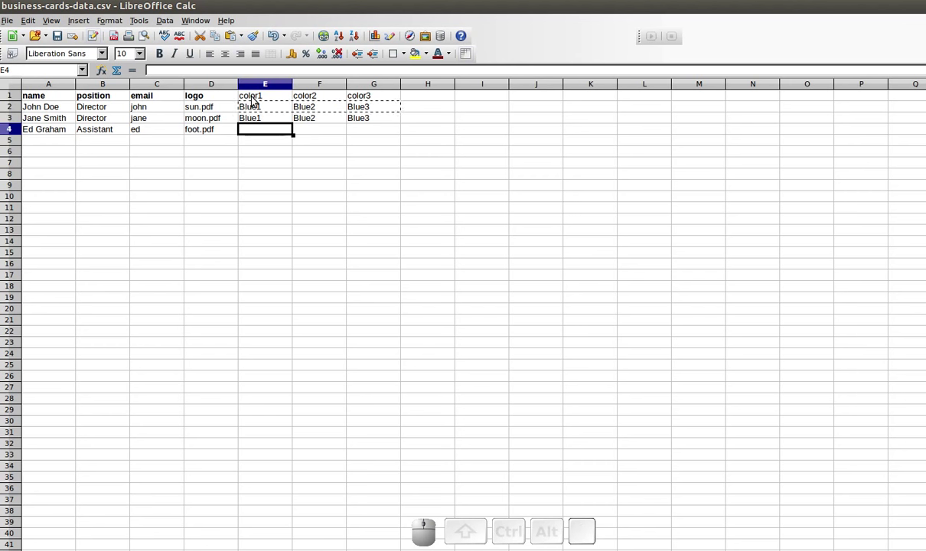
key("1")
key("shift+Tab")
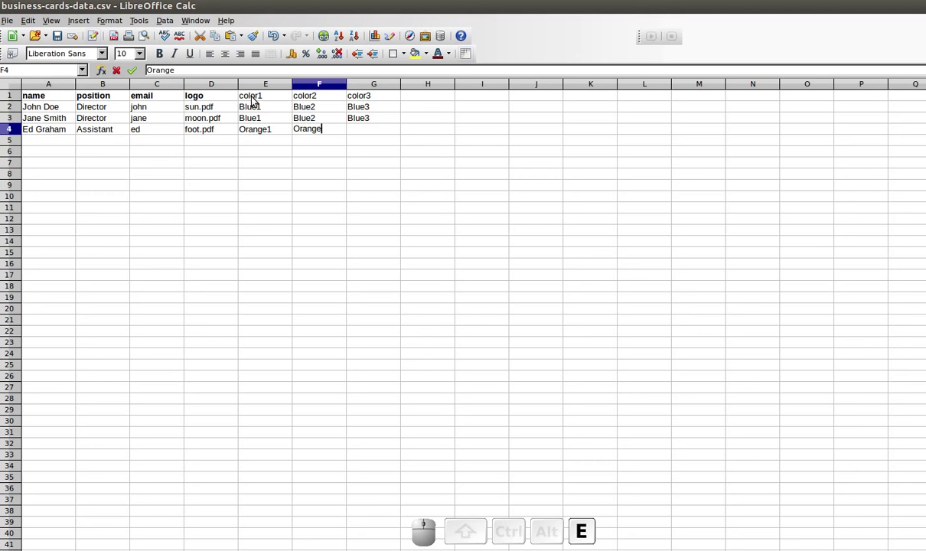
key("2")
key("Tab")
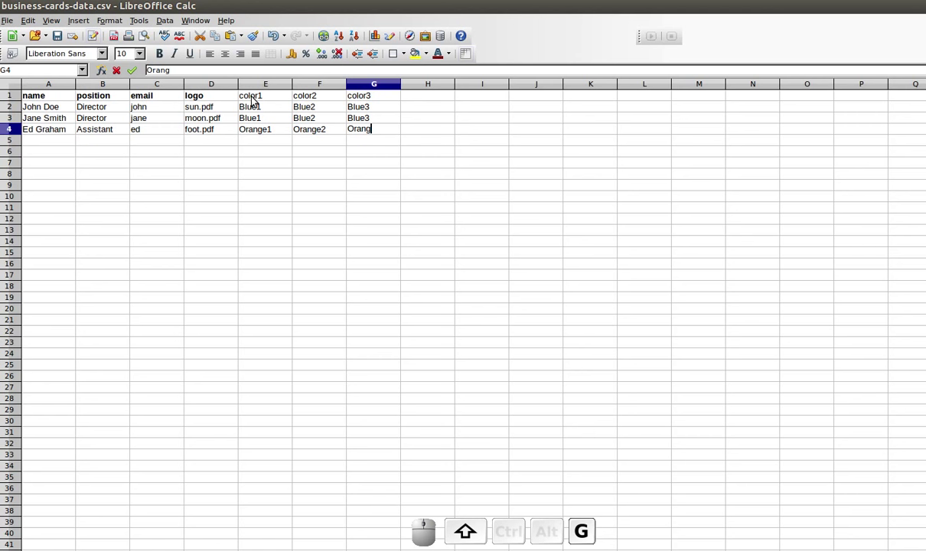
key("e")
key("3")
key("Return")
key("ctrl+s")
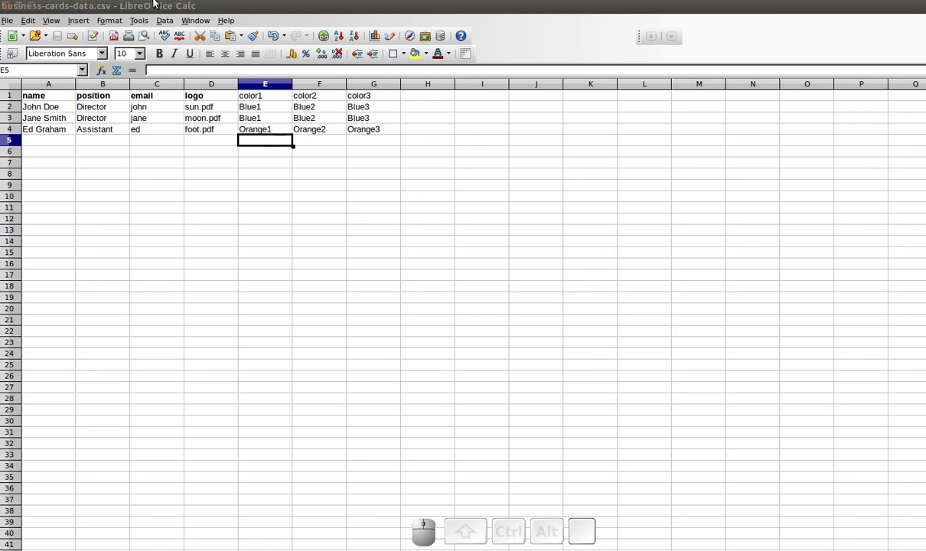
- Select the old generated files 1.pdf through 3.sla and request their permanent deletion
left_click(25, 10)
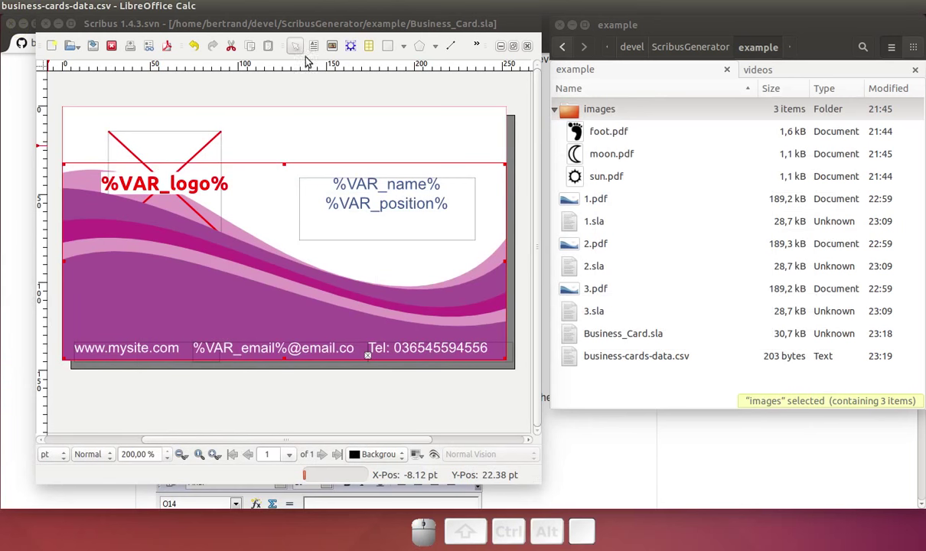
left_click(310, 85)
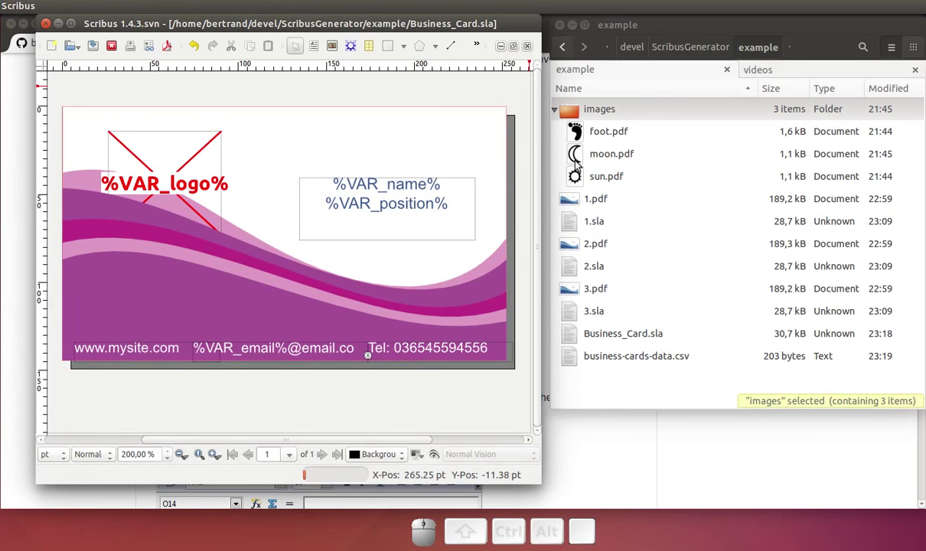
left_click(590, 204)
left_click(599, 318)
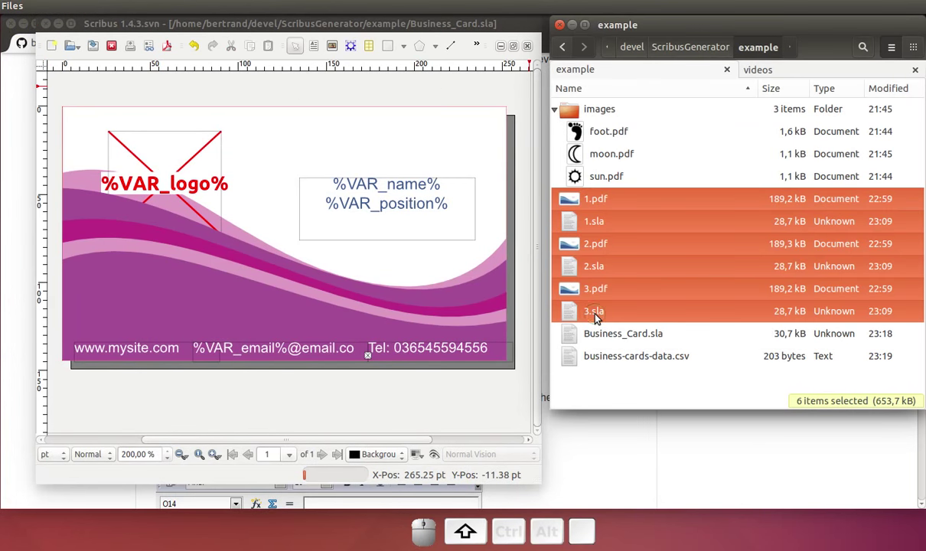
key("shift+Delete")
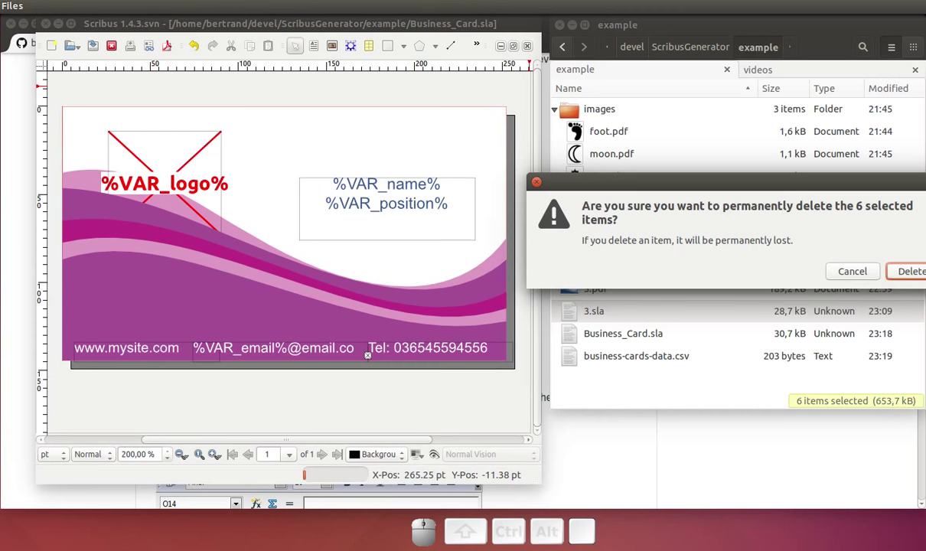
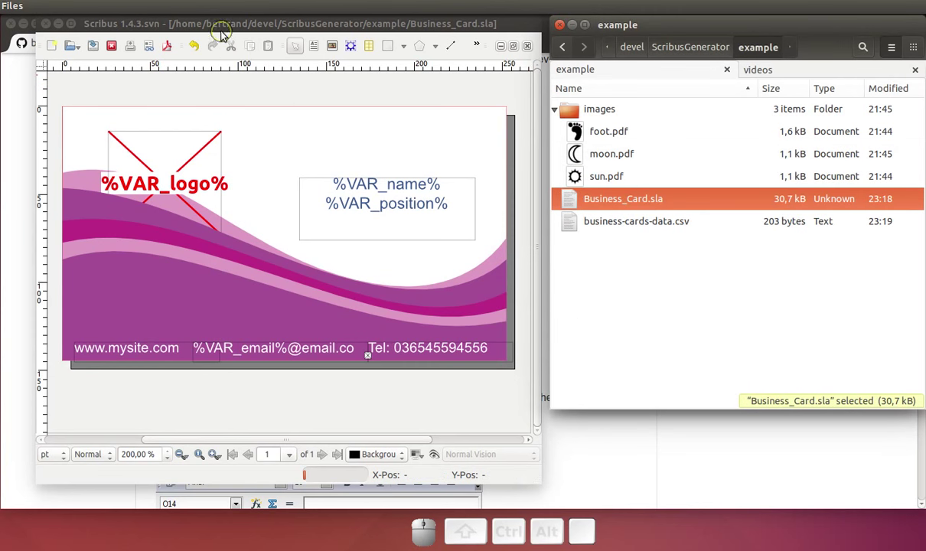
- Rerun the Scribus Generator script and choose the Business_Card template file
left_click(226, 35)
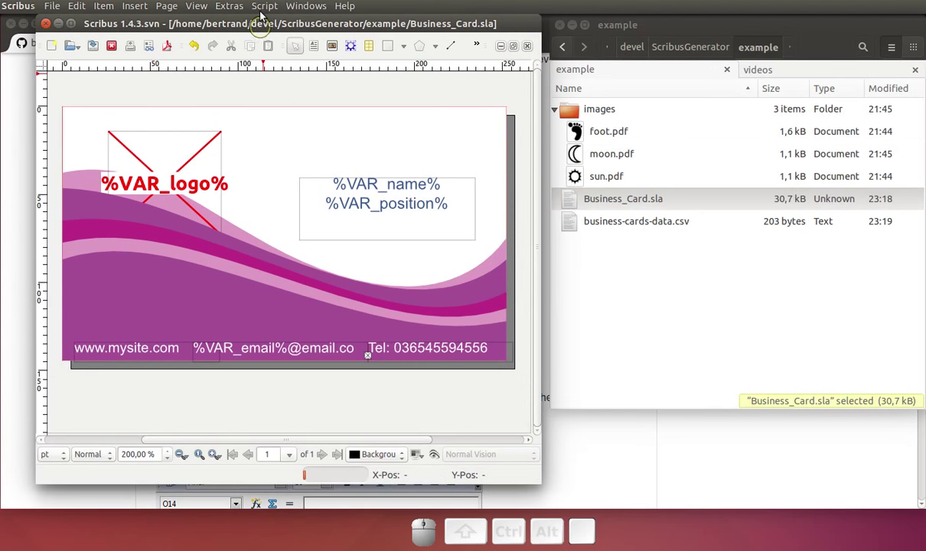
left_click(271, 8)
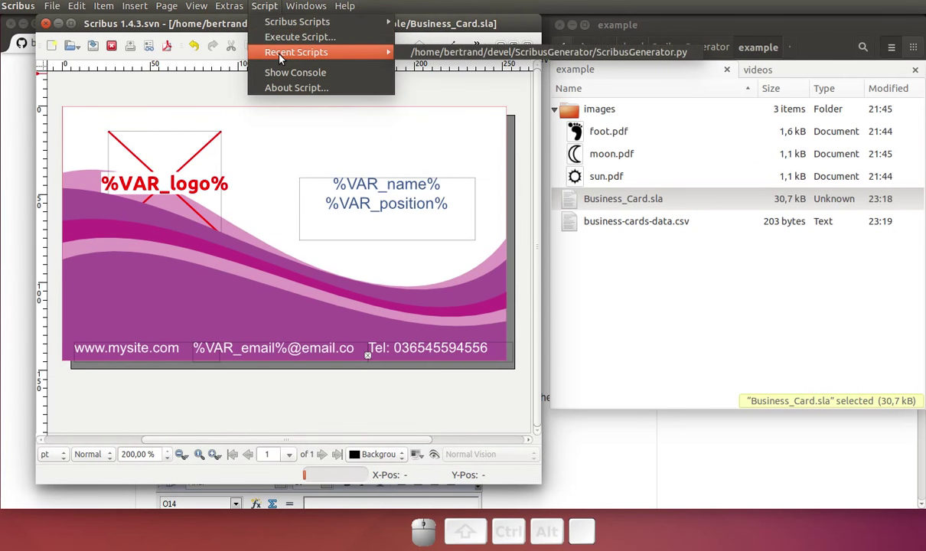
left_click(421, 60)
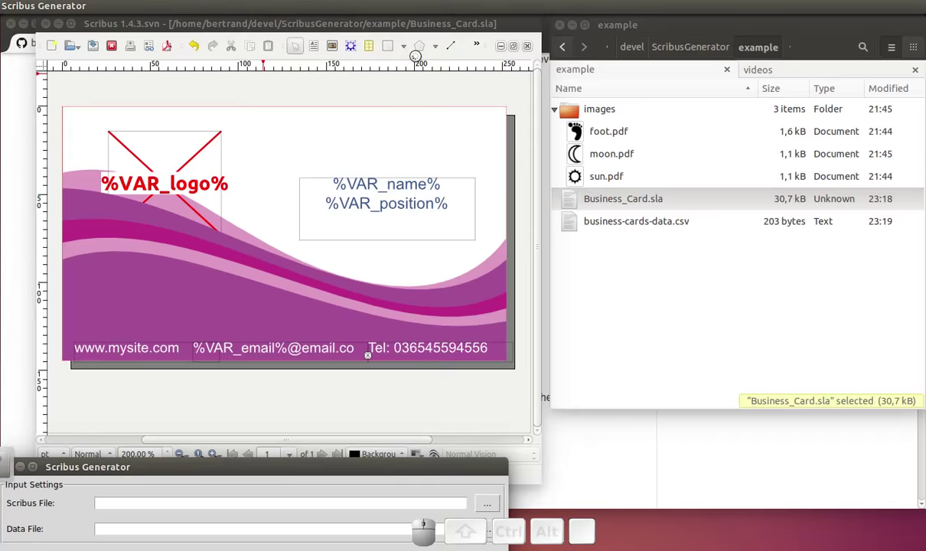
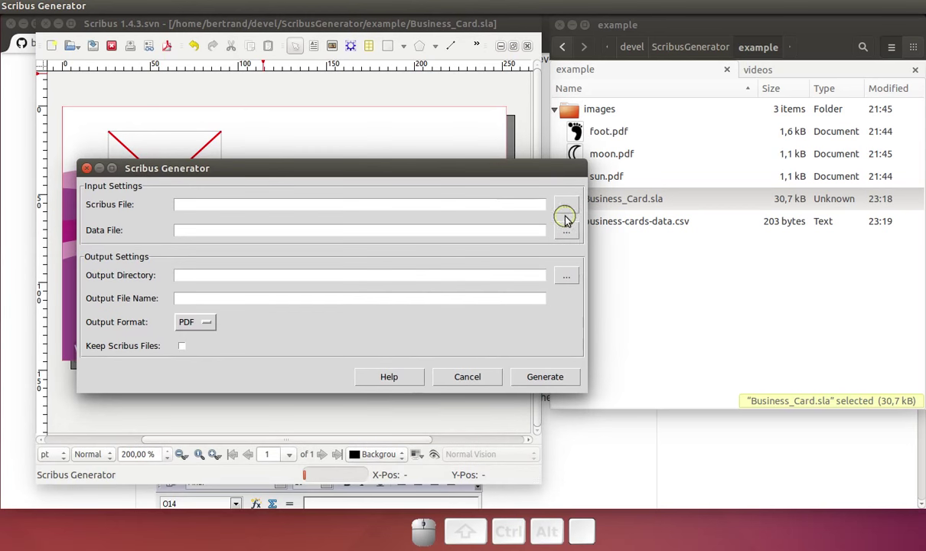
left_click(571, 219)
left_click(570, 215)
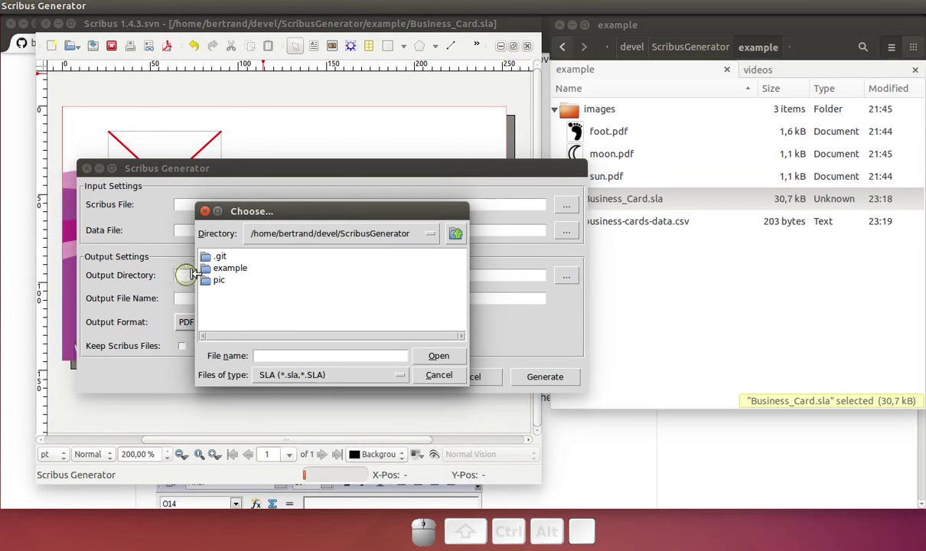
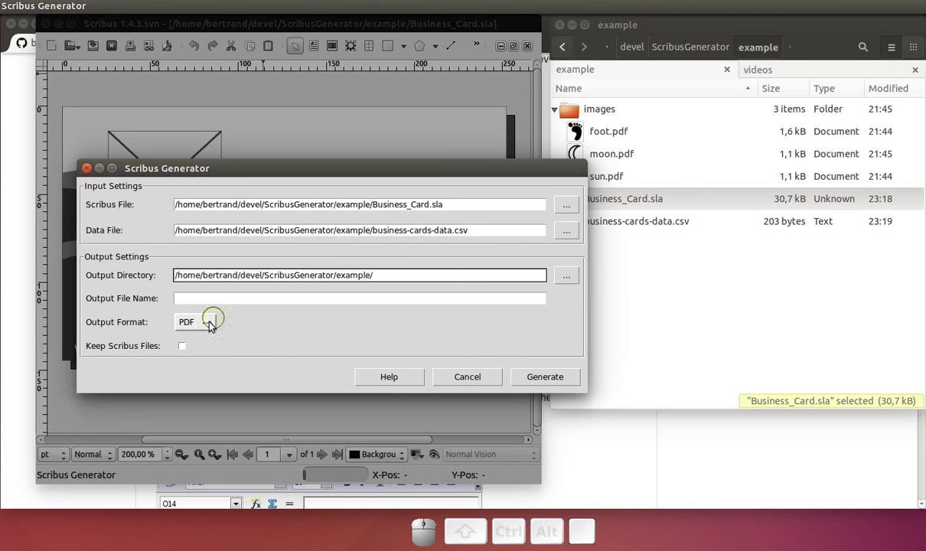
- Generate the cards in Scribus format instead of PDF and open the resulting 1.sla
left_click(211, 324)
left_click(204, 352)
left_click(532, 381)
left_click(758, 306)
left_click(597, 208)
left_click(597, 209)
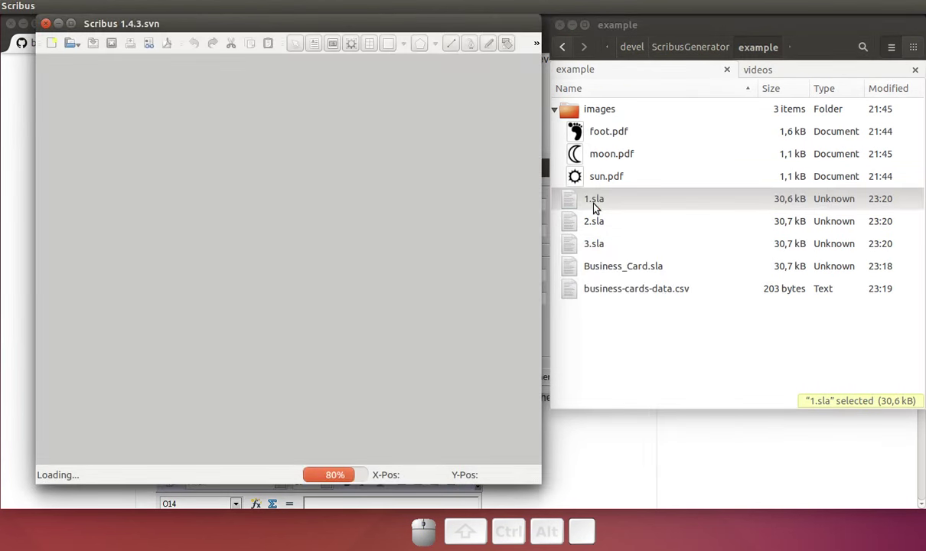
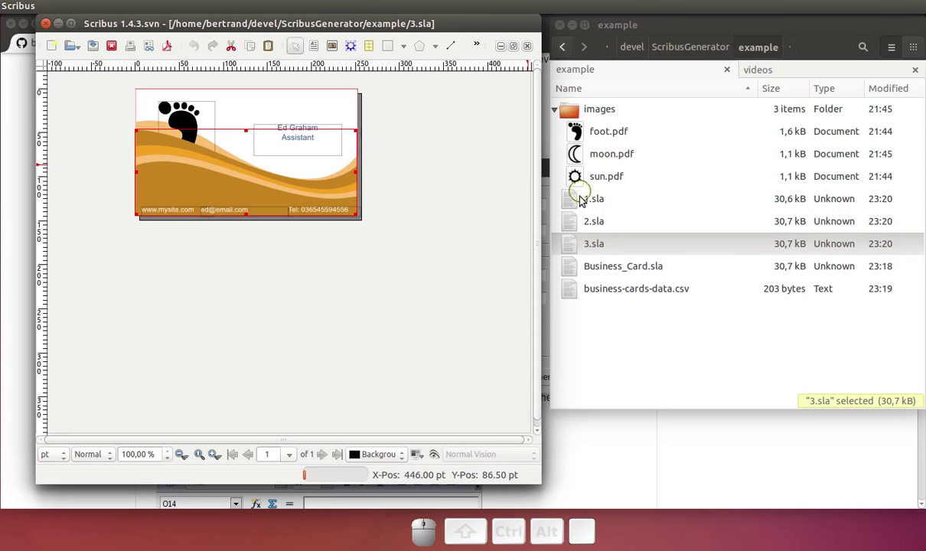
- Open the generated card 2.sla from the file manager
left_click(574, 227)
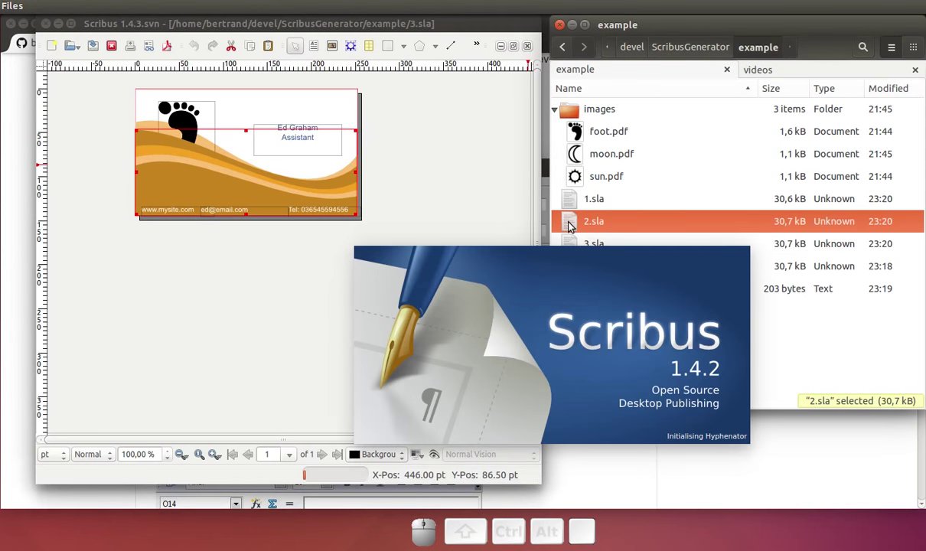
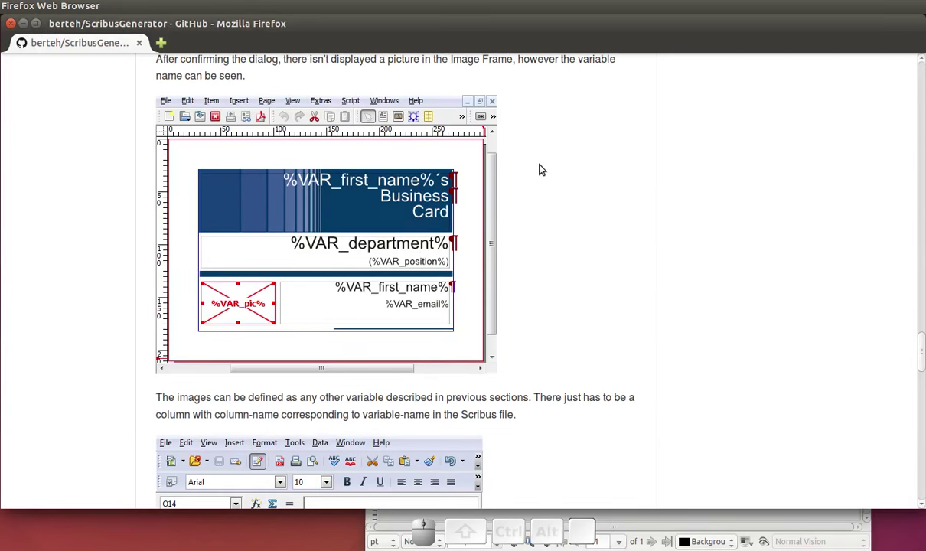
- Scroll the ScribusGenerator README to the 'Selected examples of SGAttributes' table
scroll("down", 3)
scroll("down", 3)
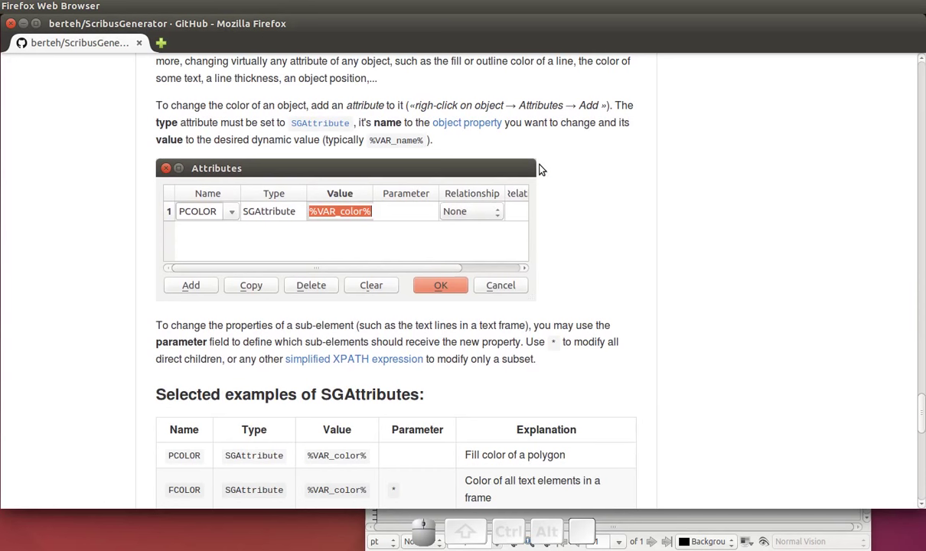
scroll("down", 3)
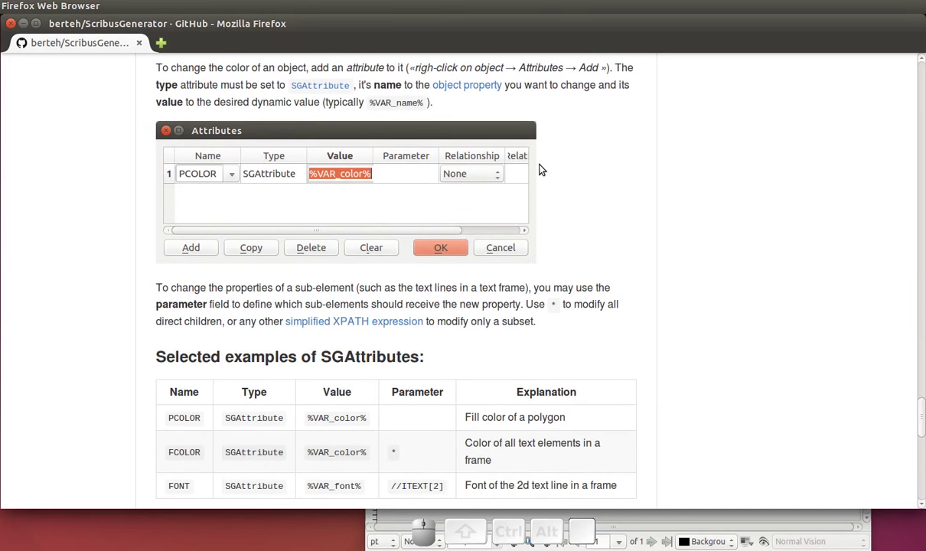
scroll("down", 3)
scroll("up", 3)
scroll("down", 3)
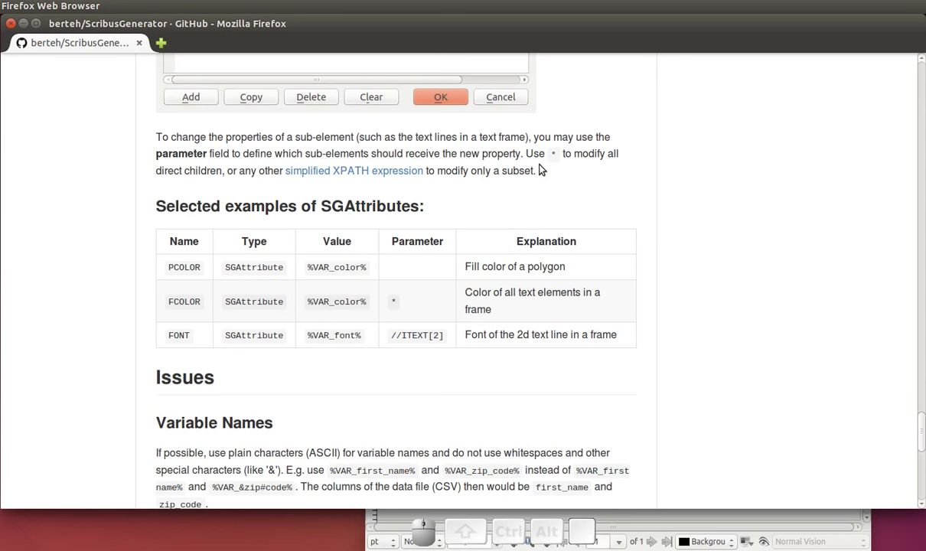
scroll("down", 3)
scroll("up", 3)
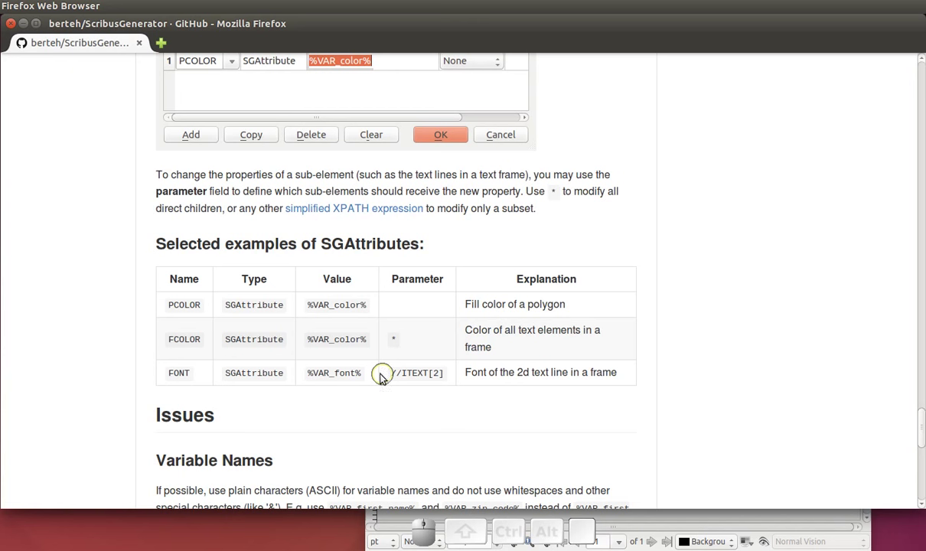
- Close the generated card documents to bring the Business_Card template back to the front
key("alt+Tab")
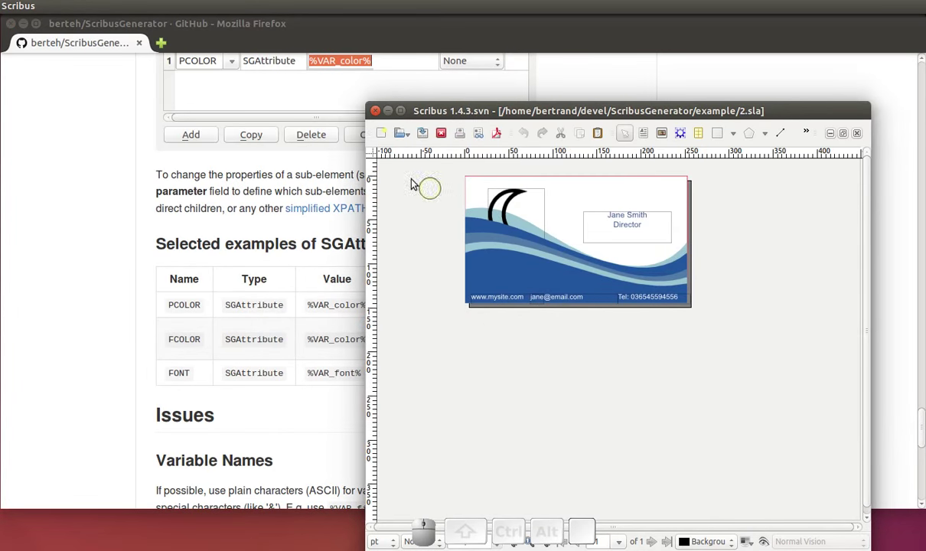
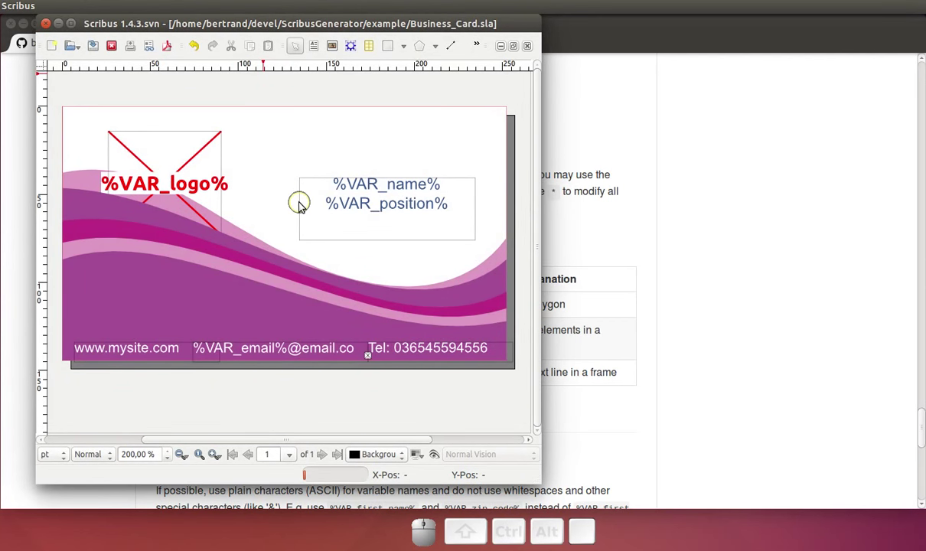
left_click(303, 207)
left_click(366, 239)
left_click(366, 245)
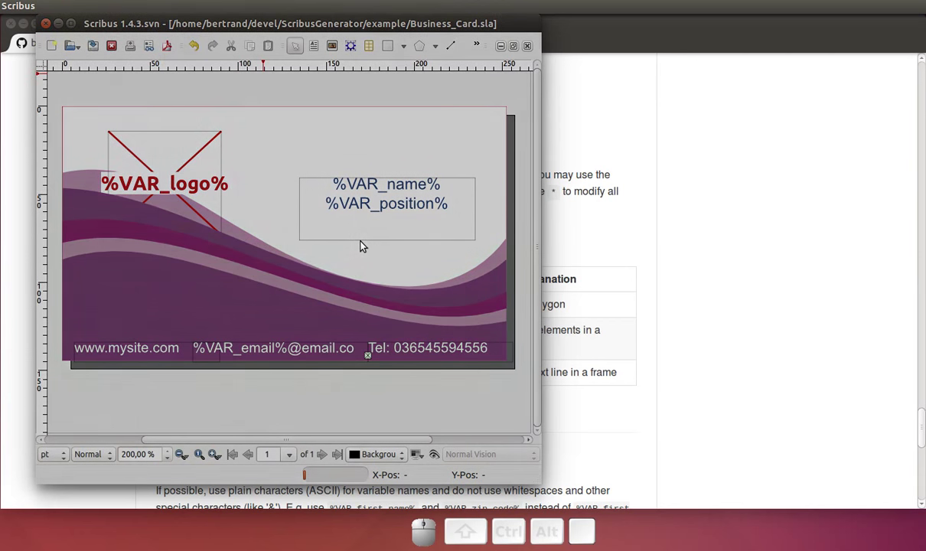
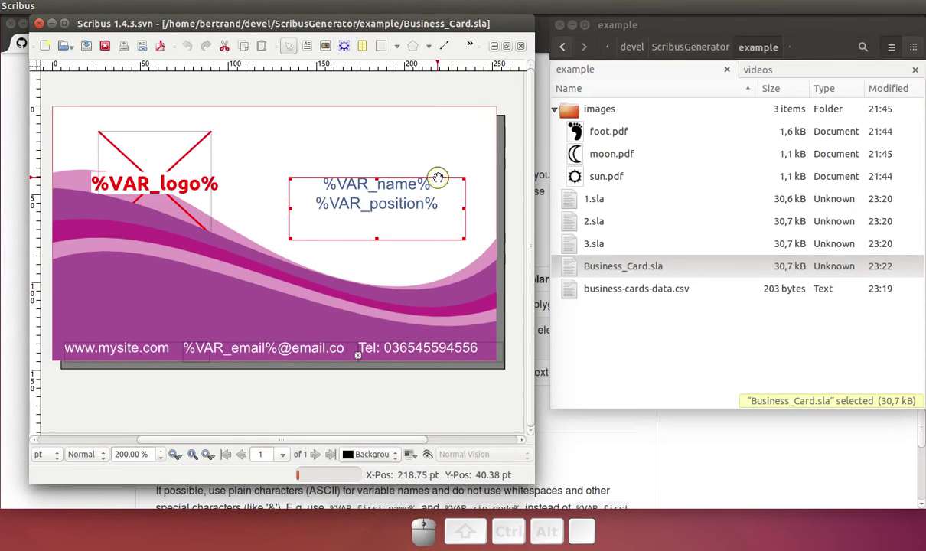
- Open the name/position frame's properties and remove its accidental purple background fill
right_click(442, 183)
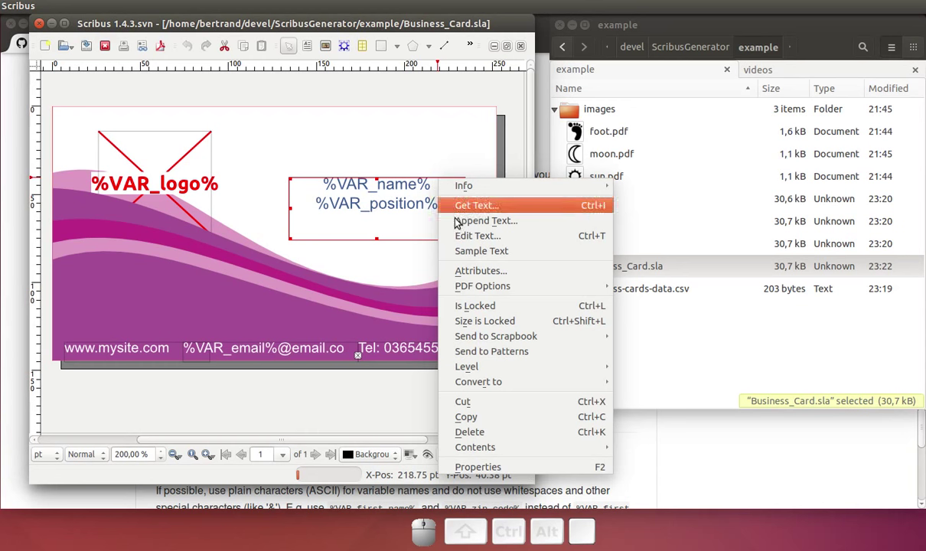
left_click(481, 467)
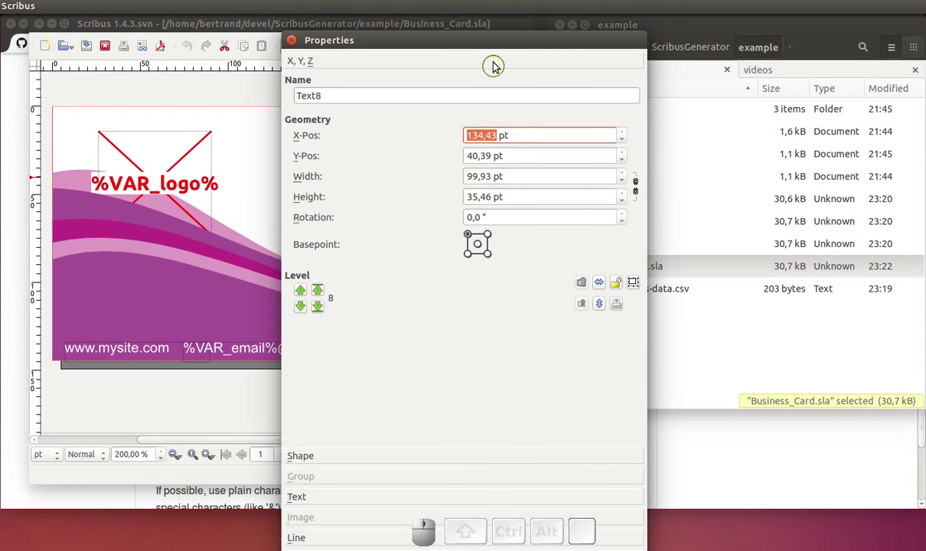
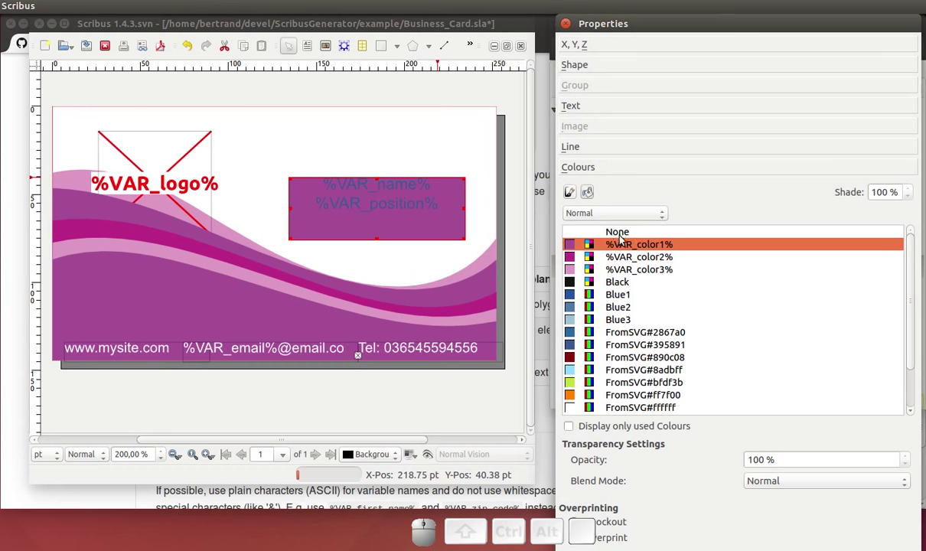
left_click(625, 235)
- Set the frame's text colour to the %VAR_color1% placeholder colour
left_click(580, 109)
left_click(636, 229)
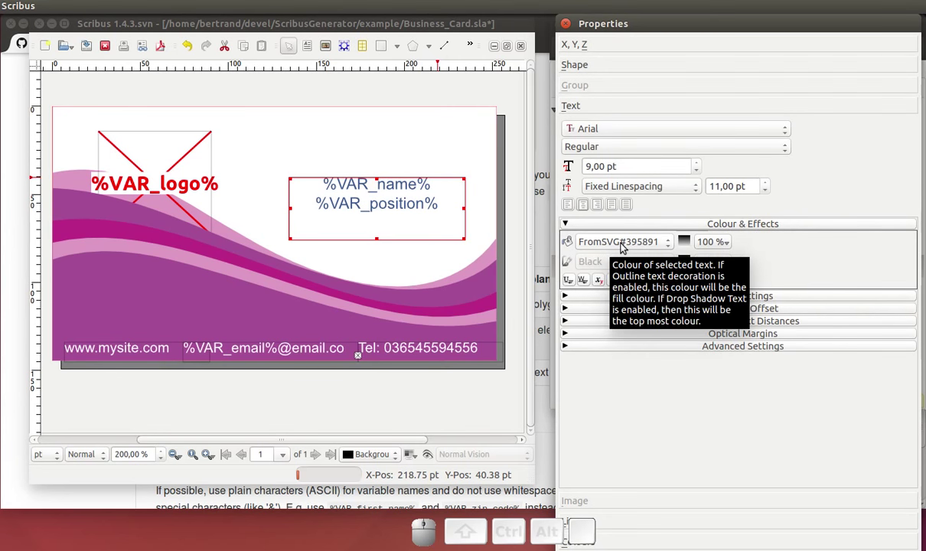
left_click(625, 244)
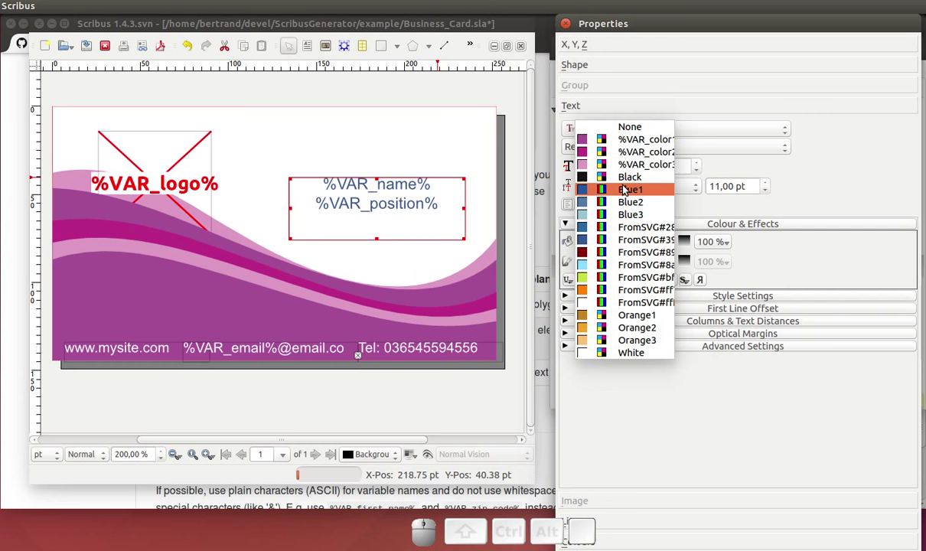
left_click(632, 144)
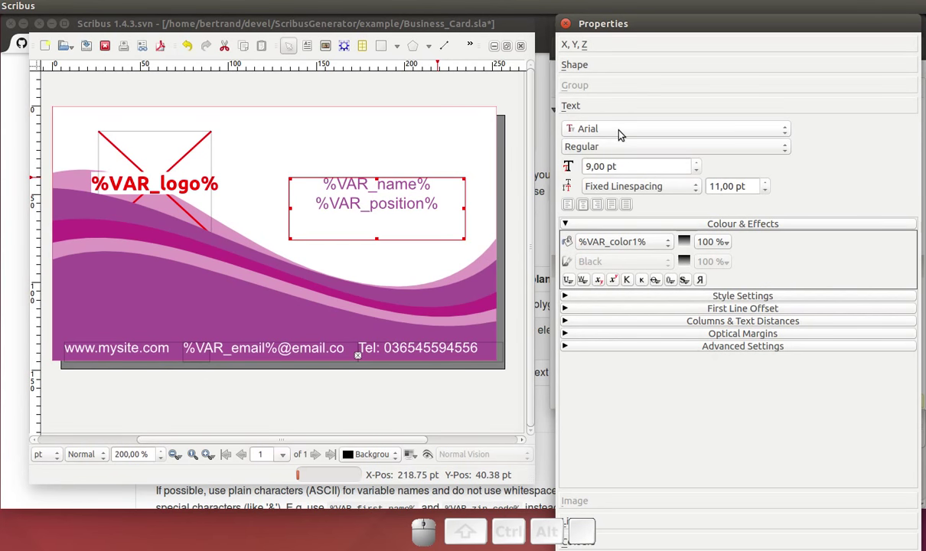
left_click(623, 135)
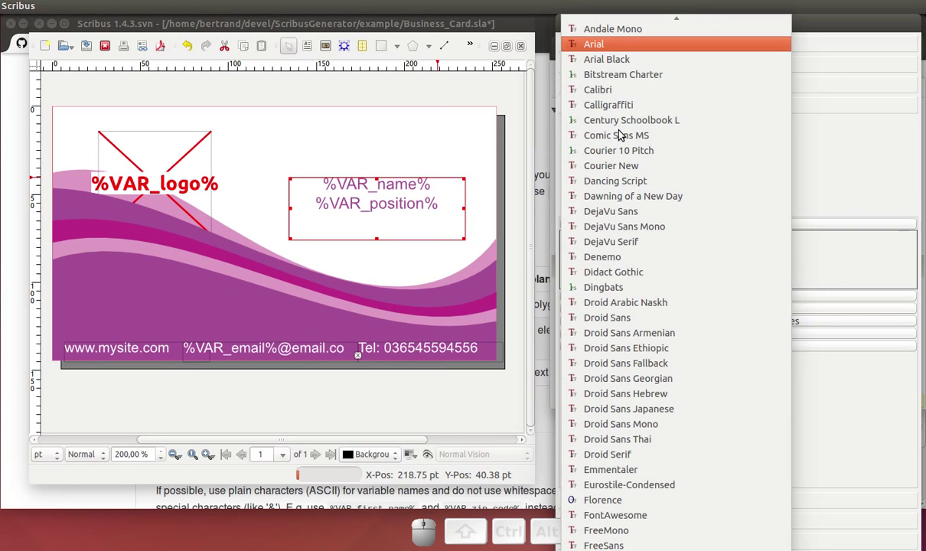
scroll("down", 3)
scroll("down", 3)
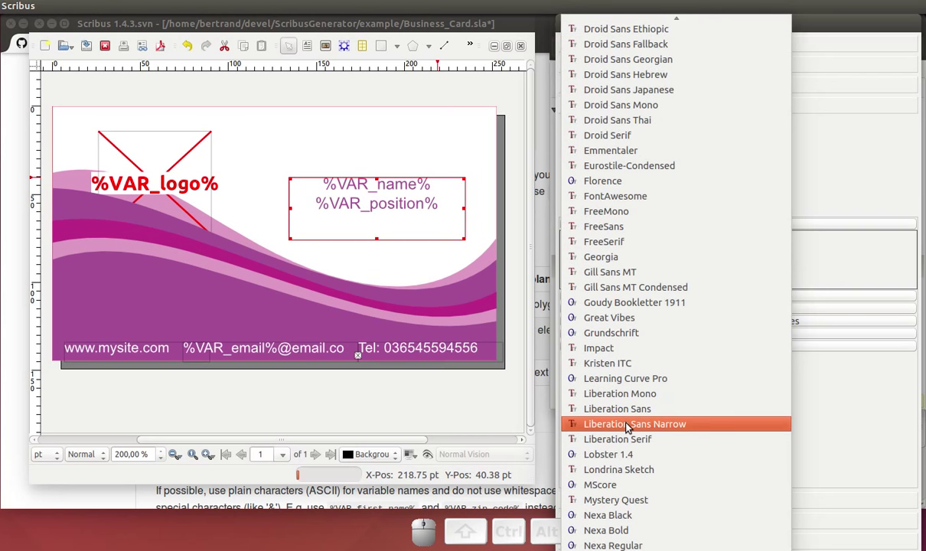
scroll("down", 3)
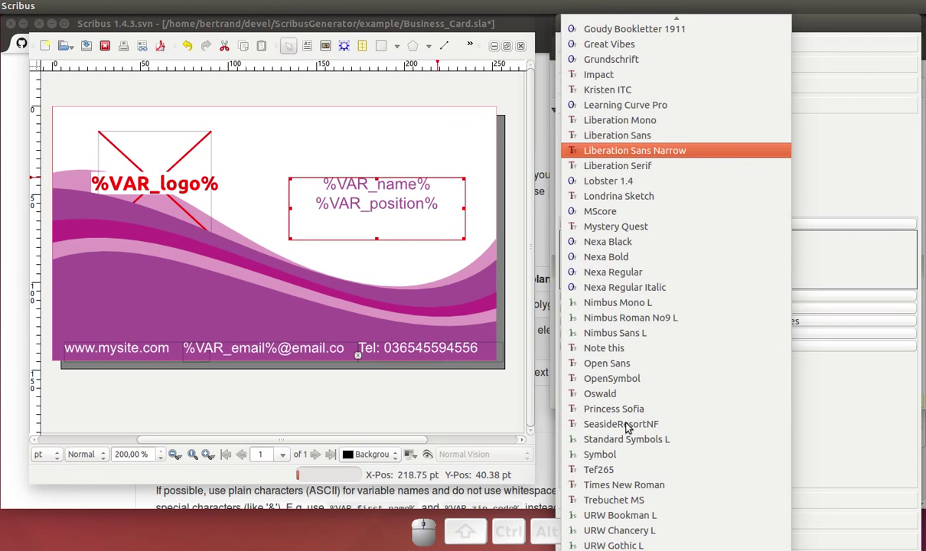
left_click(631, 408)
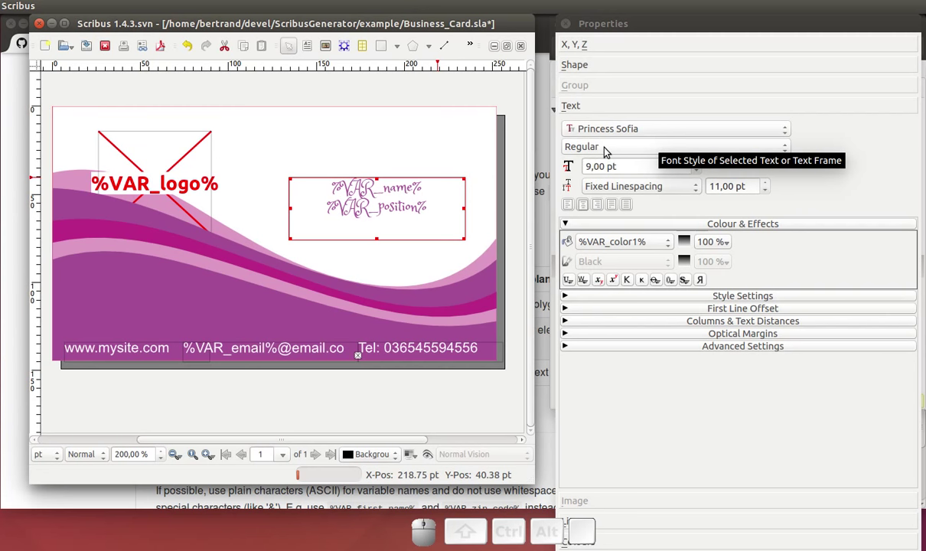
left_click(463, 105)
key("ctrl+z")
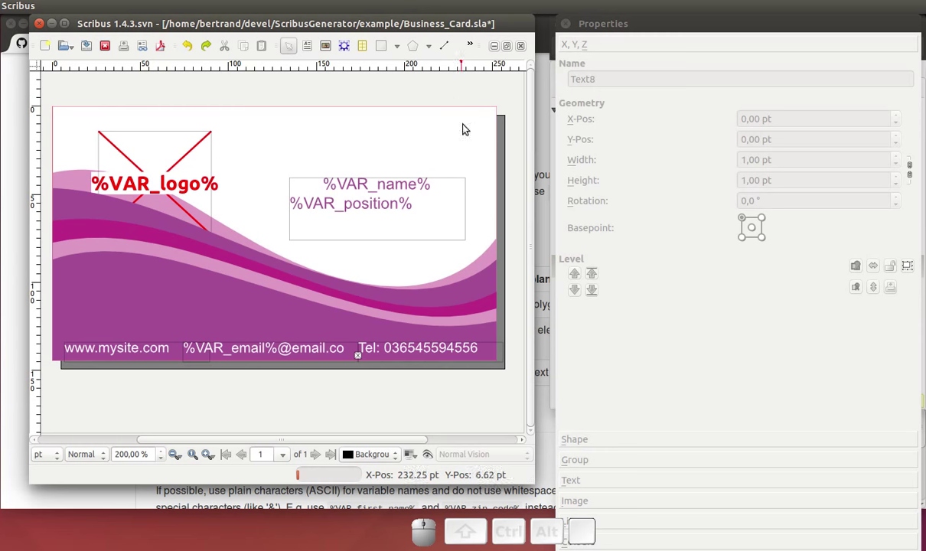
left_click(468, 185)
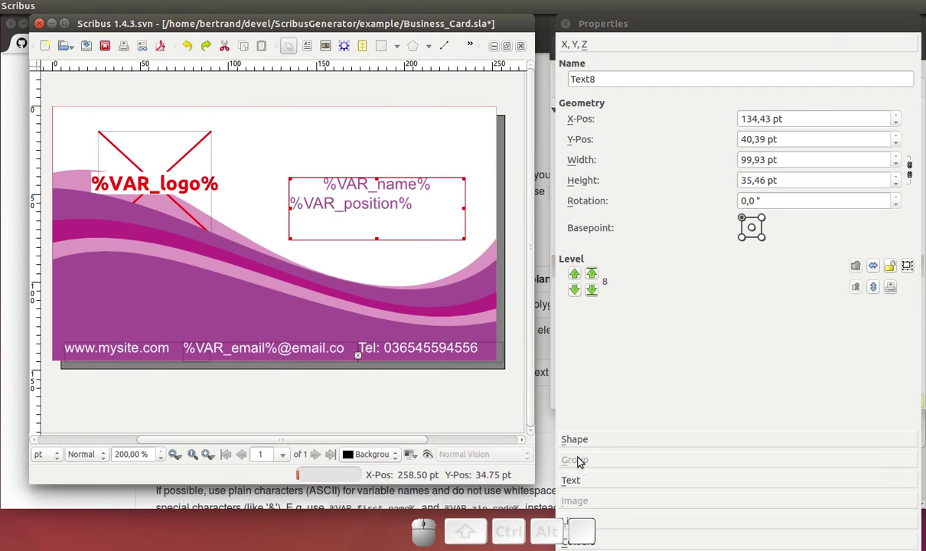
left_click(581, 479)
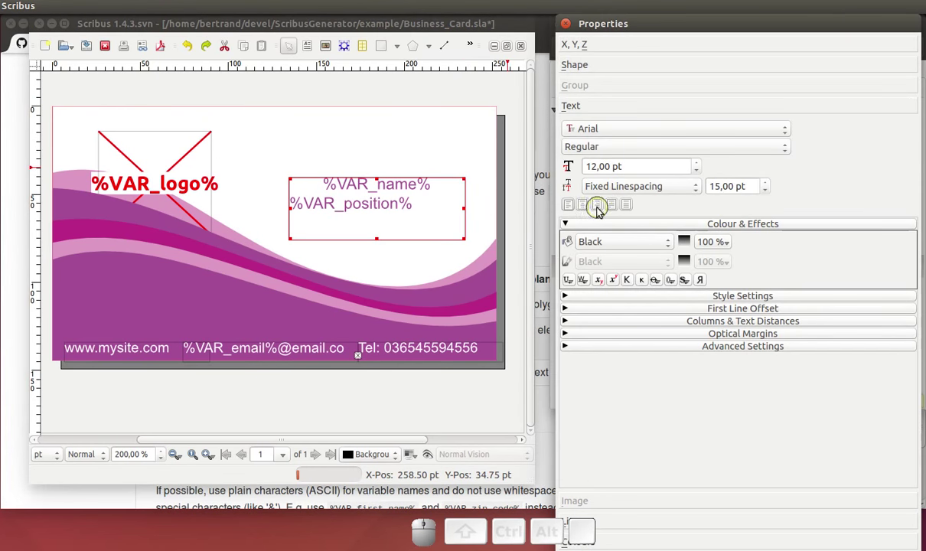
left_click(584, 206)
left_click(420, 97)
key("ctrl+s")
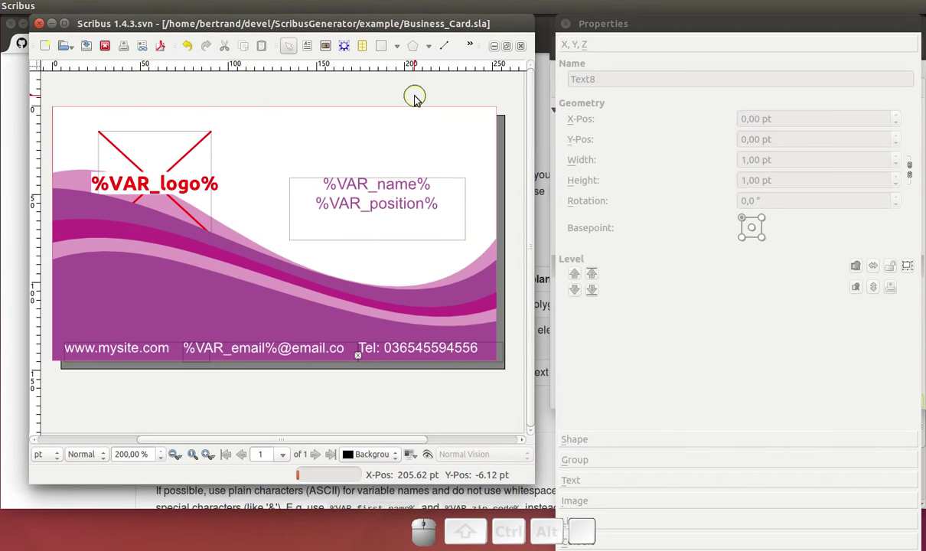
left_click(455, 183)
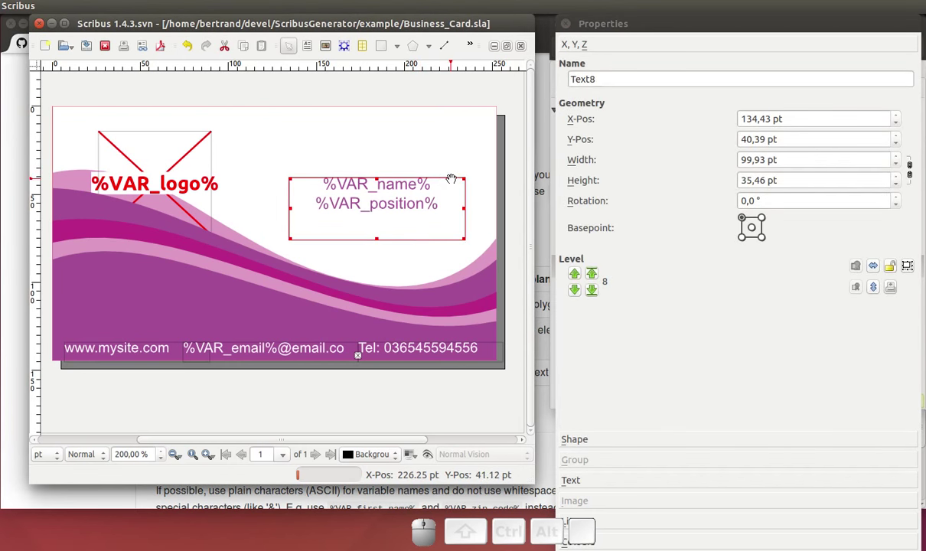
- Add a new attribute named FONT of type SGAttribute to the name-and-position frame
right_click(455, 184)
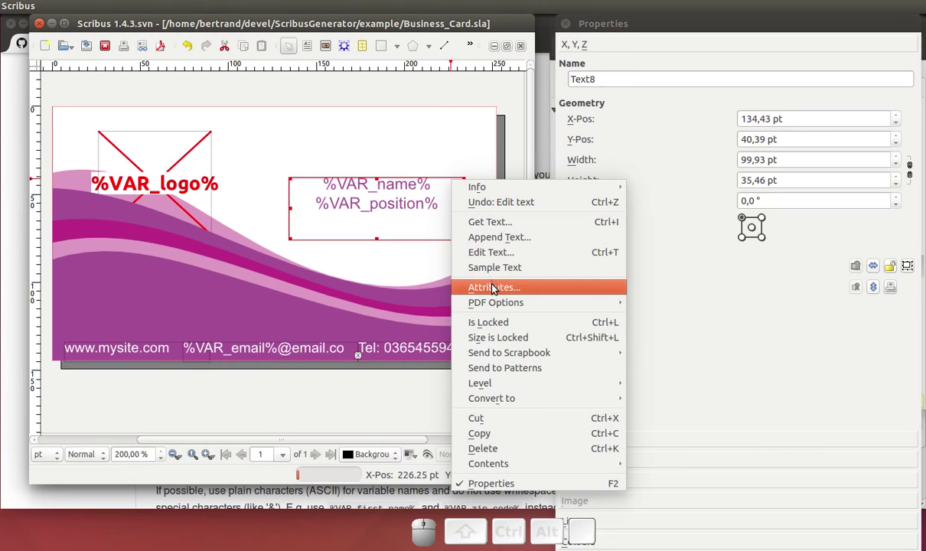
left_click(497, 288)
left_click(140, 261)
left_click(151, 184)
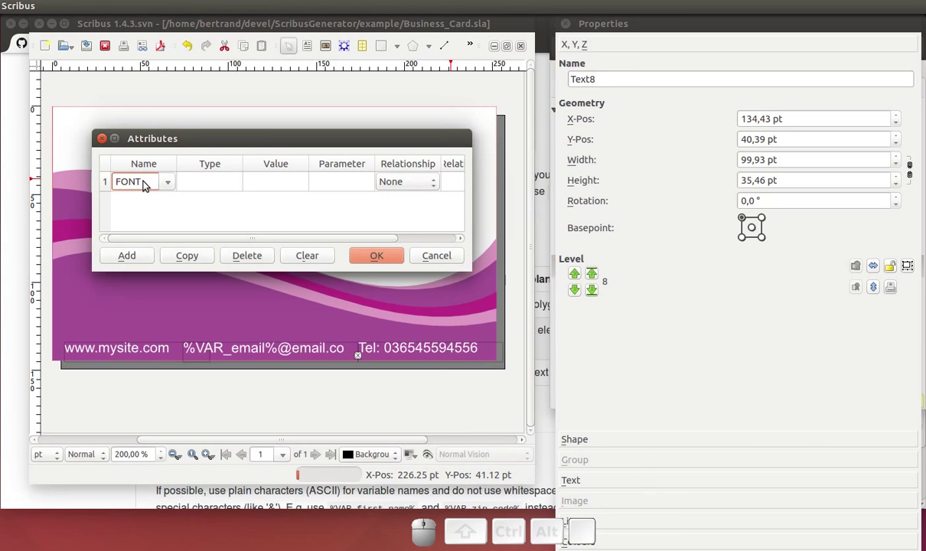
left_click(211, 180)
left_click(214, 188)
key("shift+s")
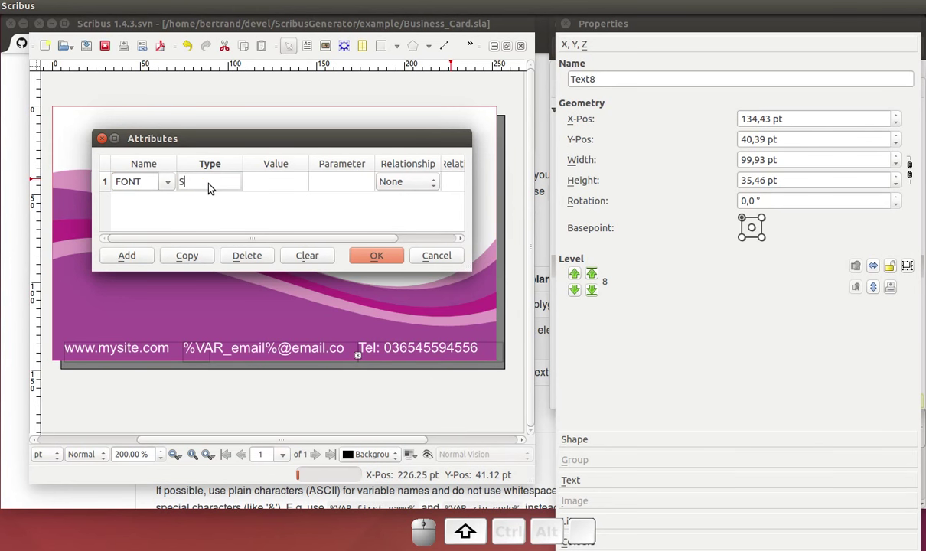
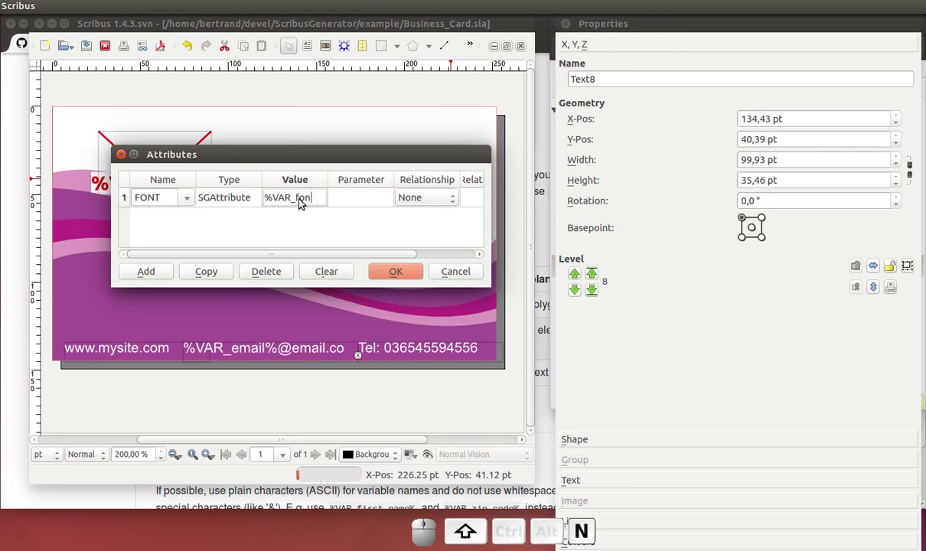
- Set the FONT attribute's value to %VAR_font% and parameter to //ITEXT, and confirm
key("shift+5")
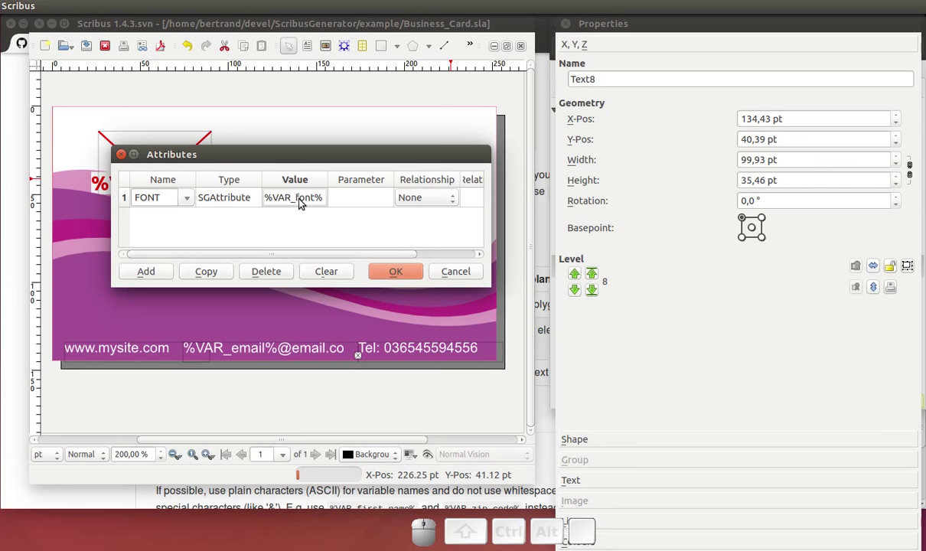
left_click(359, 200)
left_click(360, 199)
key("shift+7")
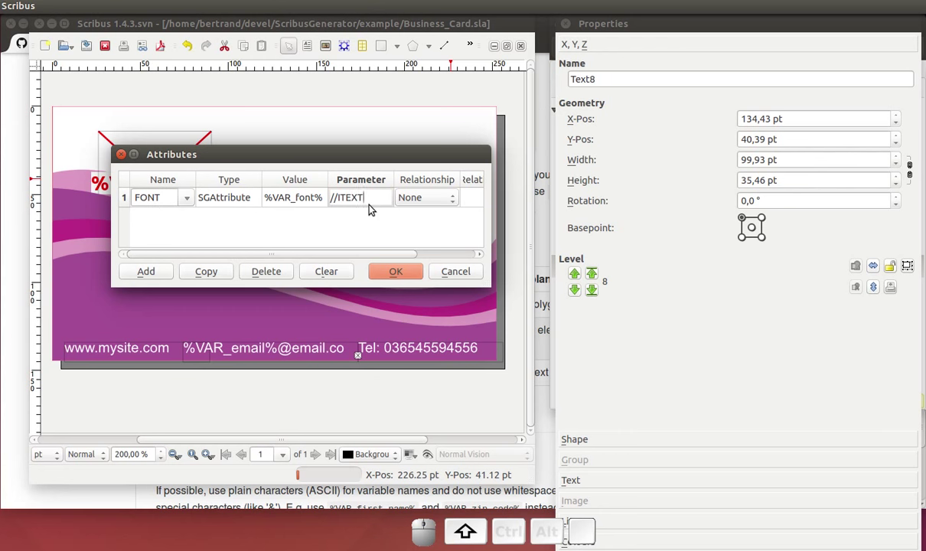
left_click(370, 162)
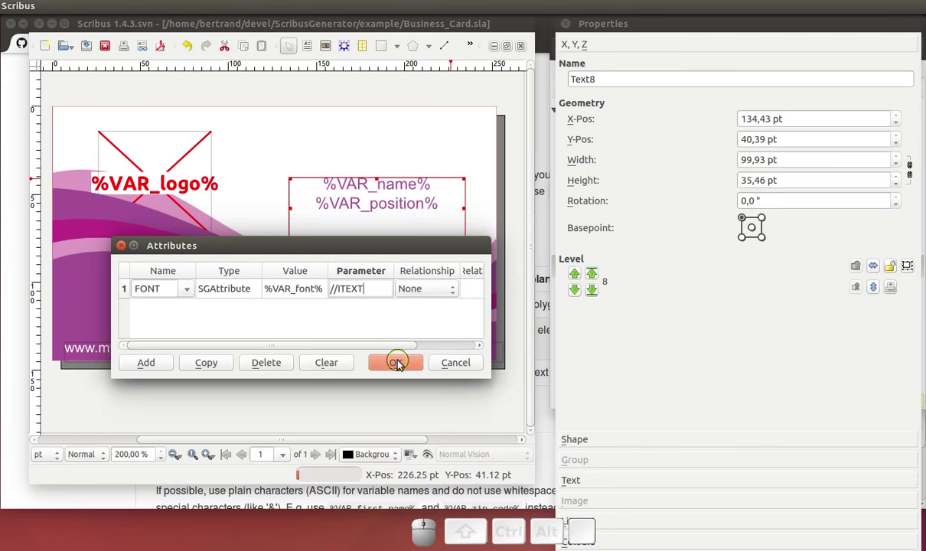
left_click(403, 369)
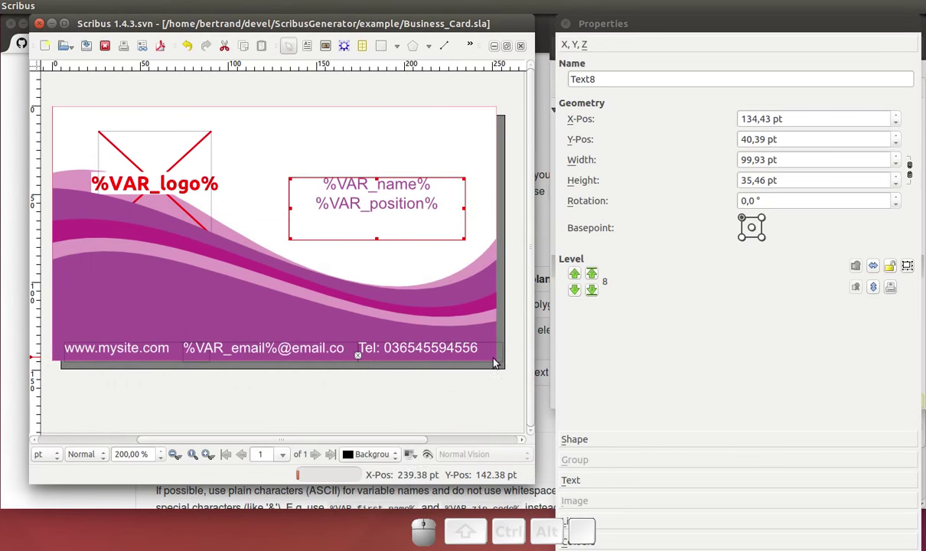
- Scroll the ScribusGenerator README to the SGAttribute examples and view the Scribus file format spec
left_click(547, 466)
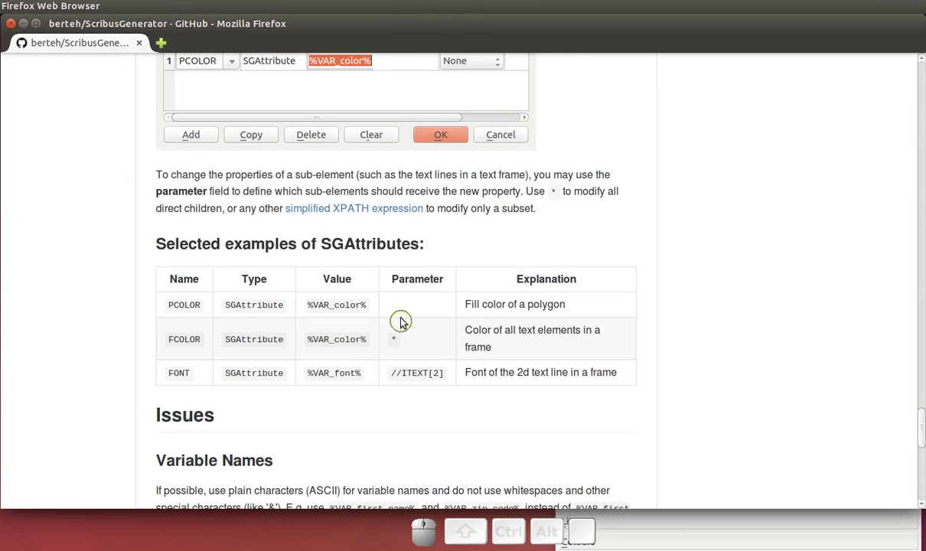
scroll("down", 3)
scroll("down", 3)
scroll("up", 3)
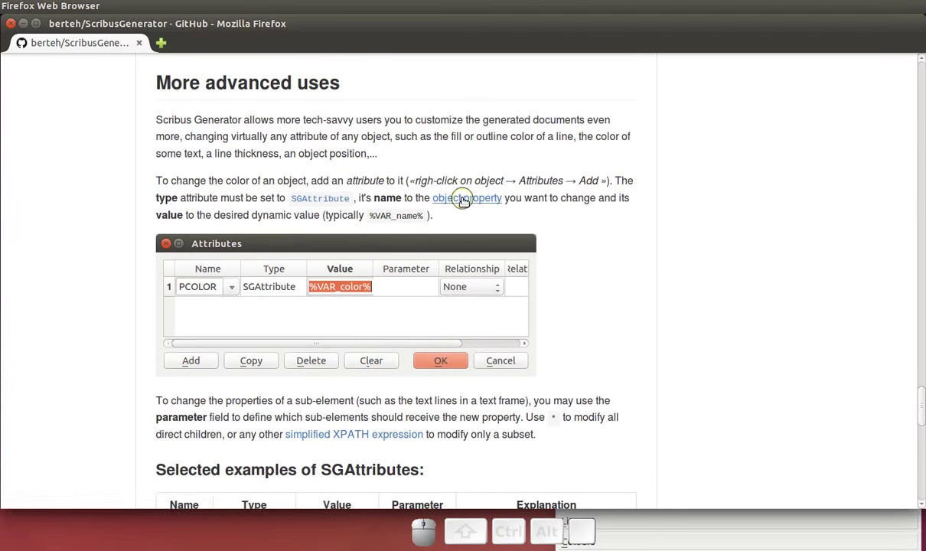
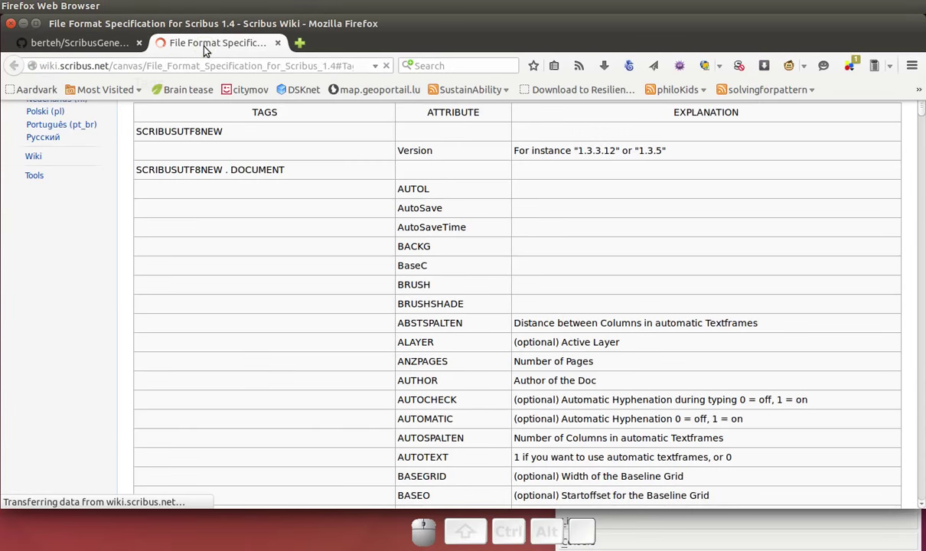
left_click(349, 304)
scroll("up", 3)
scroll("down", 3)
scroll("down", 3)
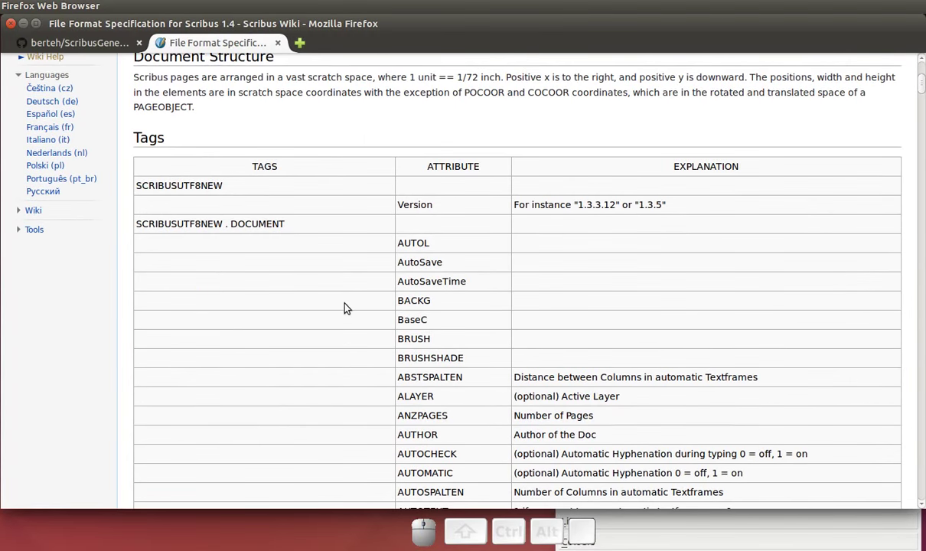
- Return to the README and review the FONT example's %VAR_font% and //ITEXT[2] line index
left_click(85, 52)
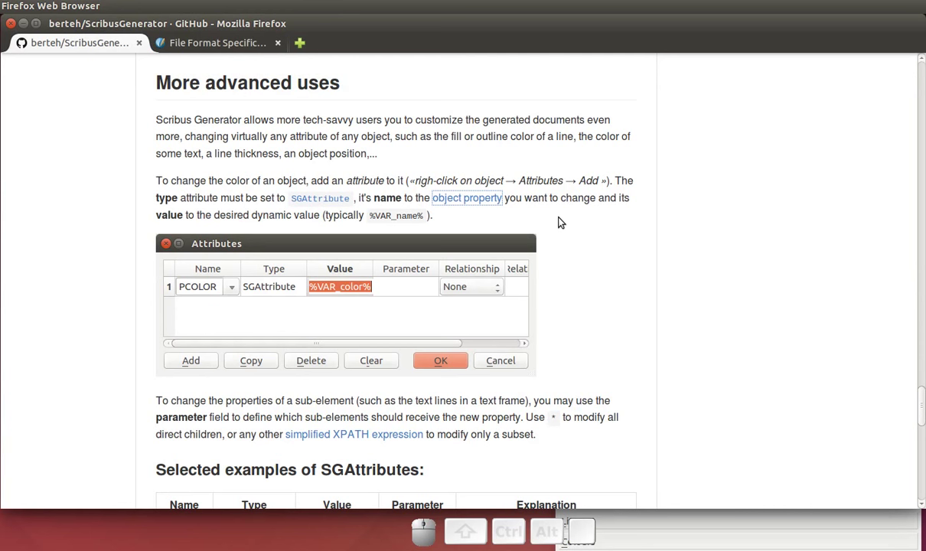
scroll("down", 3)
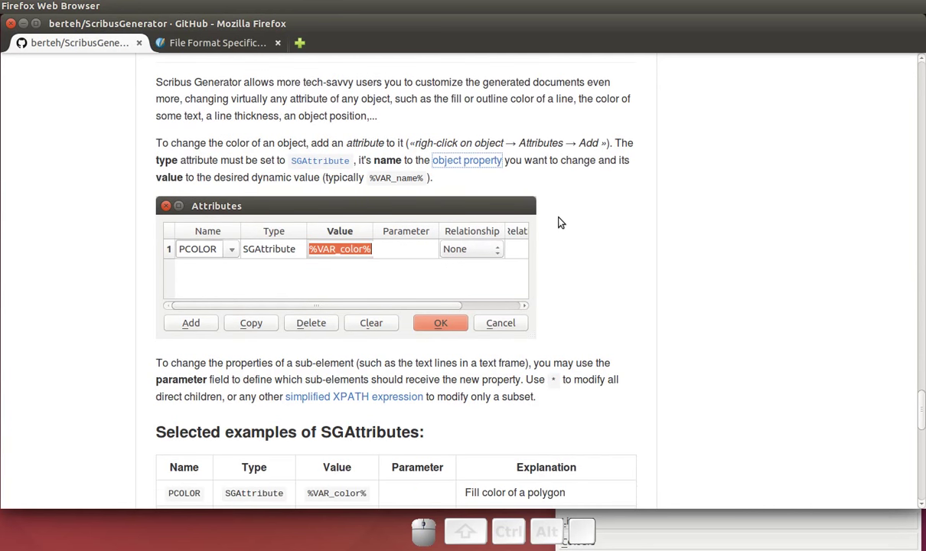
scroll("up", 3)
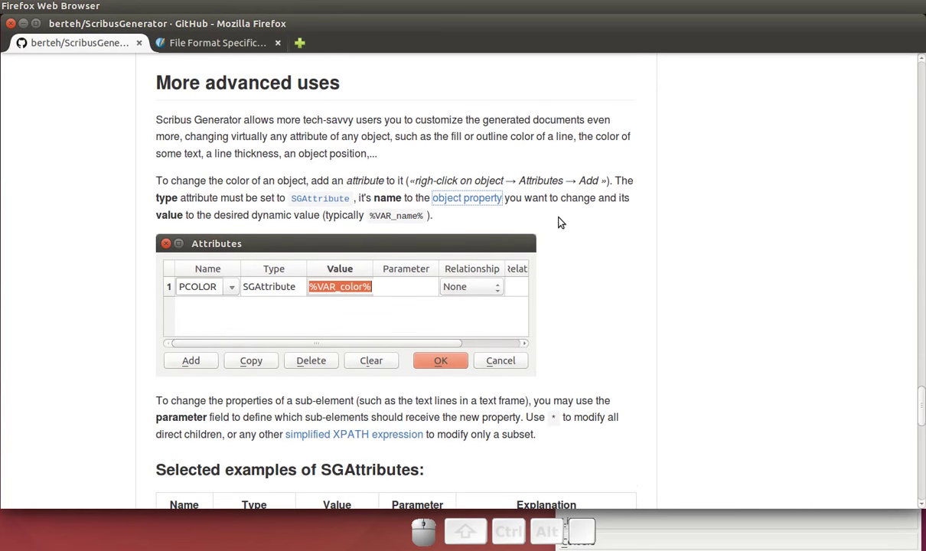
left_click(562, 218)
scroll("down", 3)
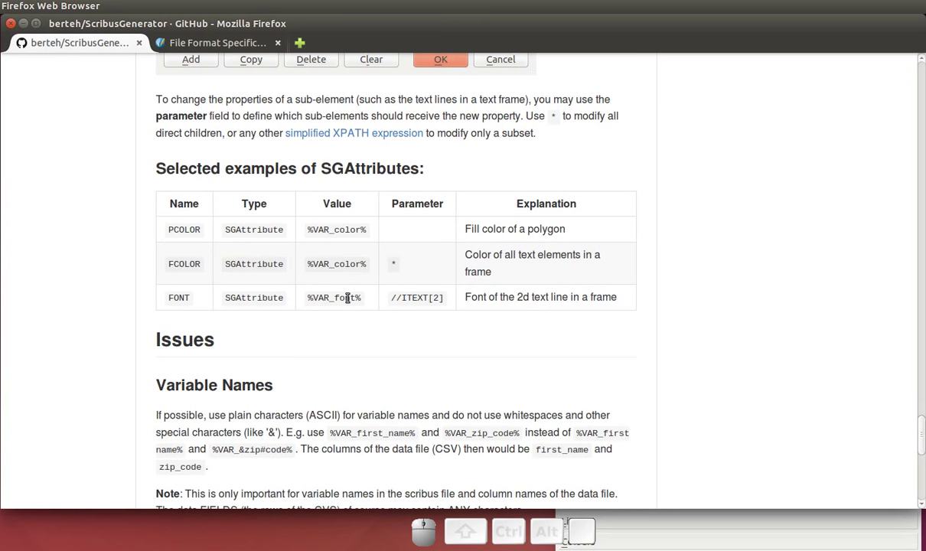
left_click(226, 291)
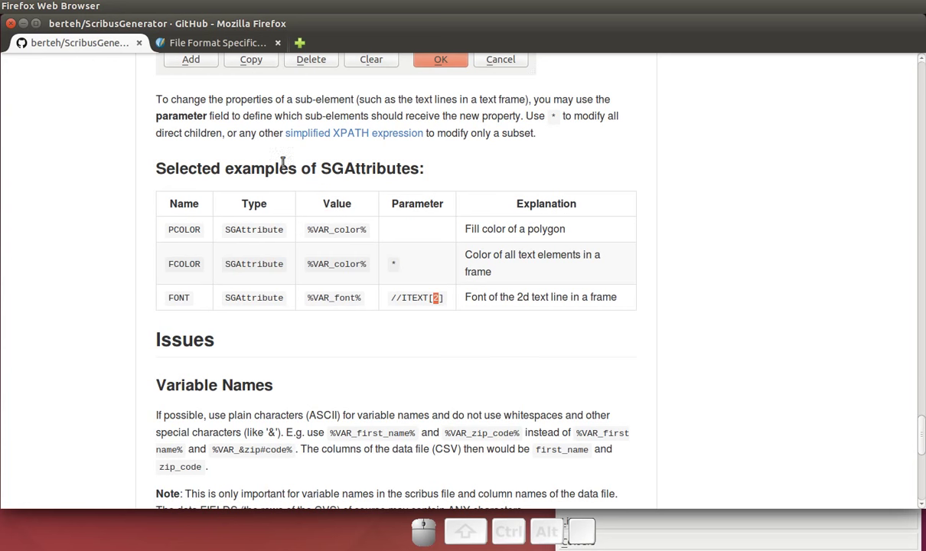
- Reopen the name frame's FONT attribute and change its parameter to //ITEXT[1]
left_click(30, 24)
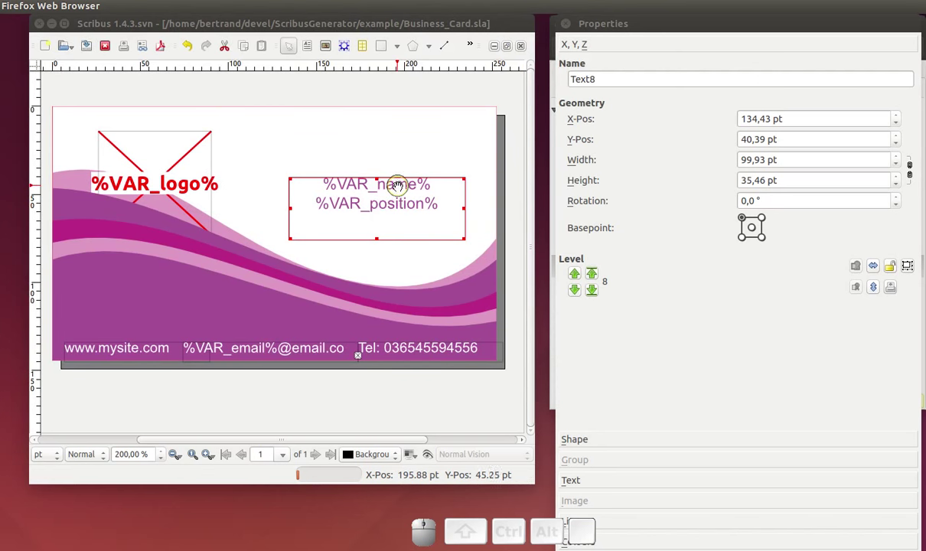
right_click(401, 184)
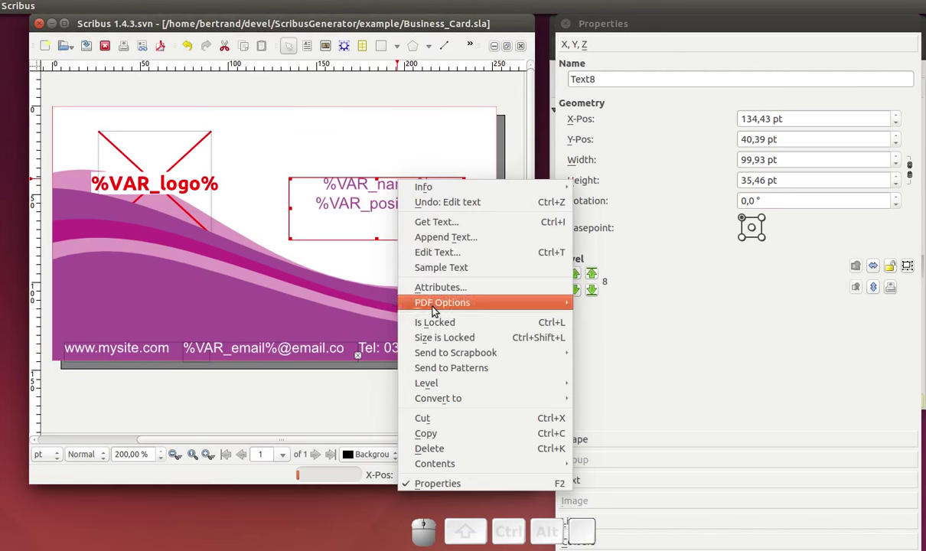
left_click(452, 289)
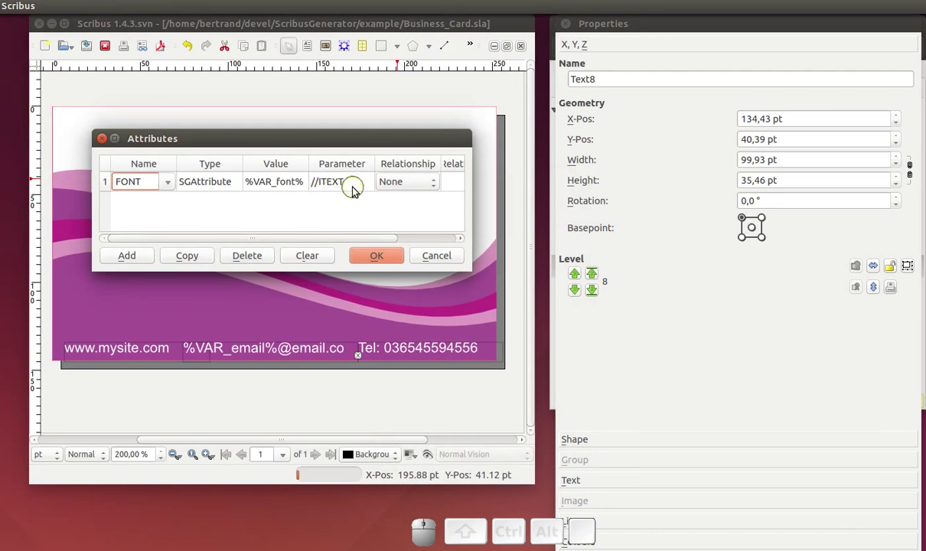
left_click(358, 188)
left_click(358, 187)
left_click(360, 189)
key("1")
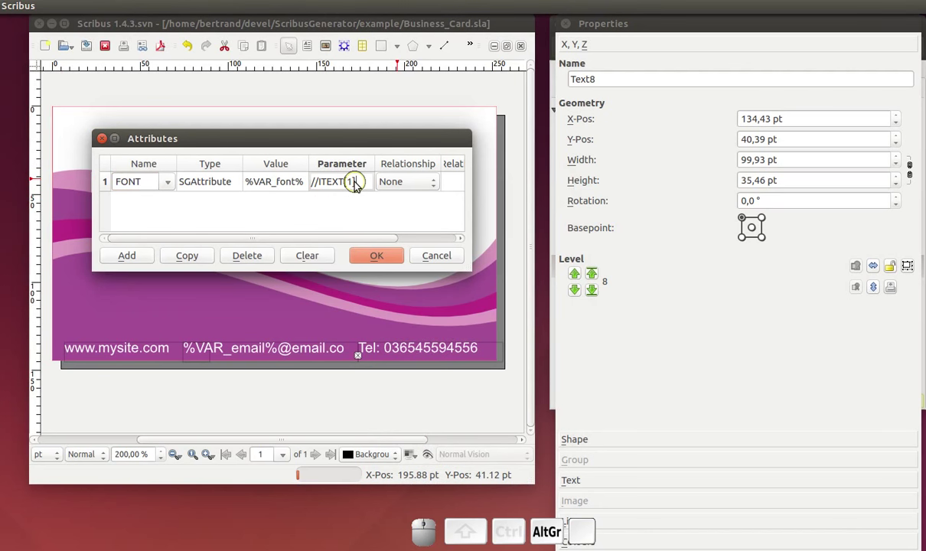
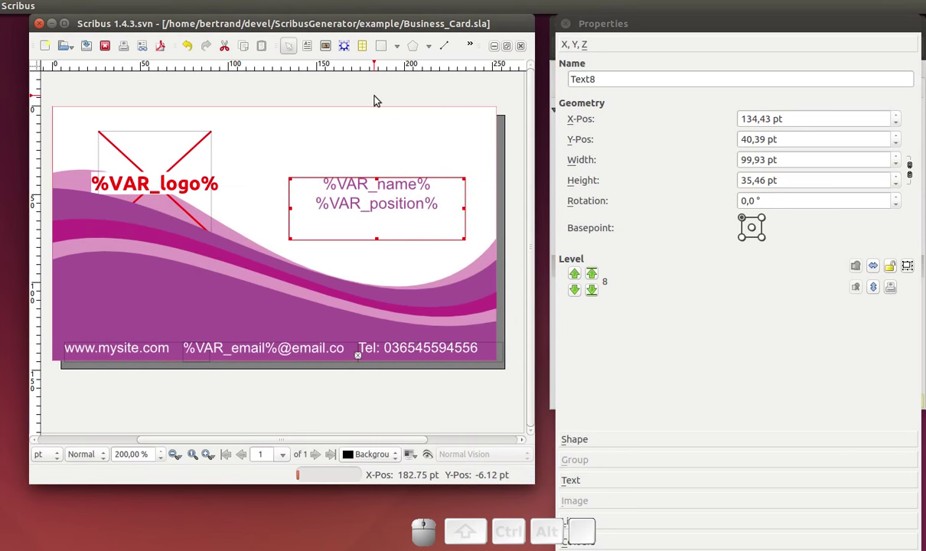
- Save the template, then nudge the purple wave polygon to a Y position of 30.04 pt
key("ctrl+s")
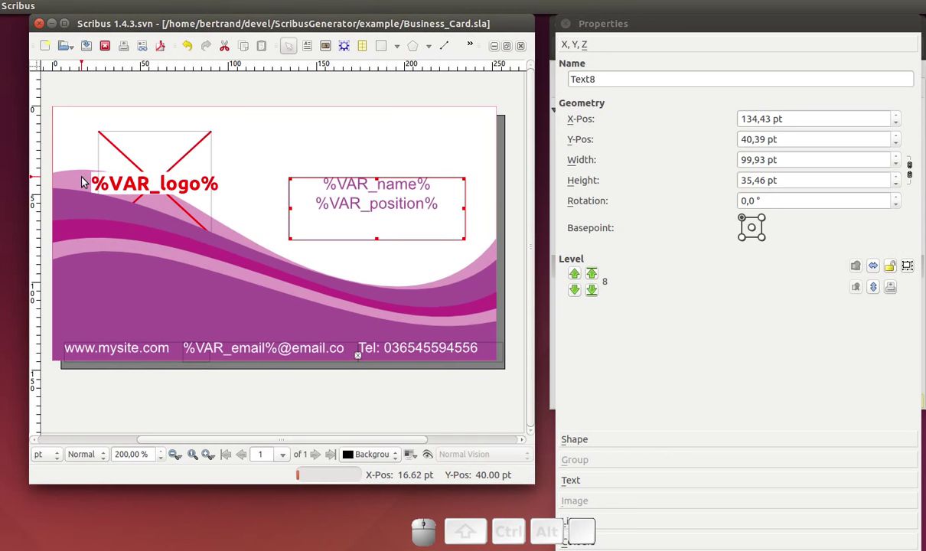
left_click(86, 178)
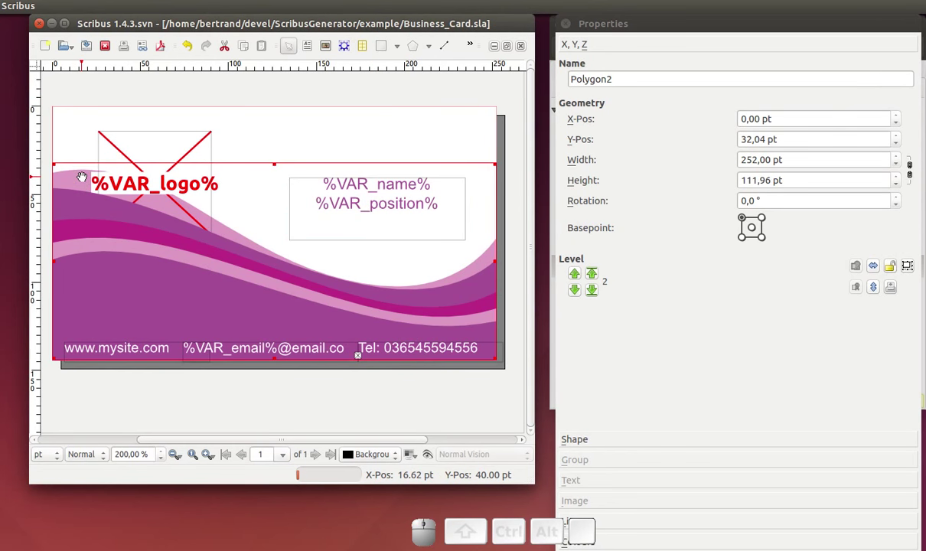
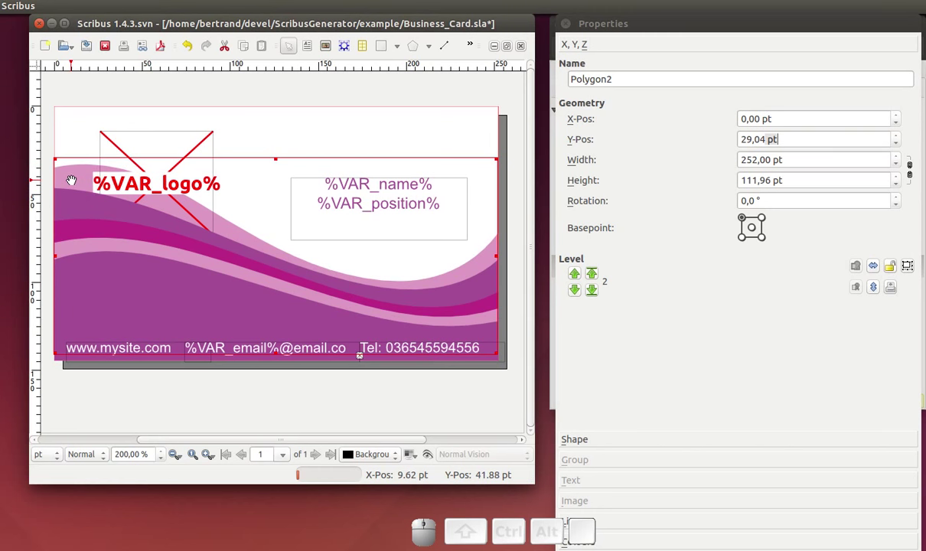
key("Down")
key("Up")
key("Down")
key("Up")
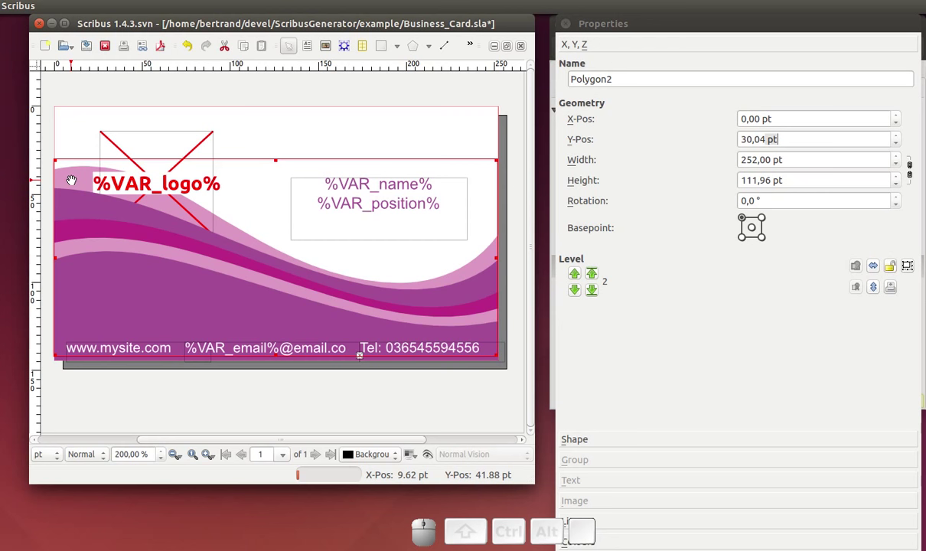
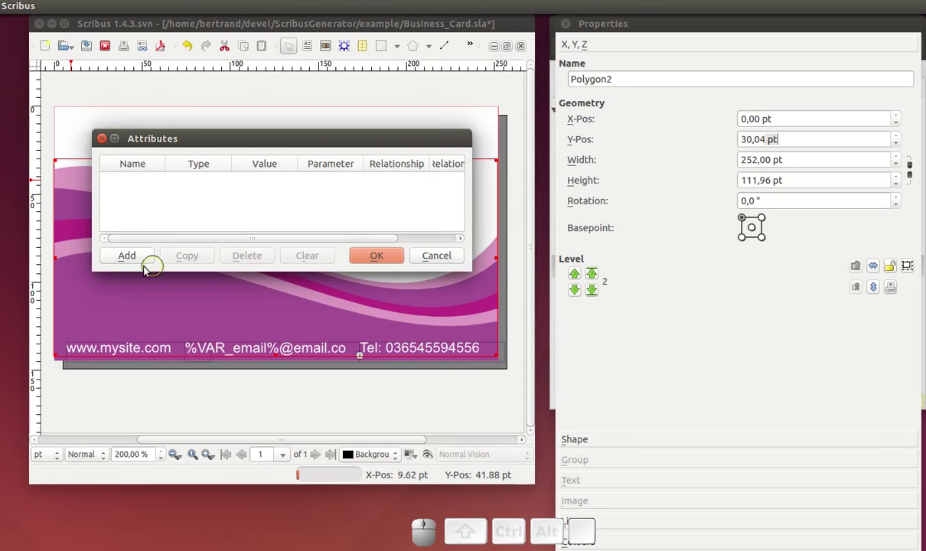
- Add a new attribute named YPOS of type SGAttribute to the wave polygon
left_click(143, 258)
left_click(155, 188)
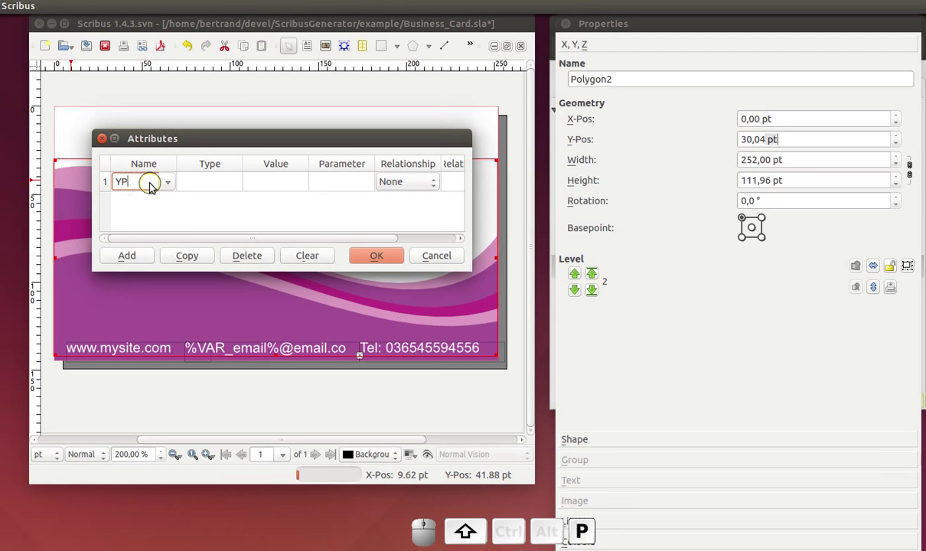
left_click(215, 189)
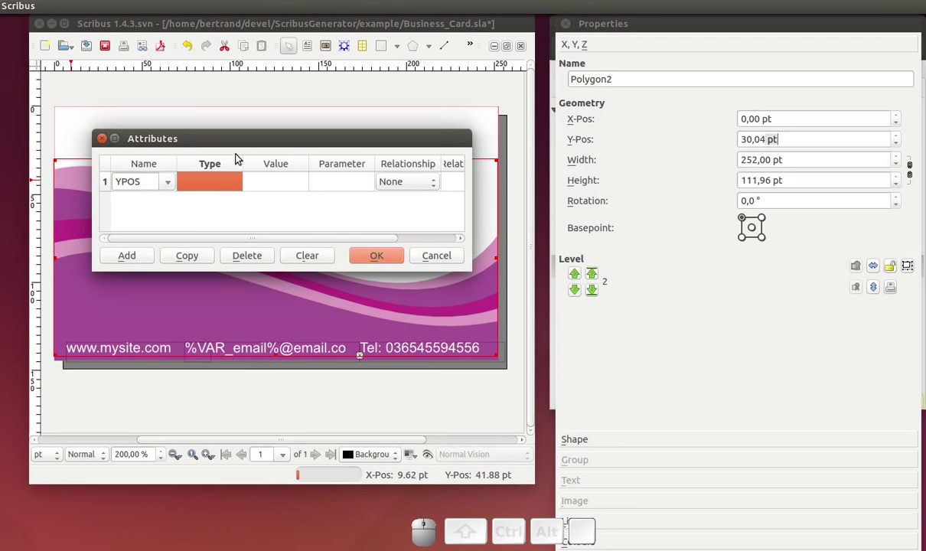
key("shift+a")
key("shift+t")
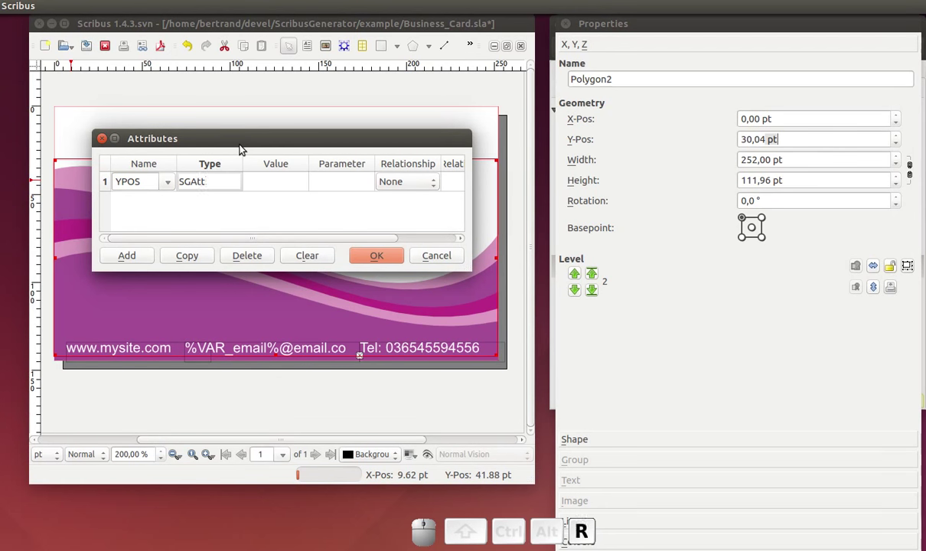
key("BackSpace")
- Set the YPOS attribute's value to %VAR_top%, confirm it, and switch to the data spreadsheet
left_click(267, 187)
left_click(270, 189)
key("shift+5")
key("shift+-")
key("shift+5")
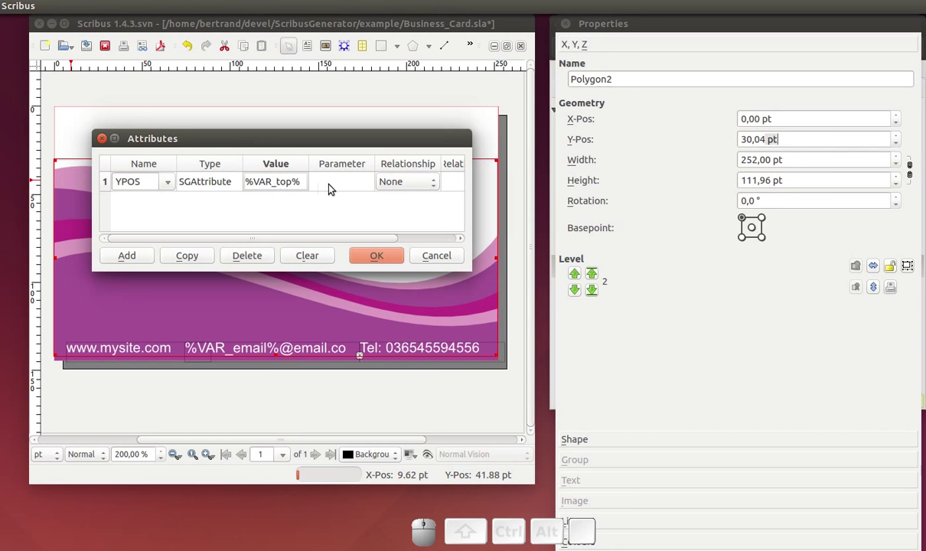
left_click(333, 189)
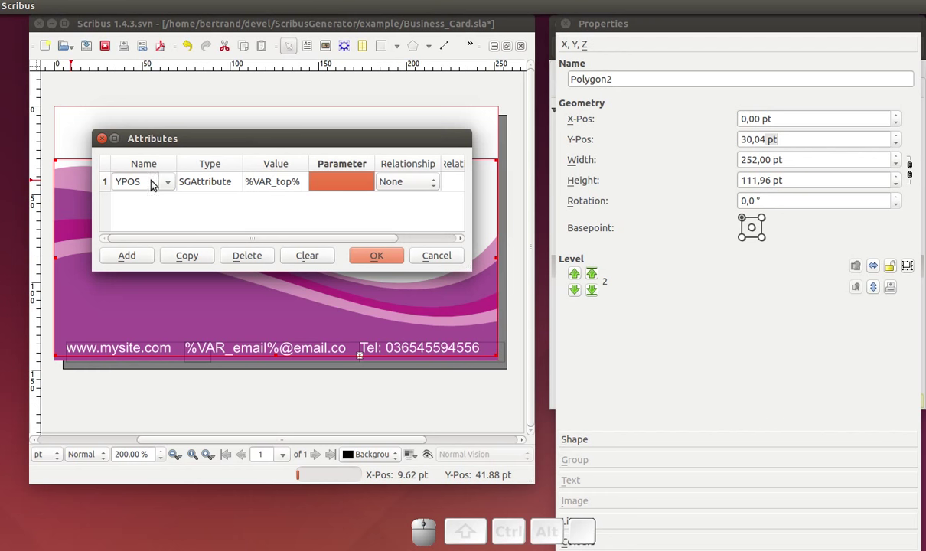
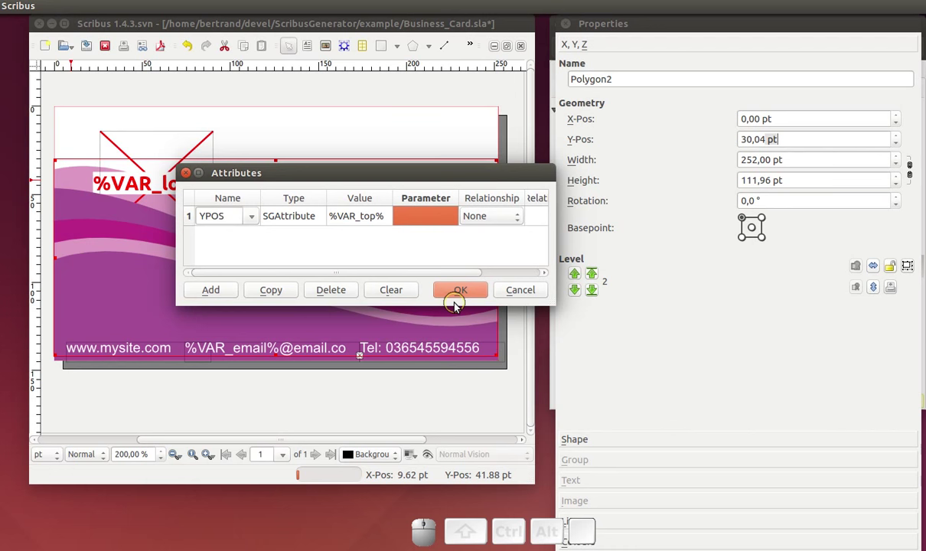
left_click(472, 291)
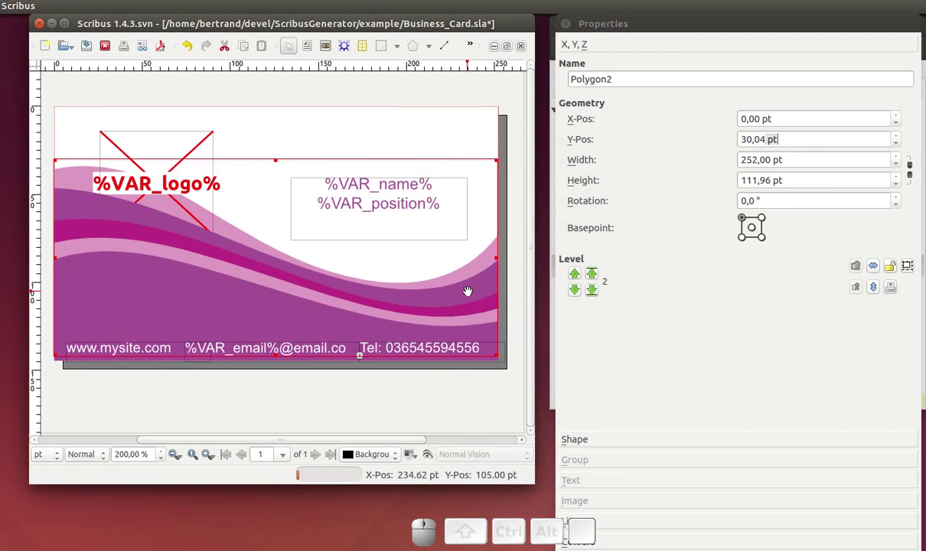
key("alt+Tab")
key("alt+Tab")
- Add font and top headers and fill the font column with Arial Regular and Princess Sofia Regular
left_click(417, 95)
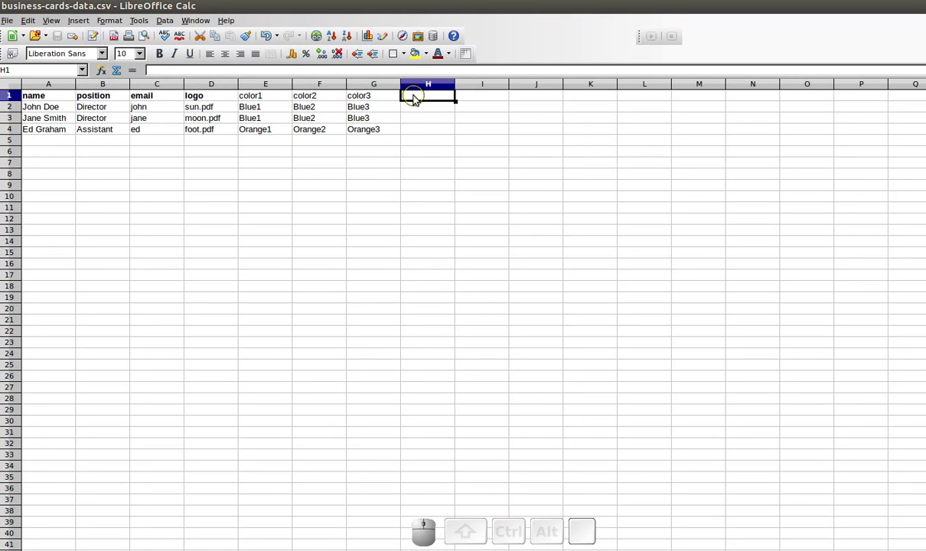
key("Tab")
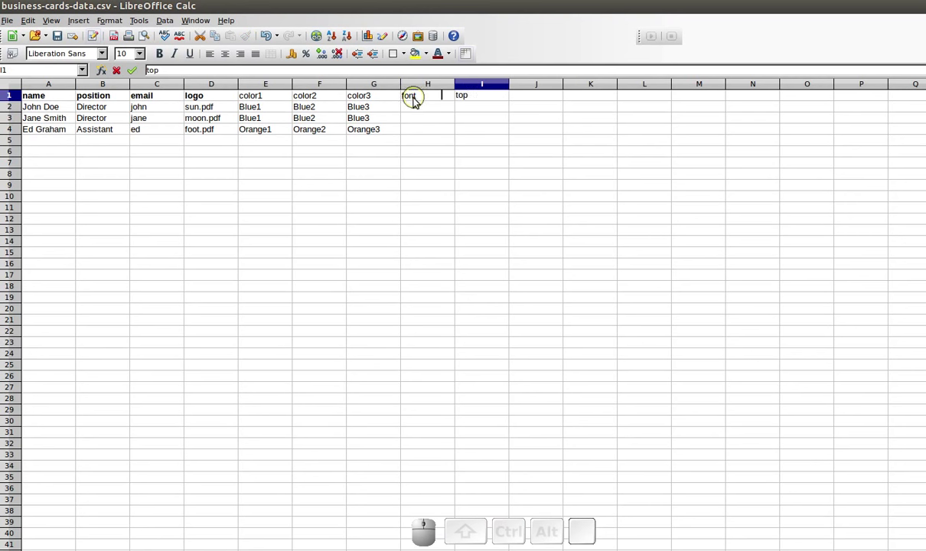
left_click(421, 111)
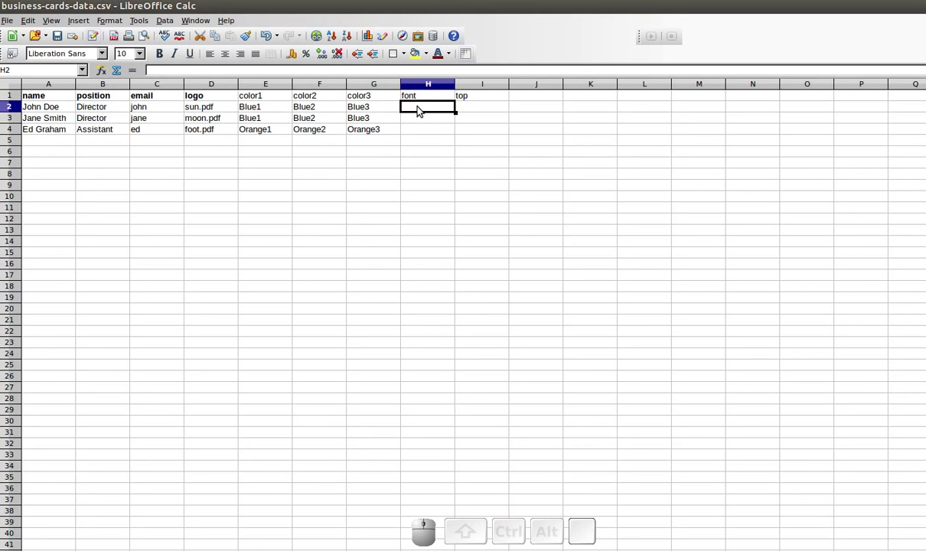
key("BackSpace")
key("space")
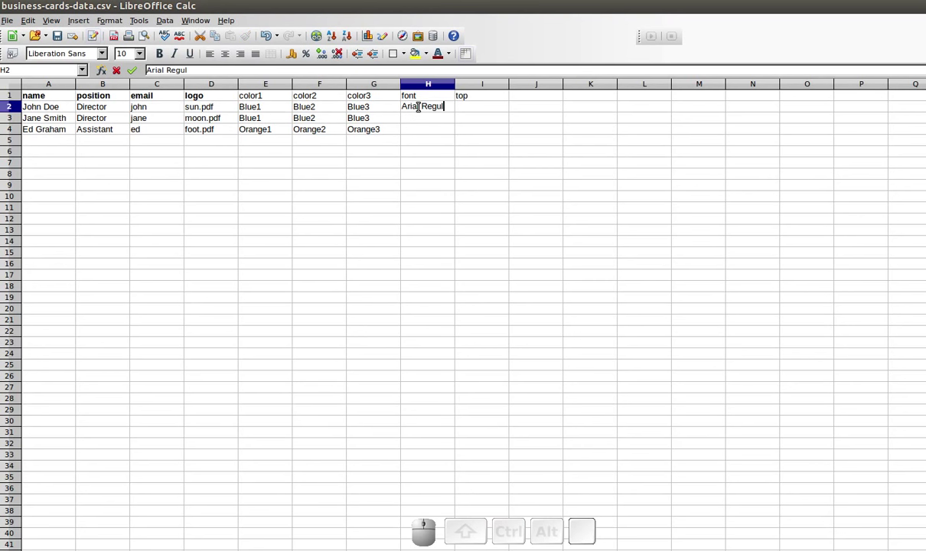
key("Up")
key("ctrl+c")
key("ctrl+Down")
key("ctrl+v")
key("ctrl+Up")
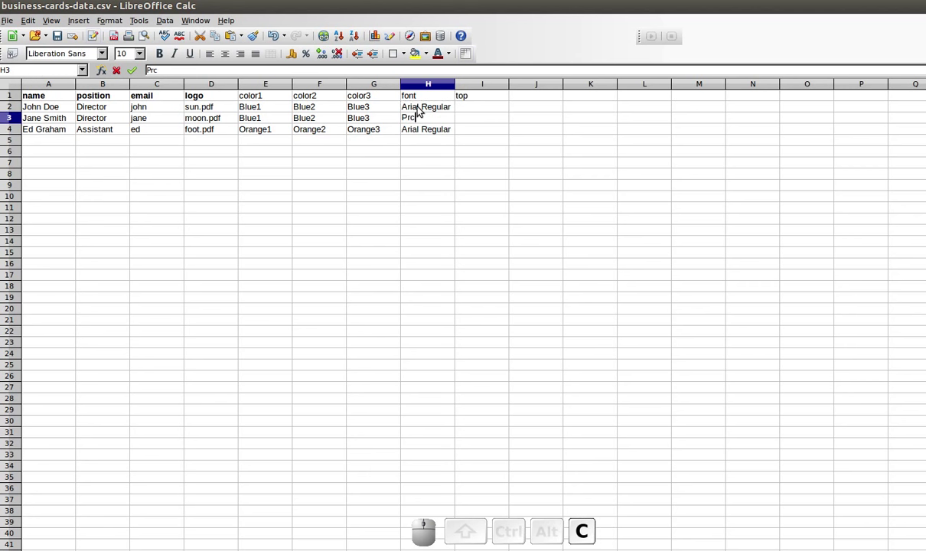
key("BackSpace")
key("space")
key("shift+space")
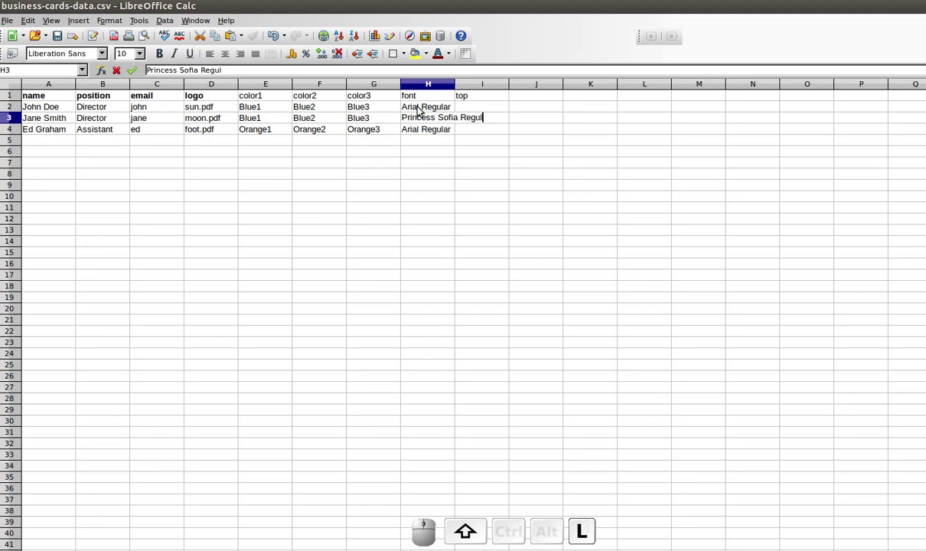
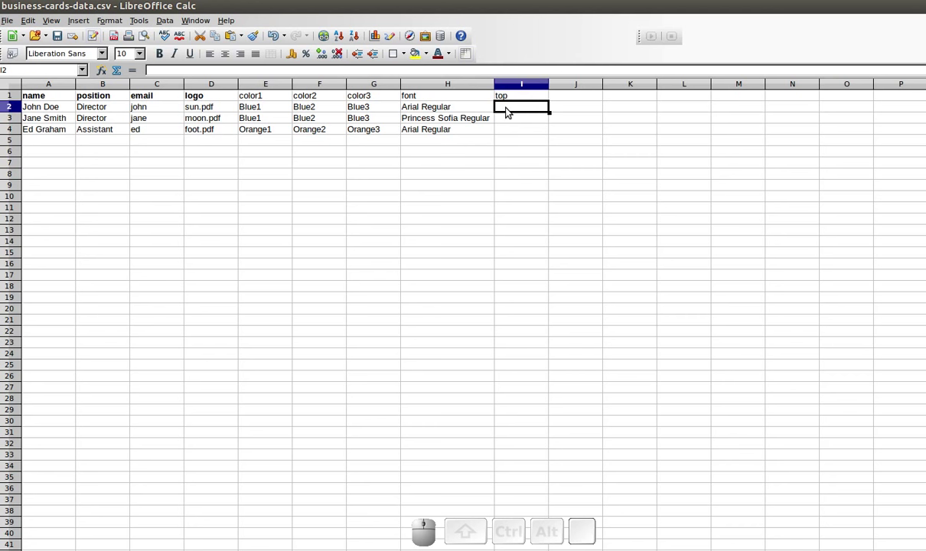
- Fill the top column with 22.04, 40.40 and 22.04 and save the CSV data file
key("2")
key(".")
key("0")
key("4")
key("Return")
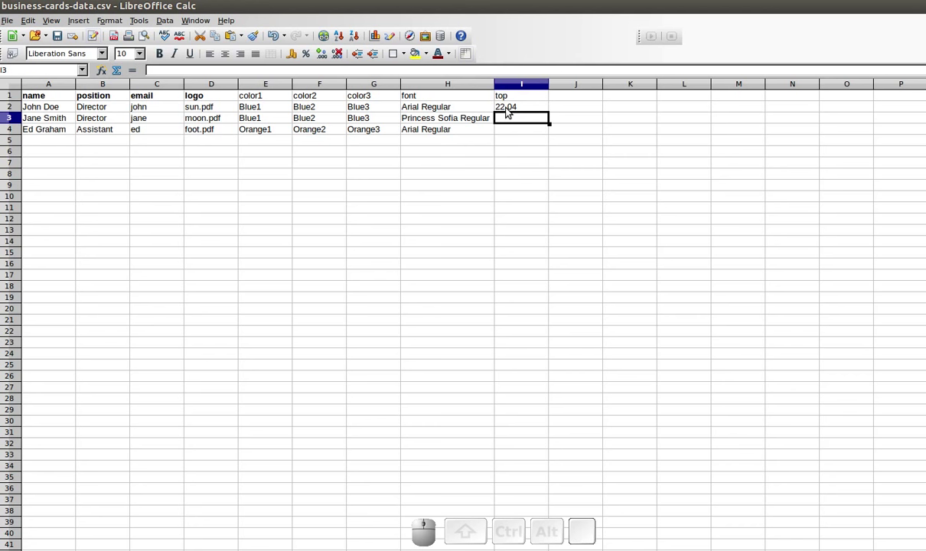
key("2")
key("BackSpace")
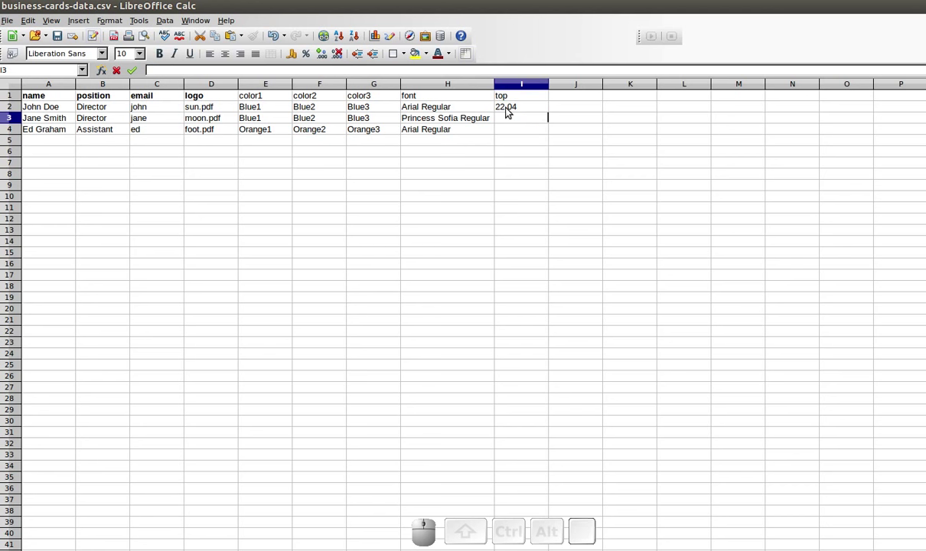
key("4")
key("0")
key("Tab")
key("Left")
key("Down")
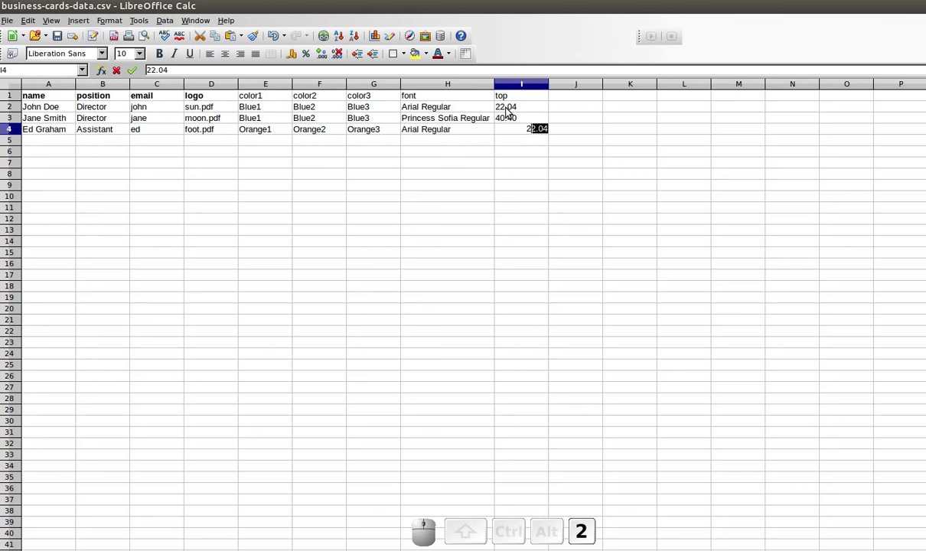
key(".")
key("0")
key("4")
left_click(485, 169)
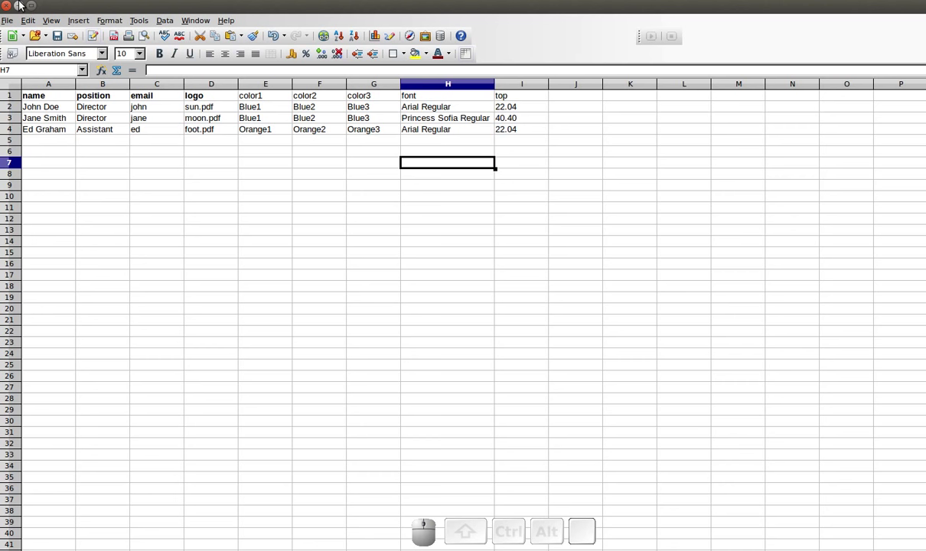
key("ctrl+s")
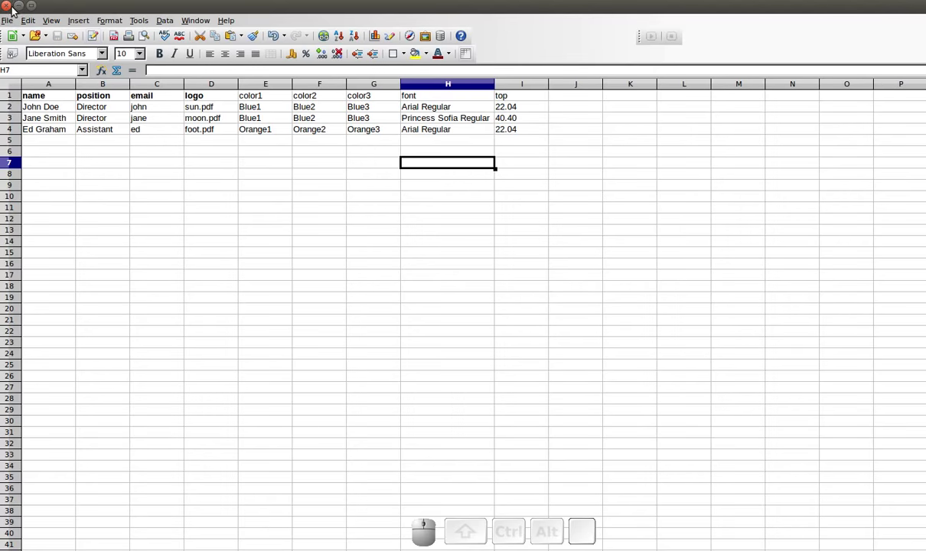
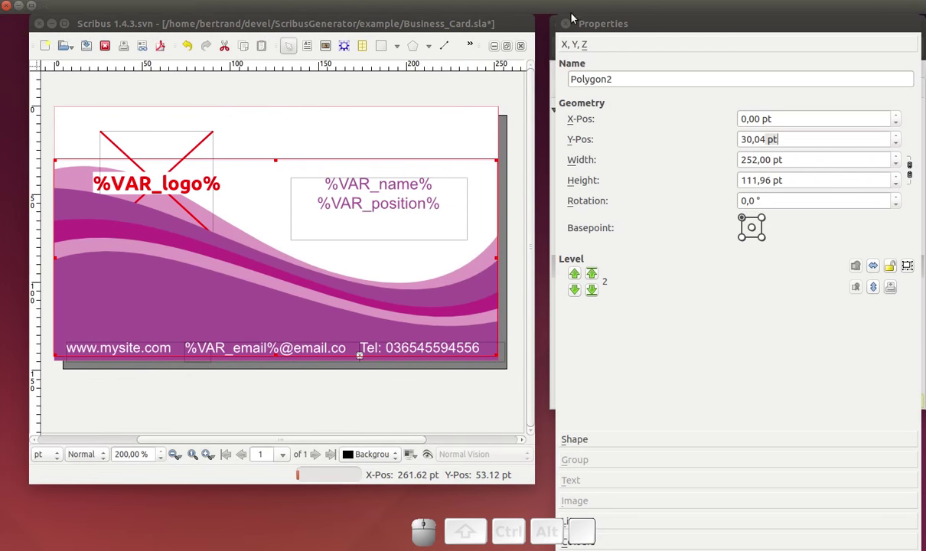
- Save the card template and choose Business_Card.sla as the Scribus Generator template
left_click(570, 23)
left_click(378, 95)
key("ctrl+s")
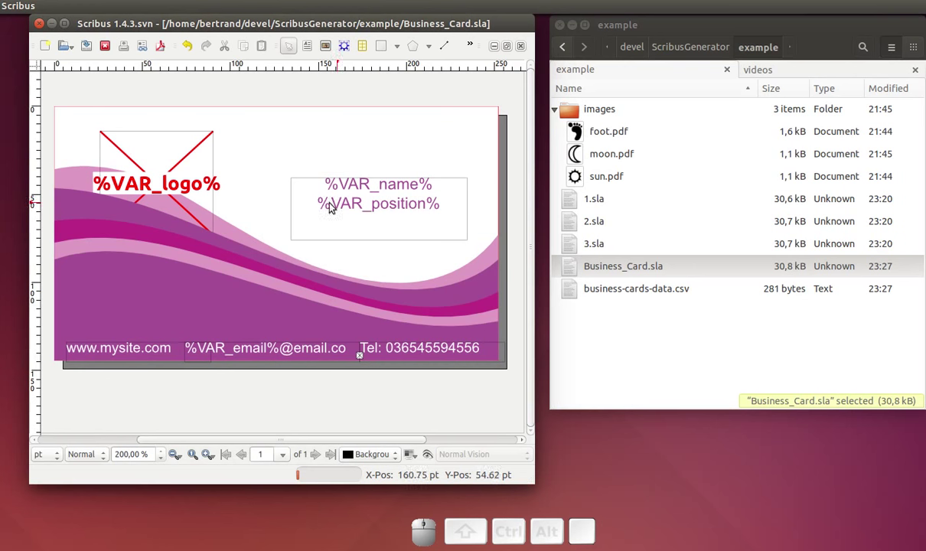
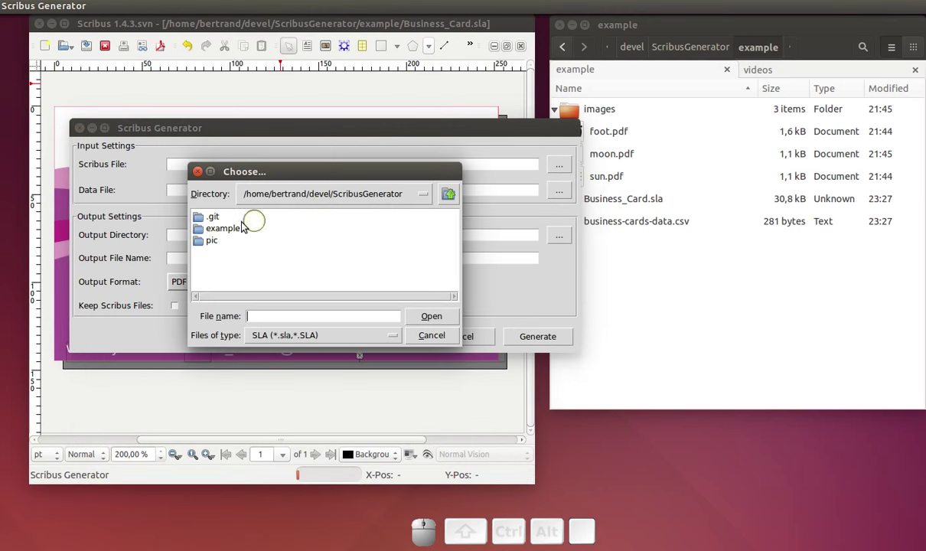
left_click(225, 229)
left_click(224, 229)
left_click(480, 315)
- Choose business-cards-data.csv as the data file, generate, and dismiss the validation error
left_click(559, 194)
left_click_drag(226, 237, 443, 324)
left_click(202, 284)
left_click(201, 310)
left_click(528, 340)
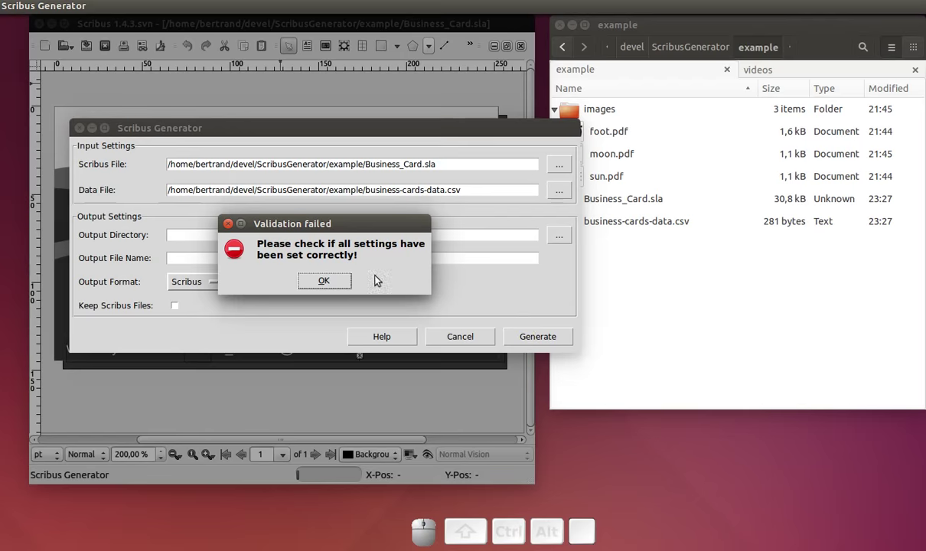
left_click(335, 285)
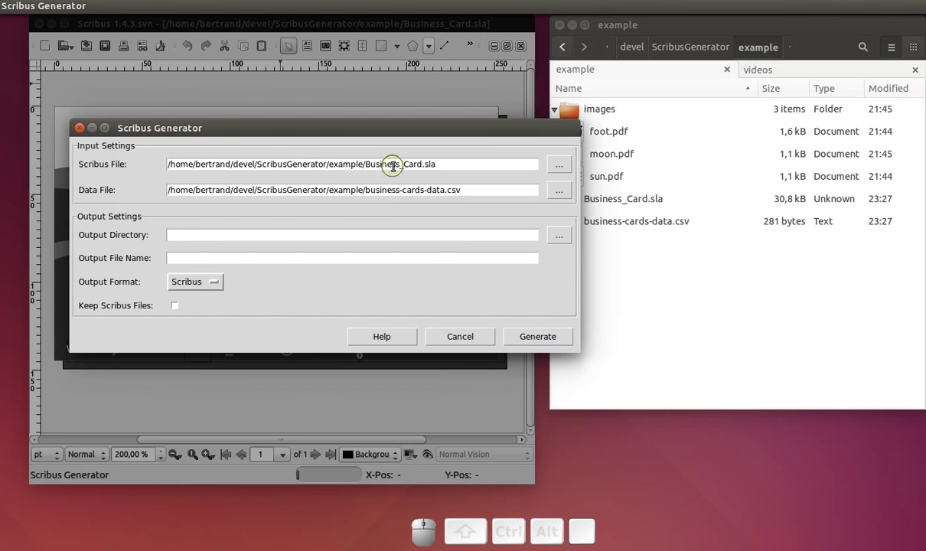
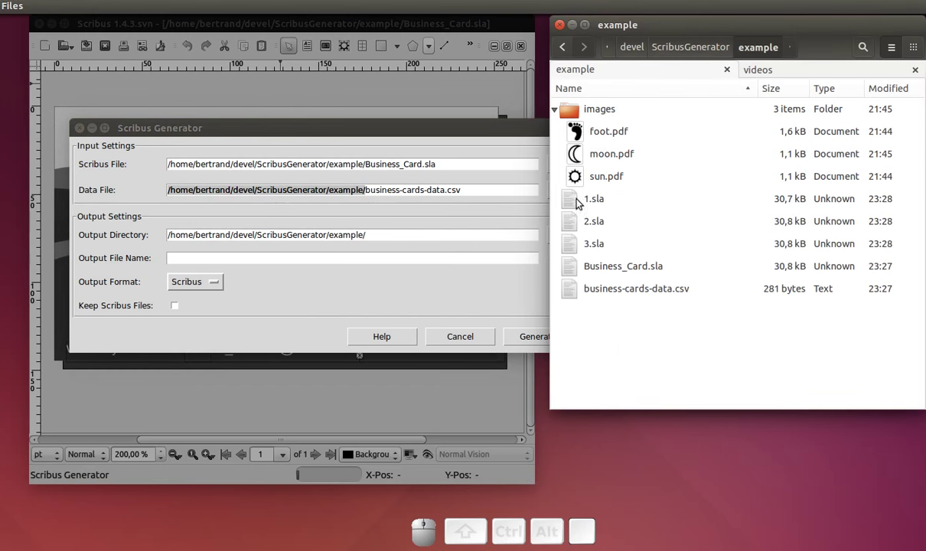
- Open 2.sla and 3.sla and inspect Jane Smith's script-font card and Ed Graham's orange card
left_click(573, 200)
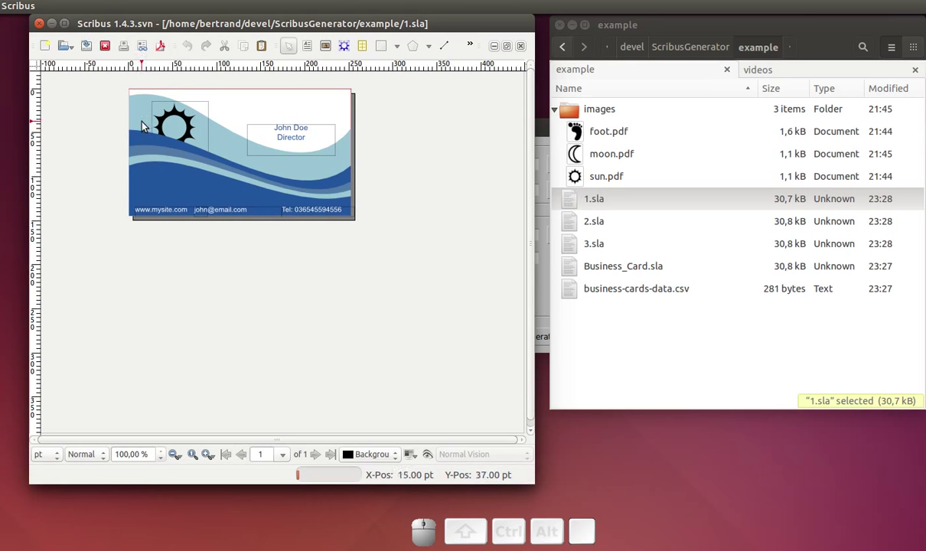
left_click(576, 226)
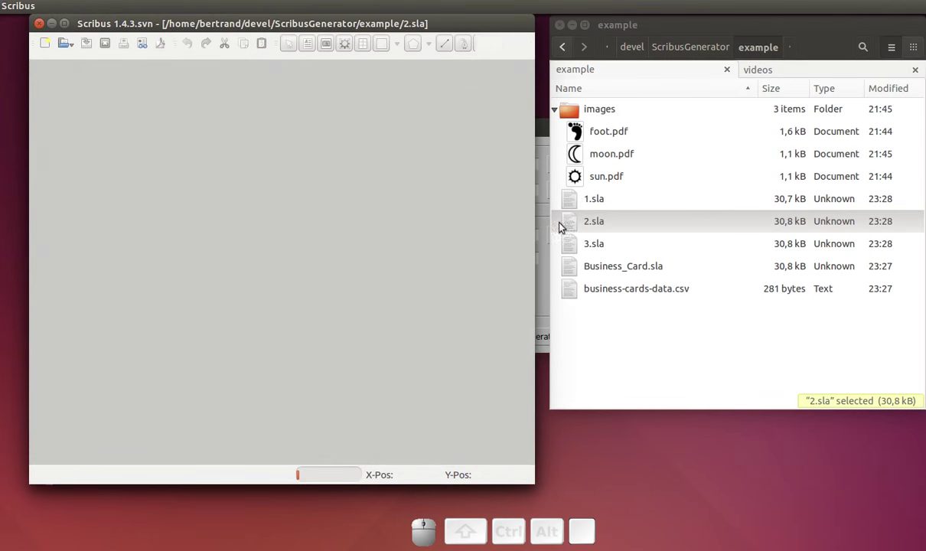
left_click(186, 31)
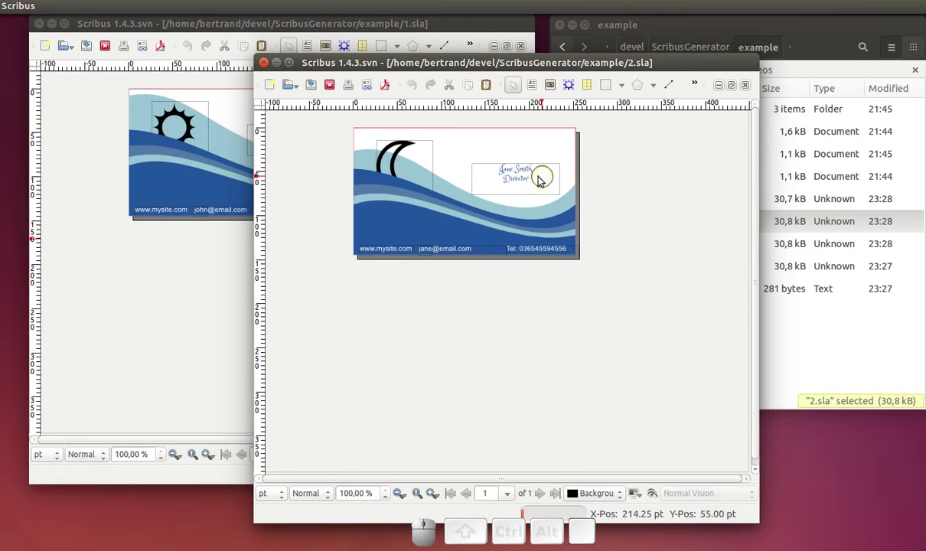
scroll("down", 3)
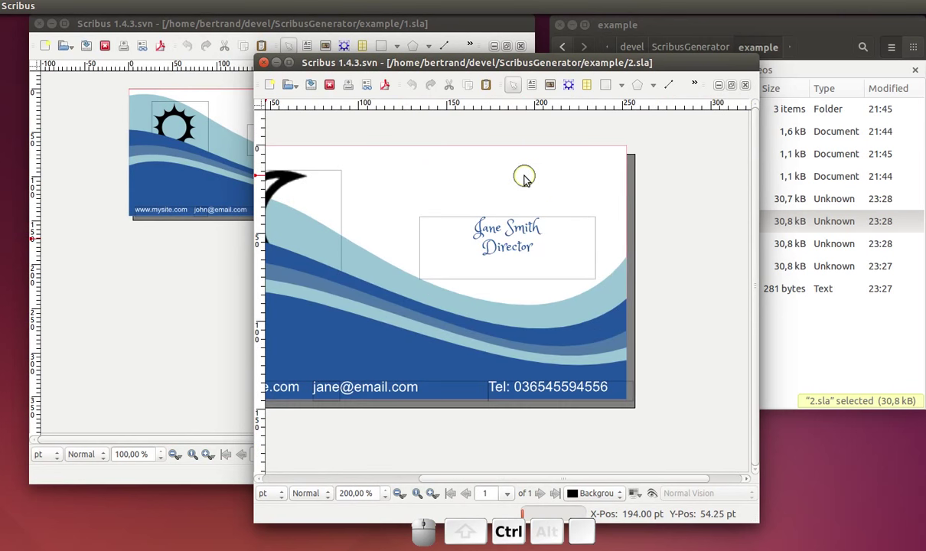
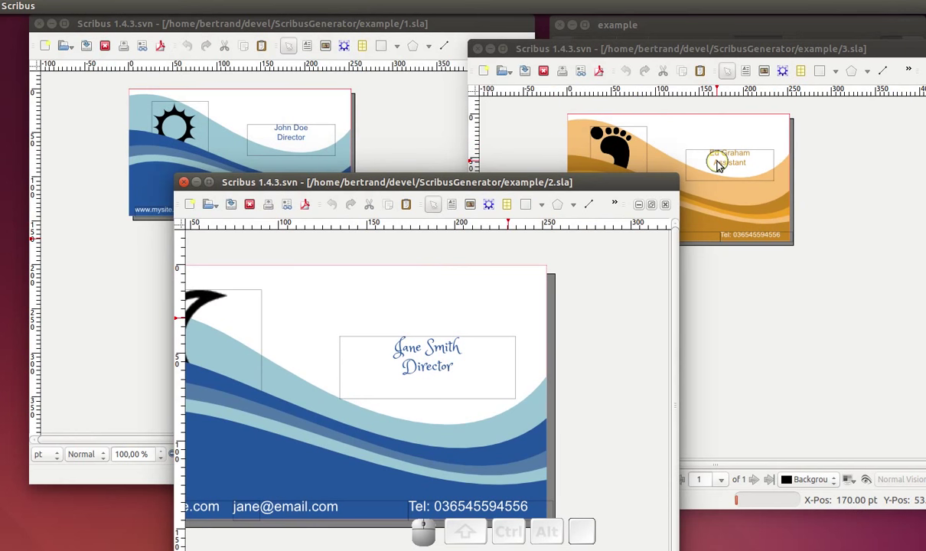
key("alt+Tab")
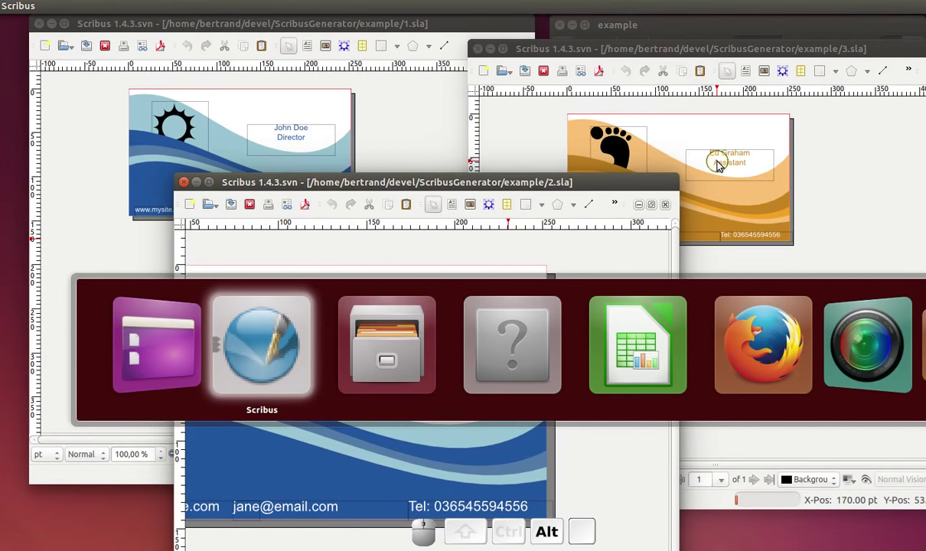